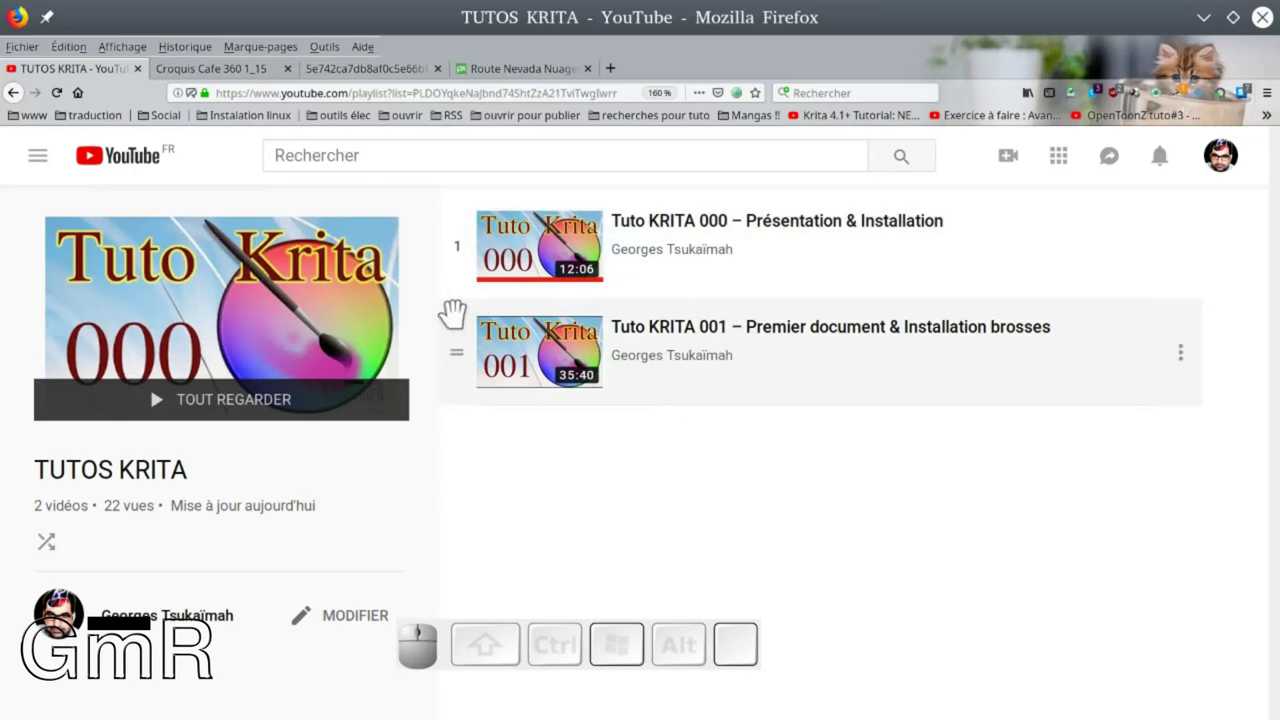
# Scroll up the TUTOS KRITA playlist page toward the tab bar
pyautogui.scroll(3)
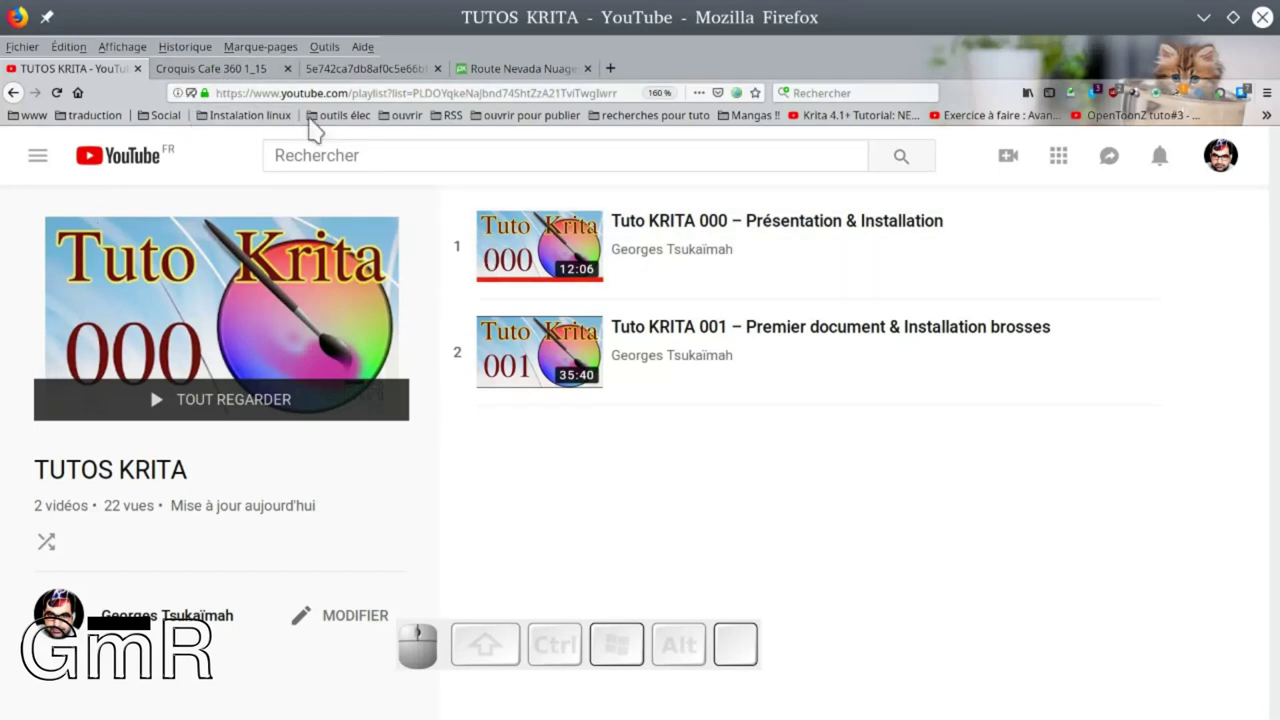
# Switch to the Croquis Cafe tips page and start the Creating the Gesture Armature video
pyautogui.click(191, 71)
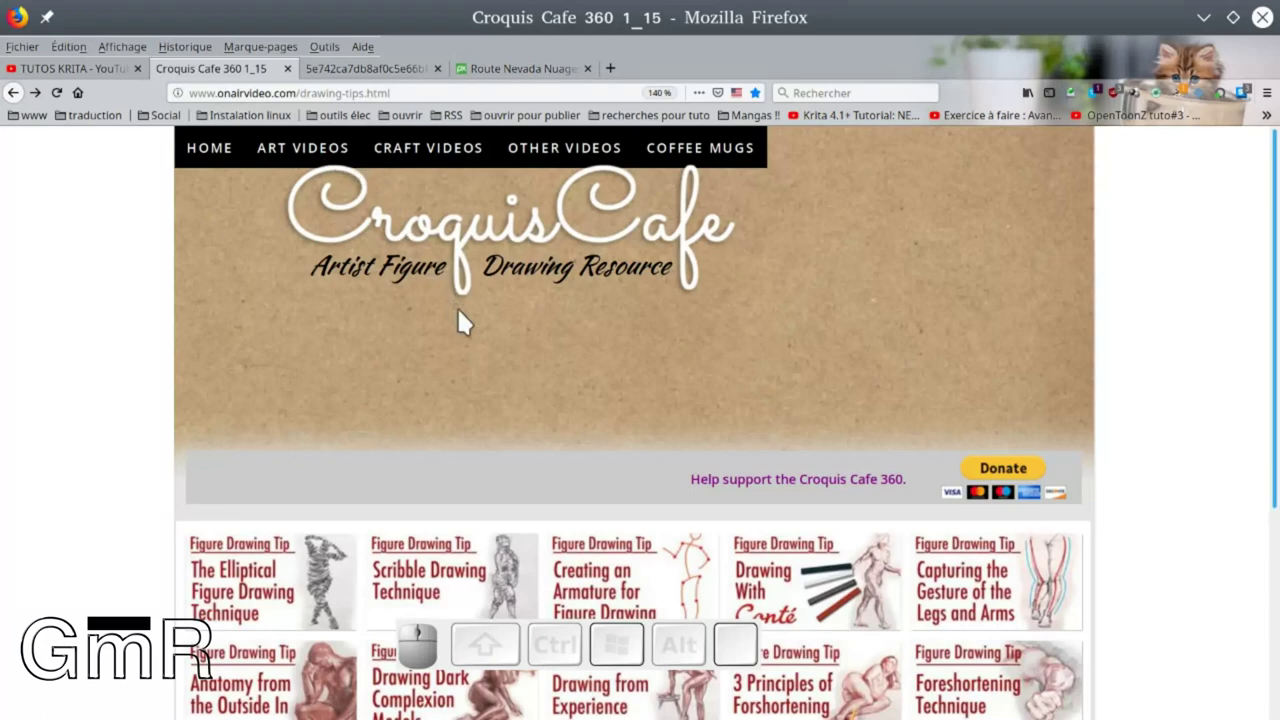
pyautogui.scroll(-3)
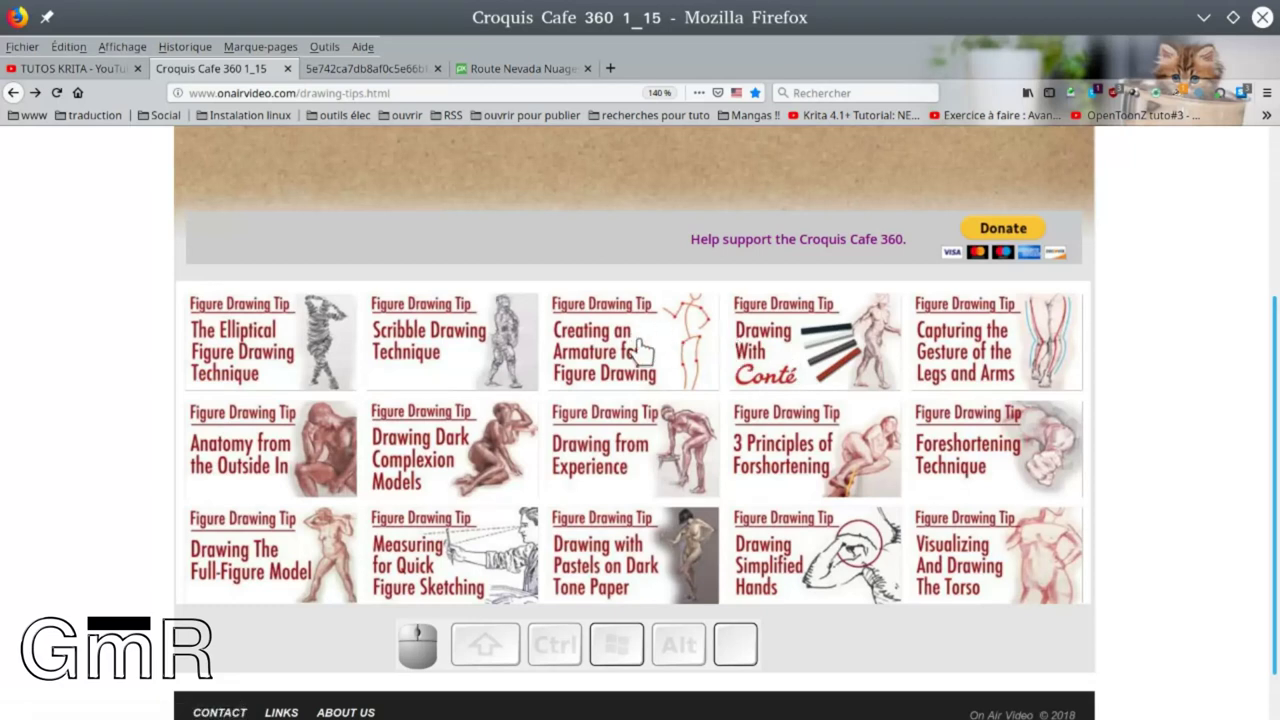
pyautogui.click(631, 348)
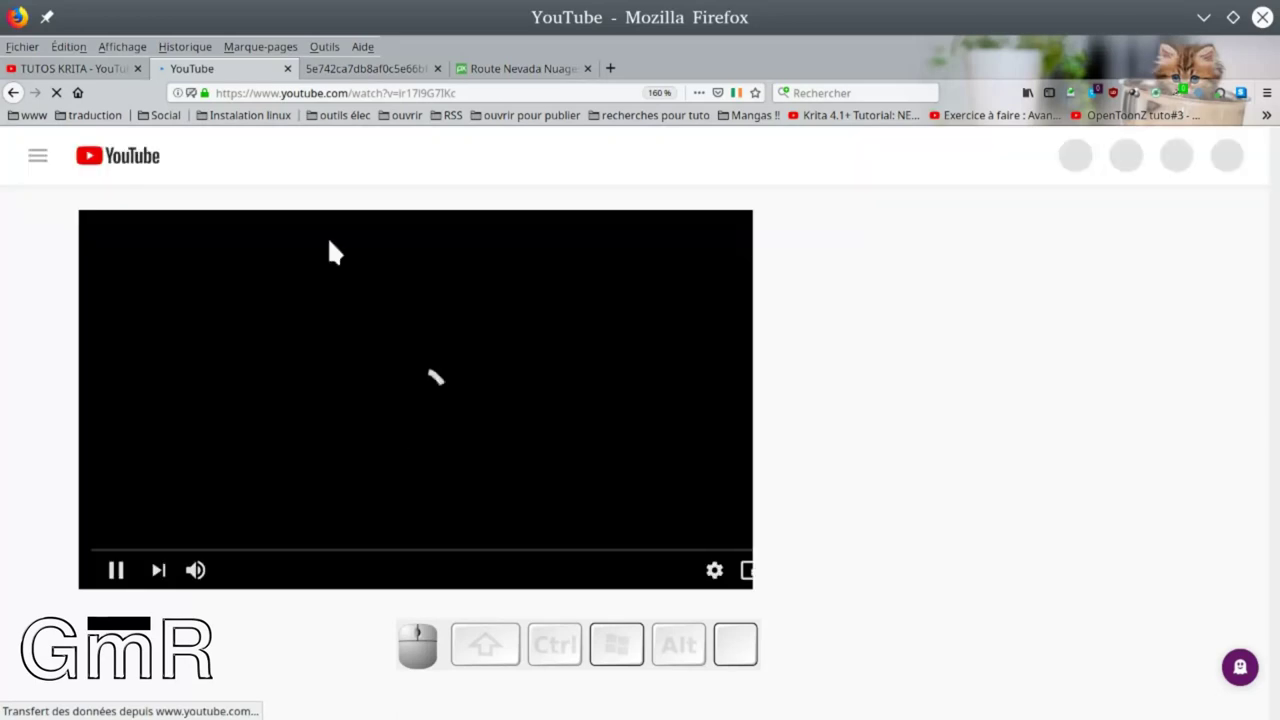
pyautogui.click(119, 583)
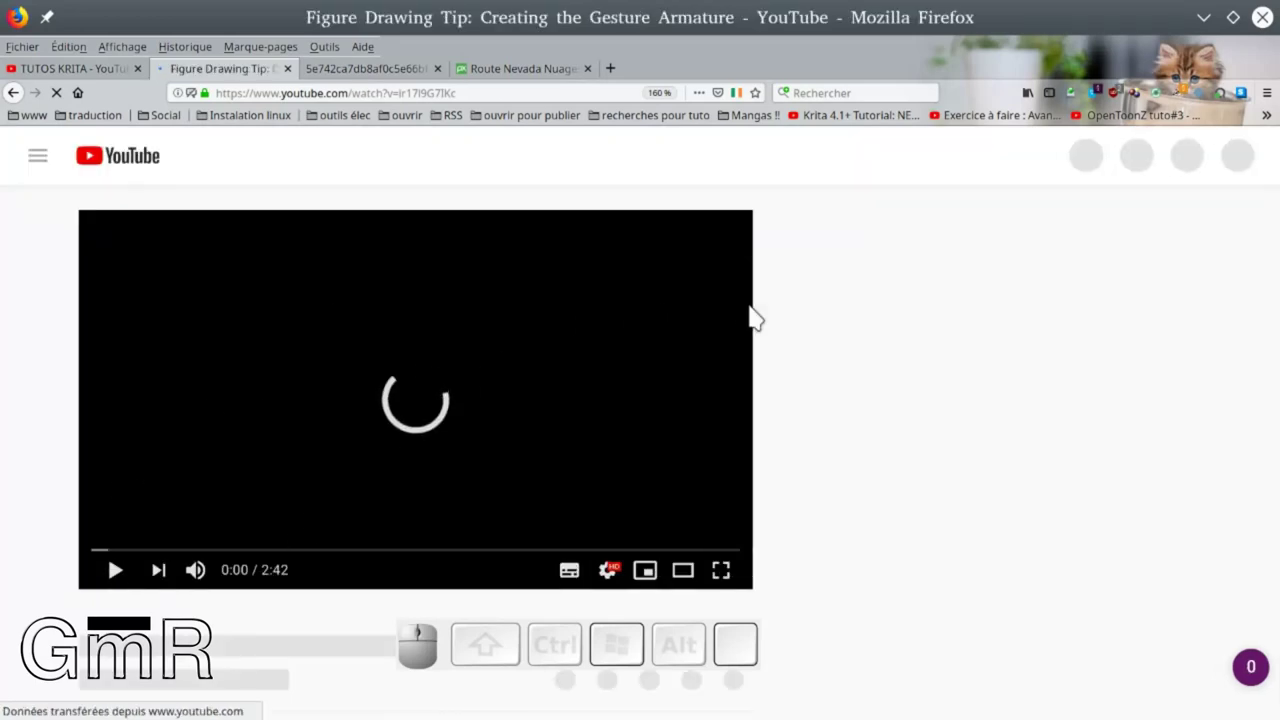
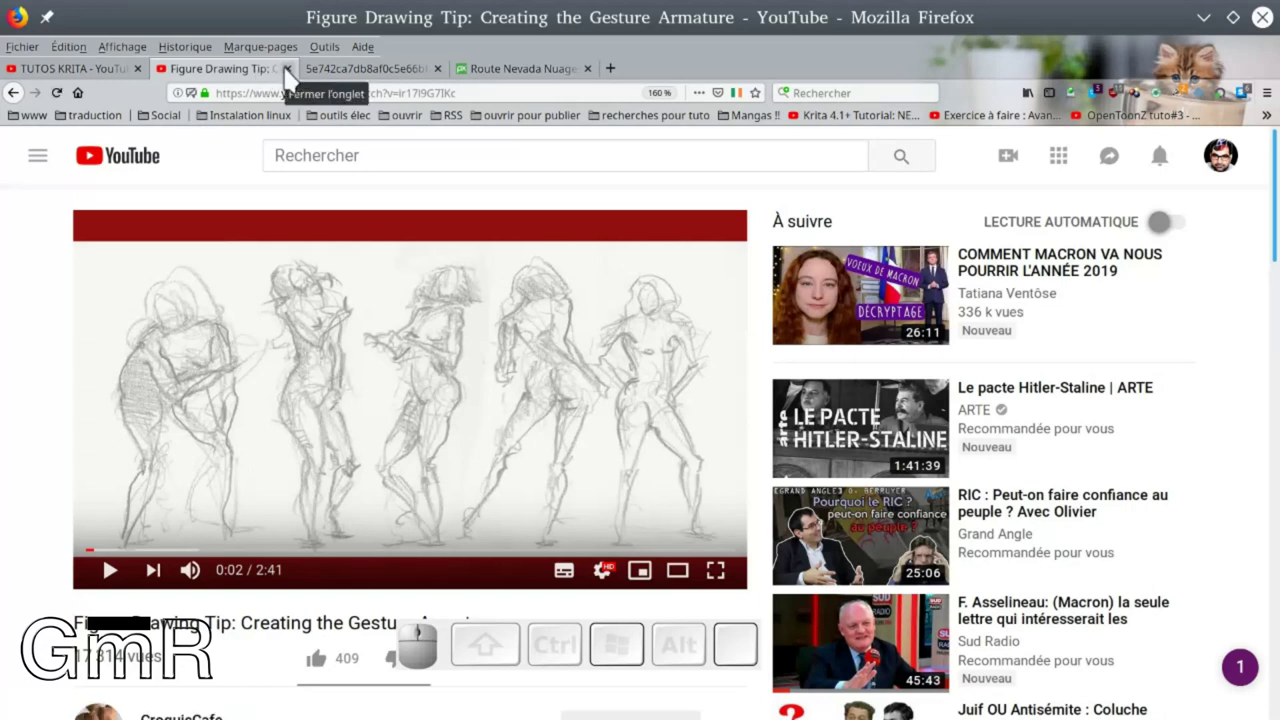
# Close the video and save the bald man portrait as homme.jpeg in tuto002/références
pyautogui.click(296, 72)
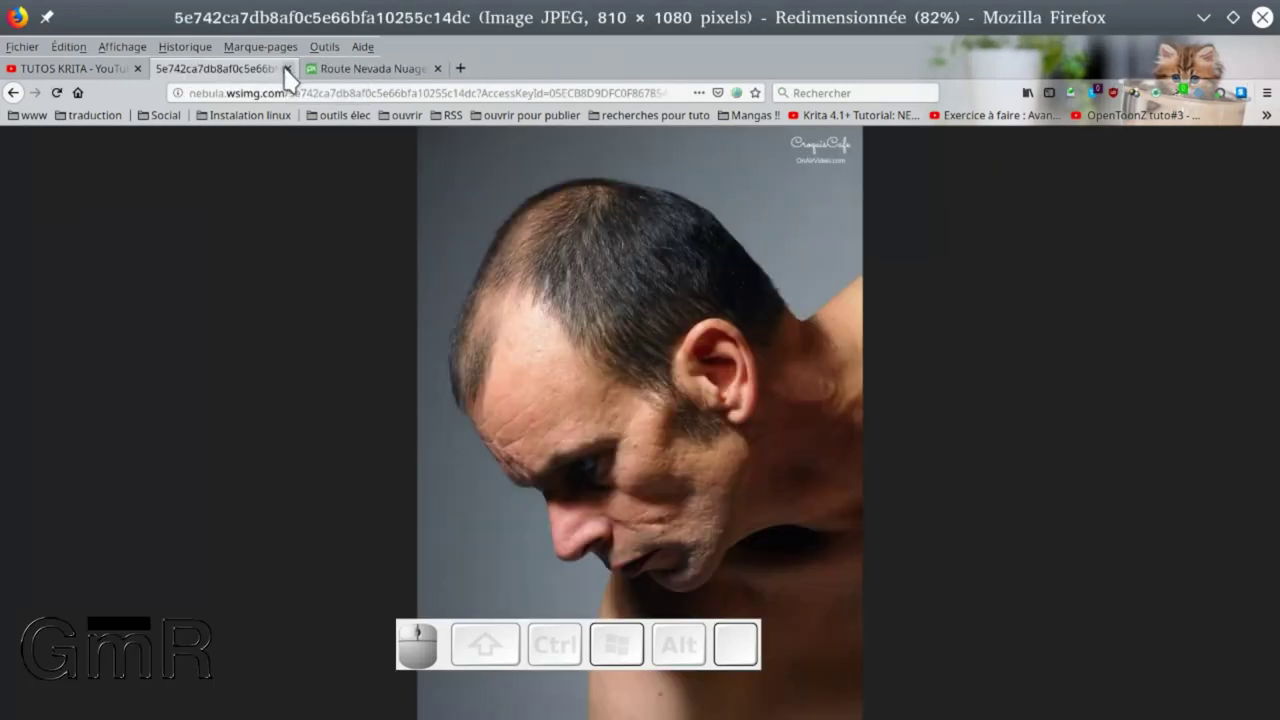
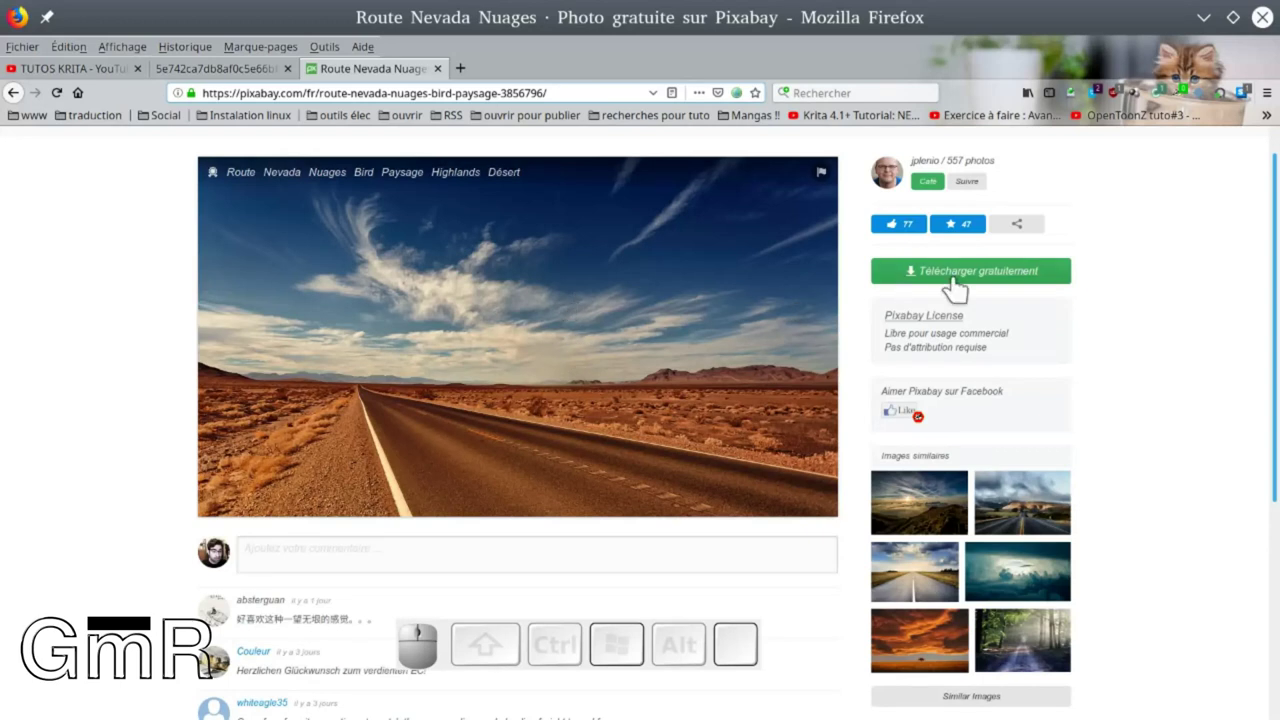
pyautogui.click(253, 78)
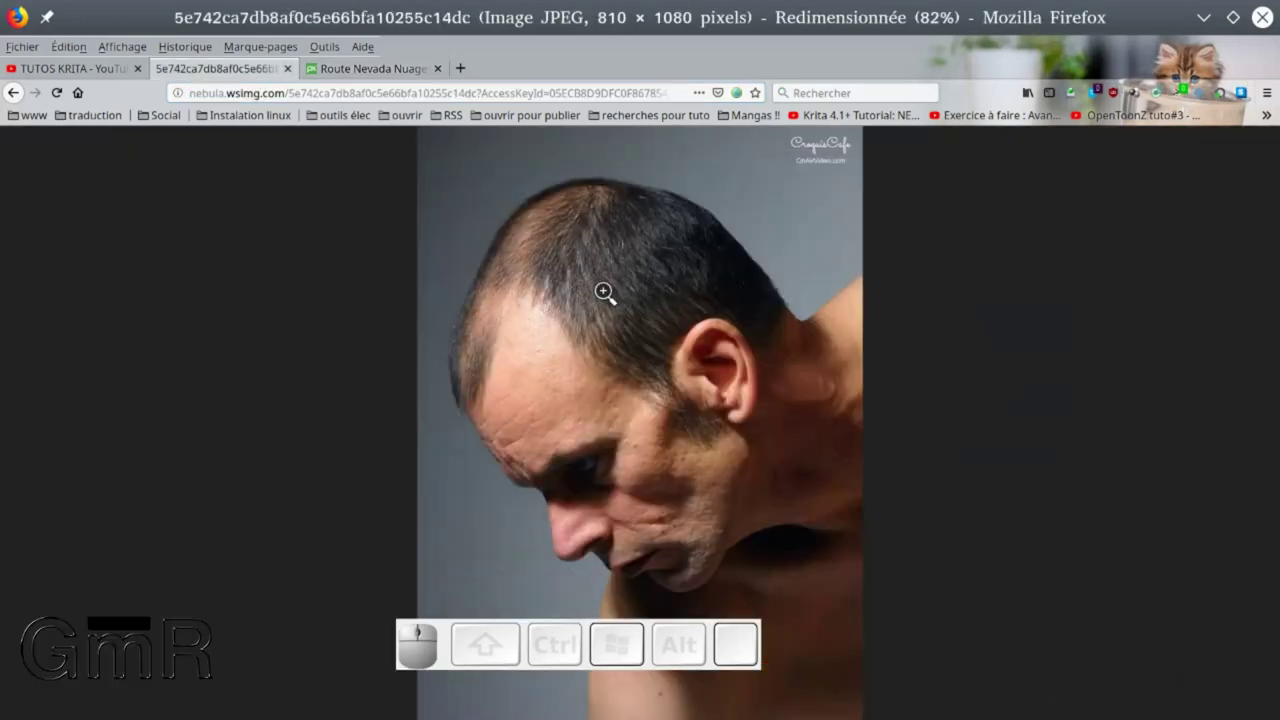
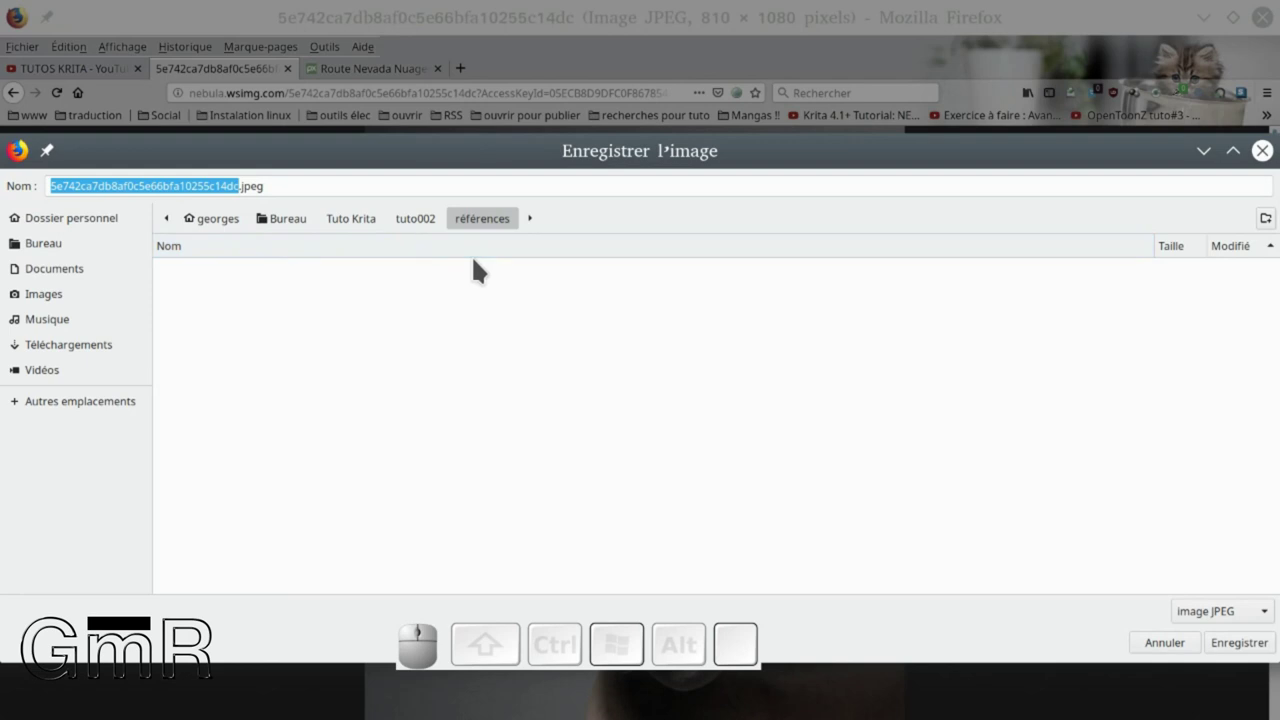
pyautogui.press('h')
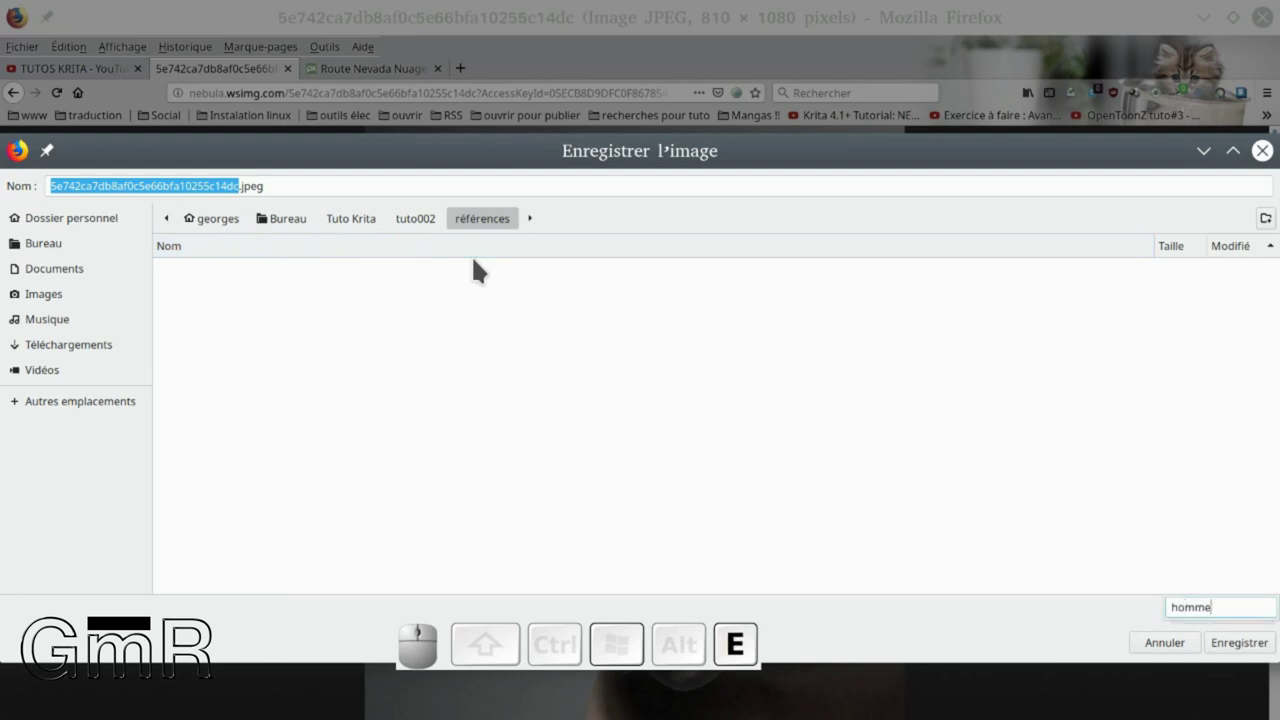
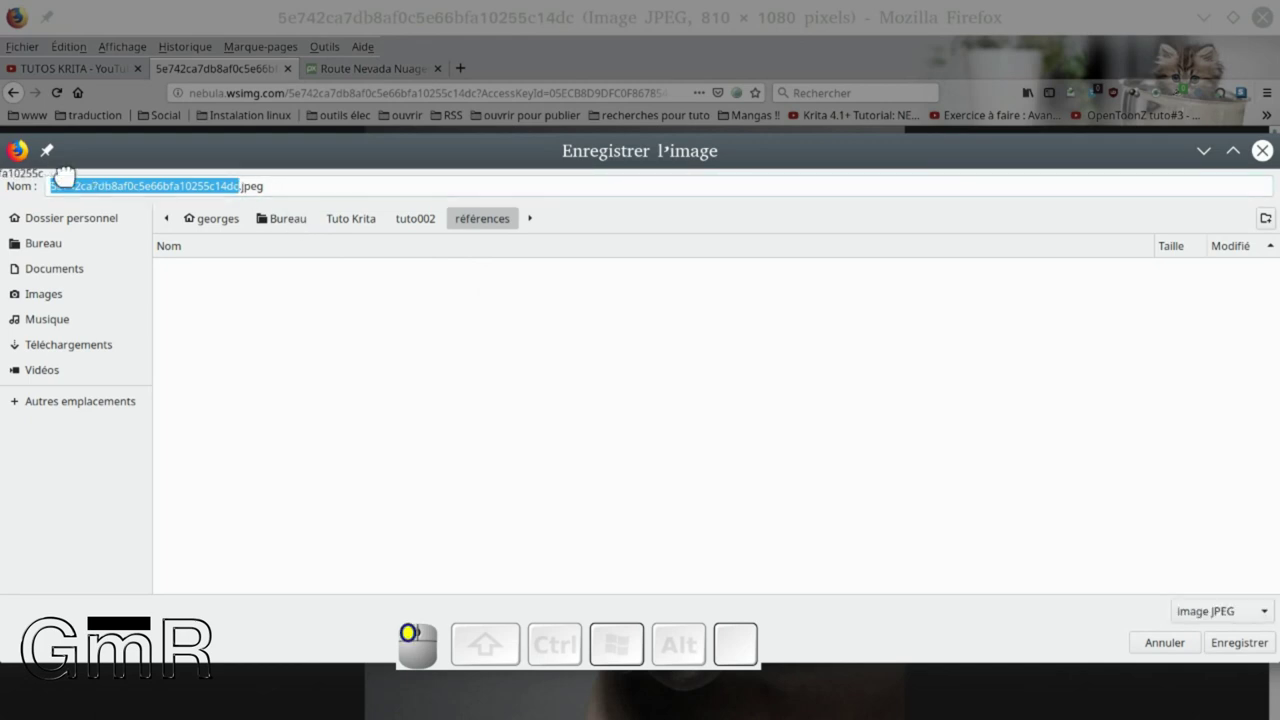
pyautogui.press('h')
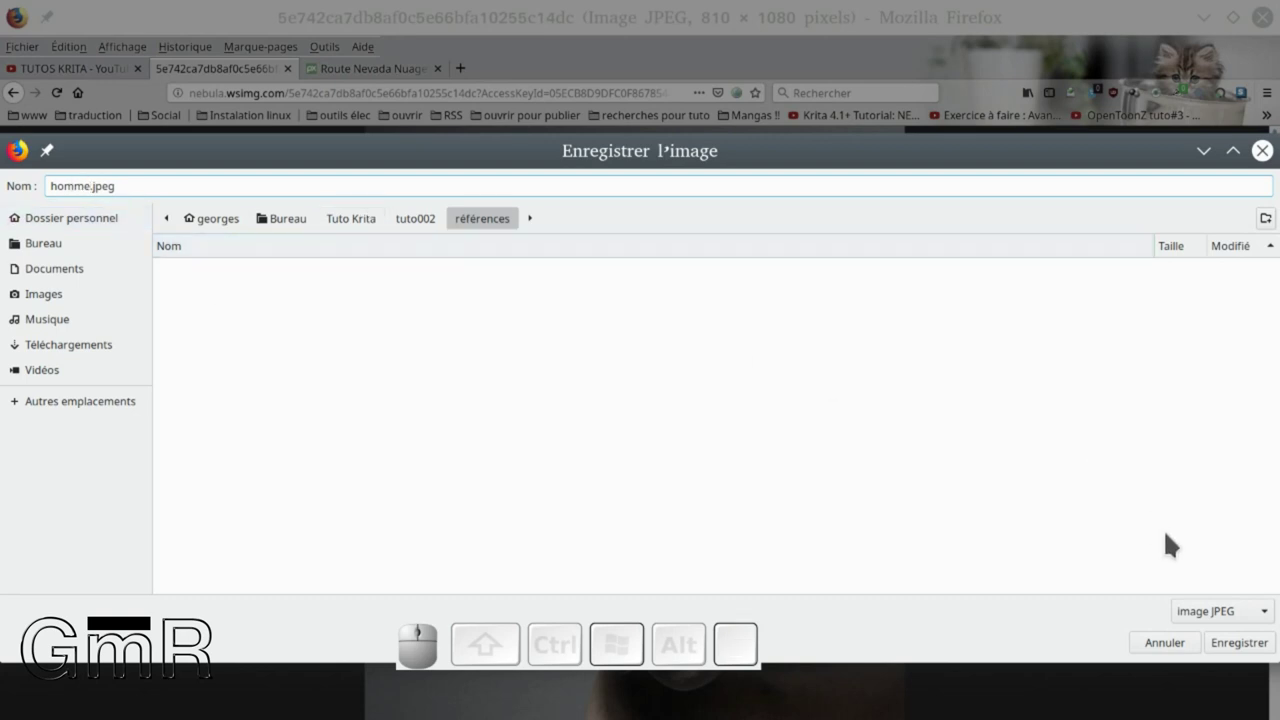
pyautogui.click(1240, 648)
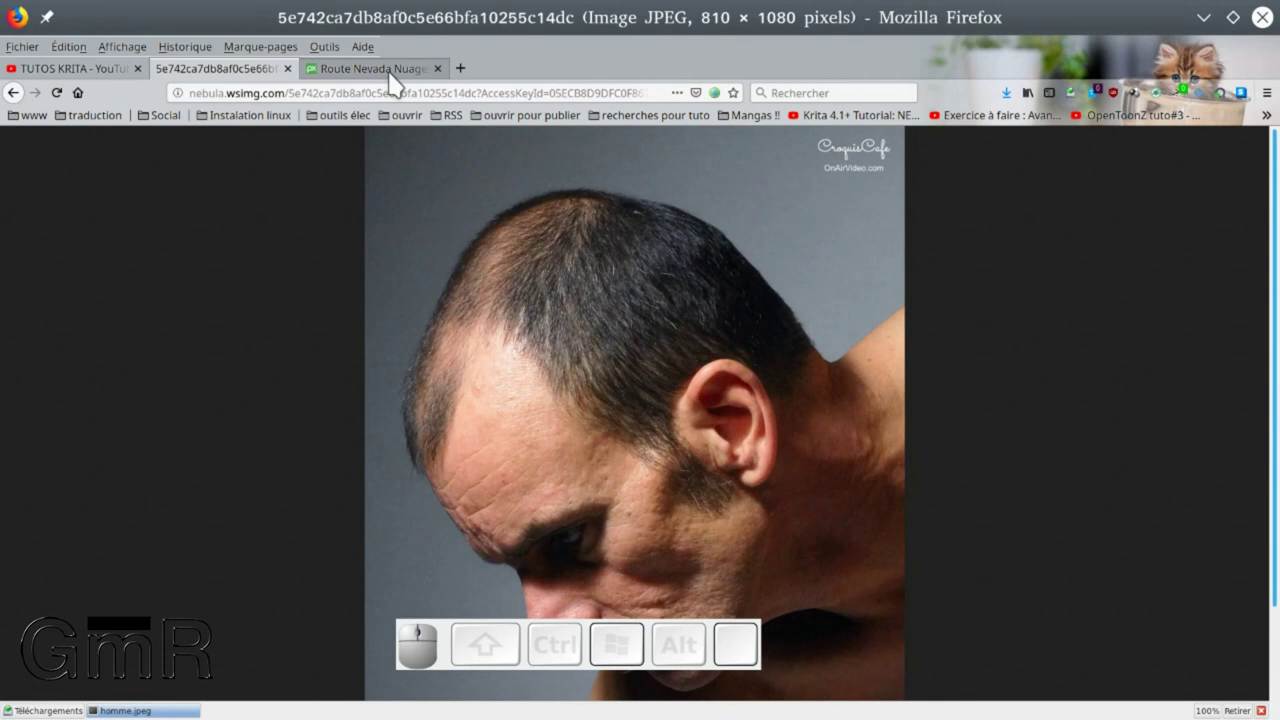
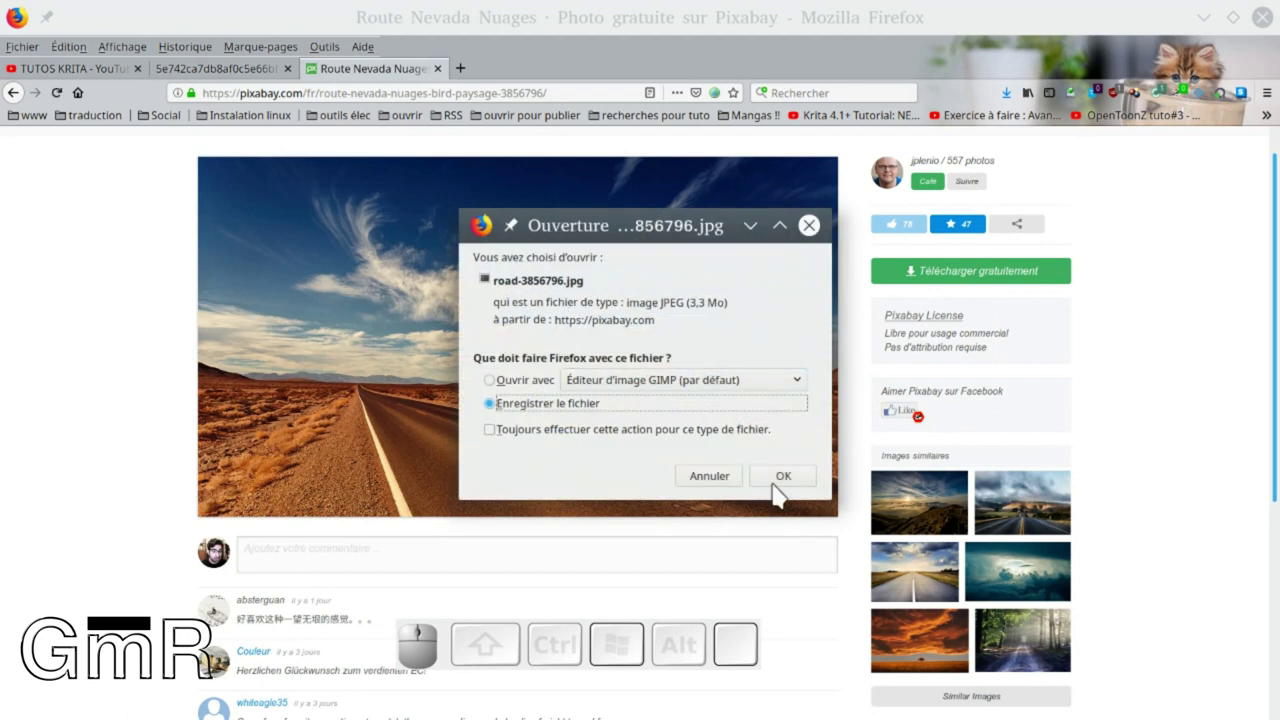
# Save the Nevada road photo to disk in Bureau/Tuto Krita/tuto002/références as road-3856796.jpg
pyautogui.click(799, 474)
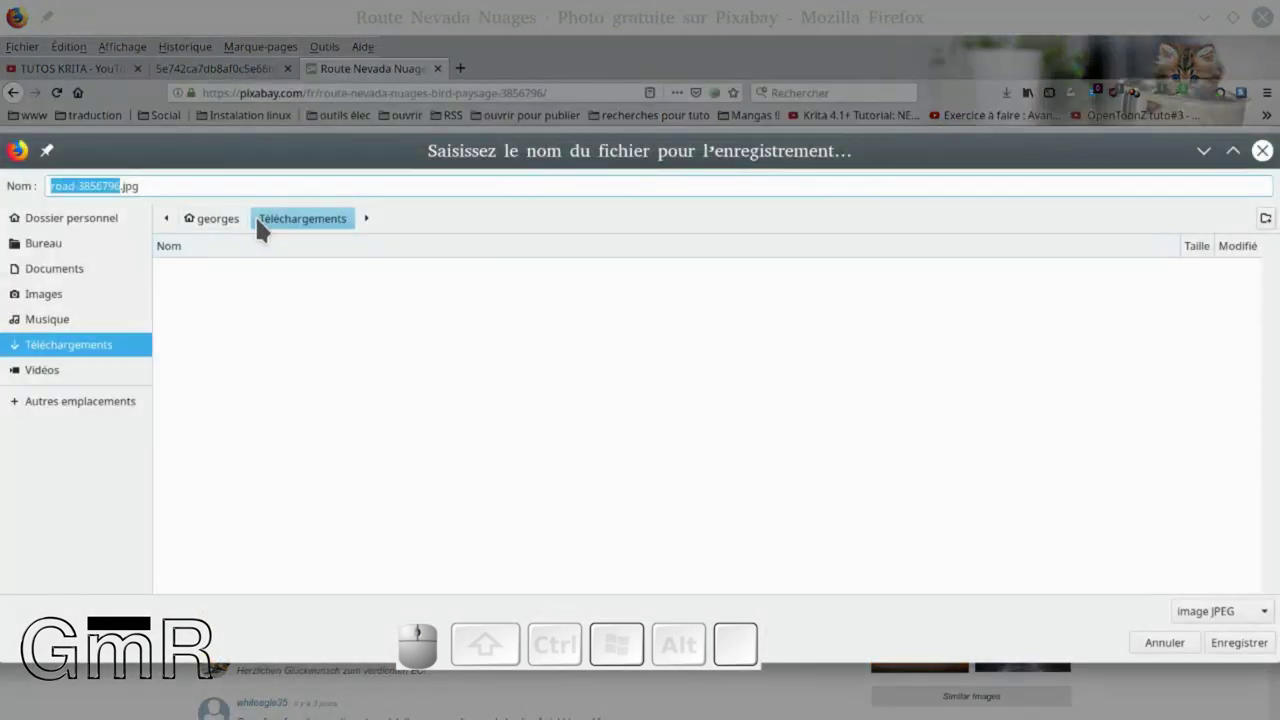
pyautogui.click(76, 250)
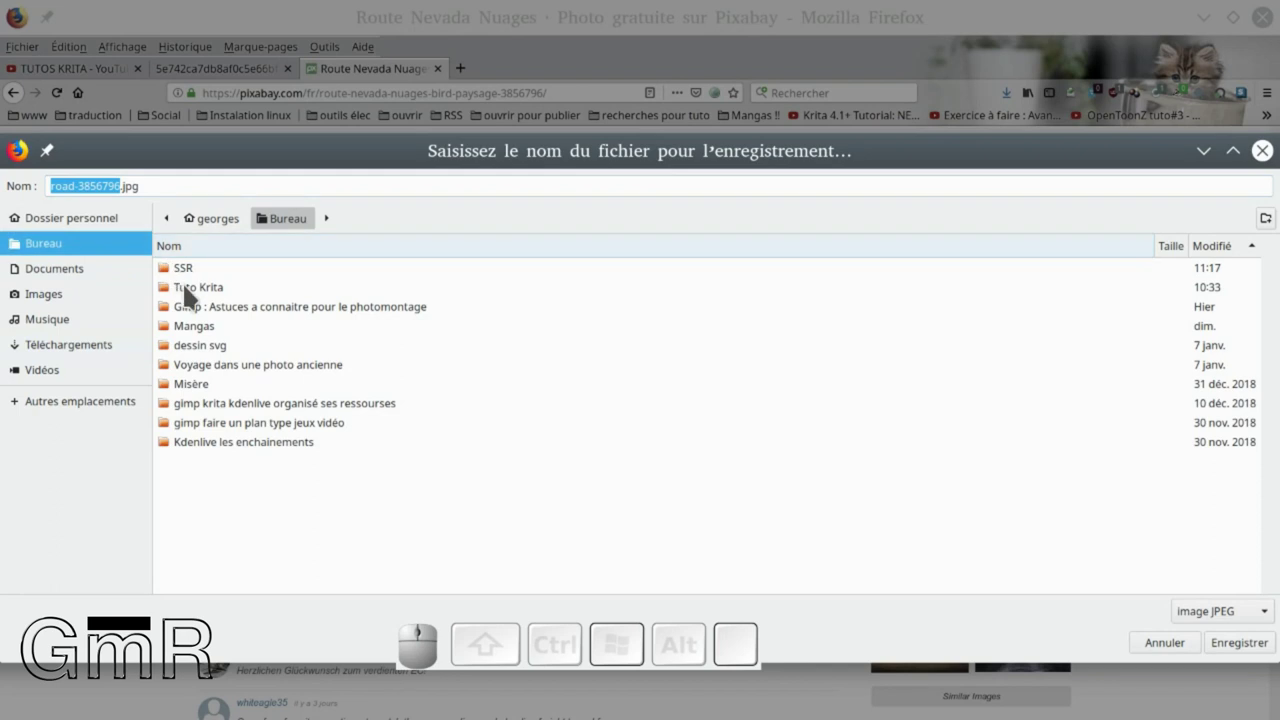
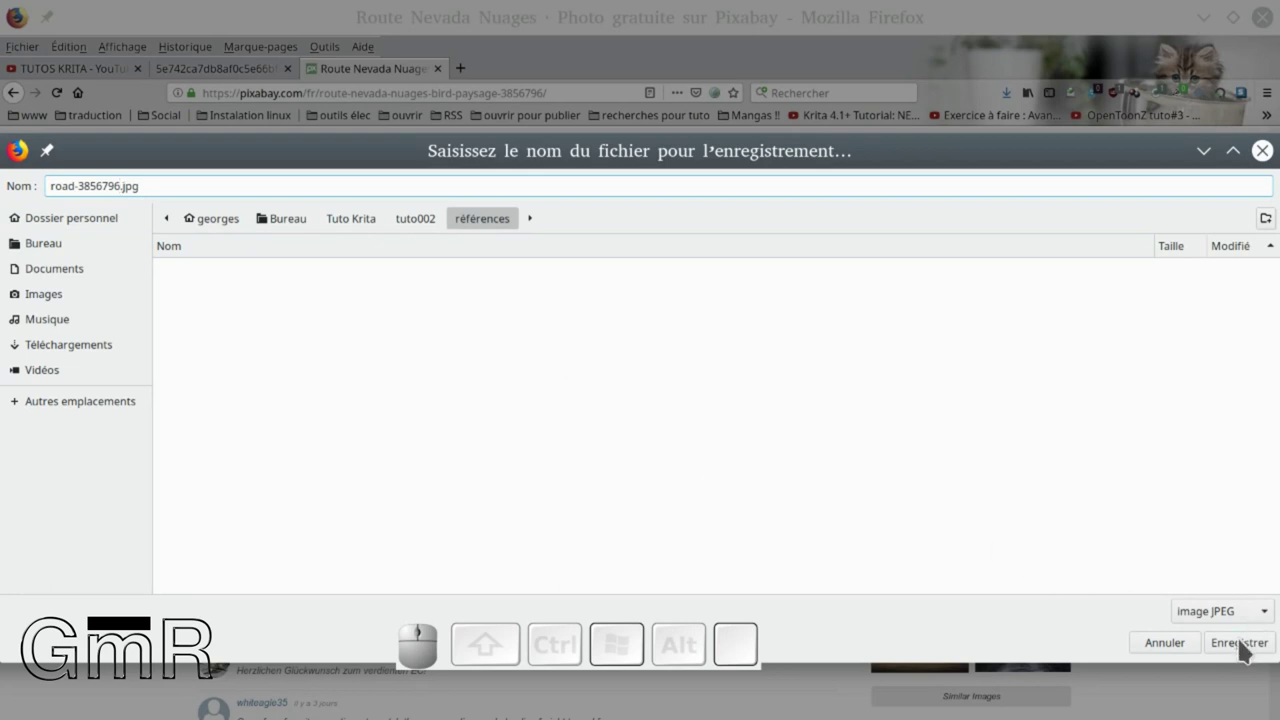
pyautogui.click(1246, 646)
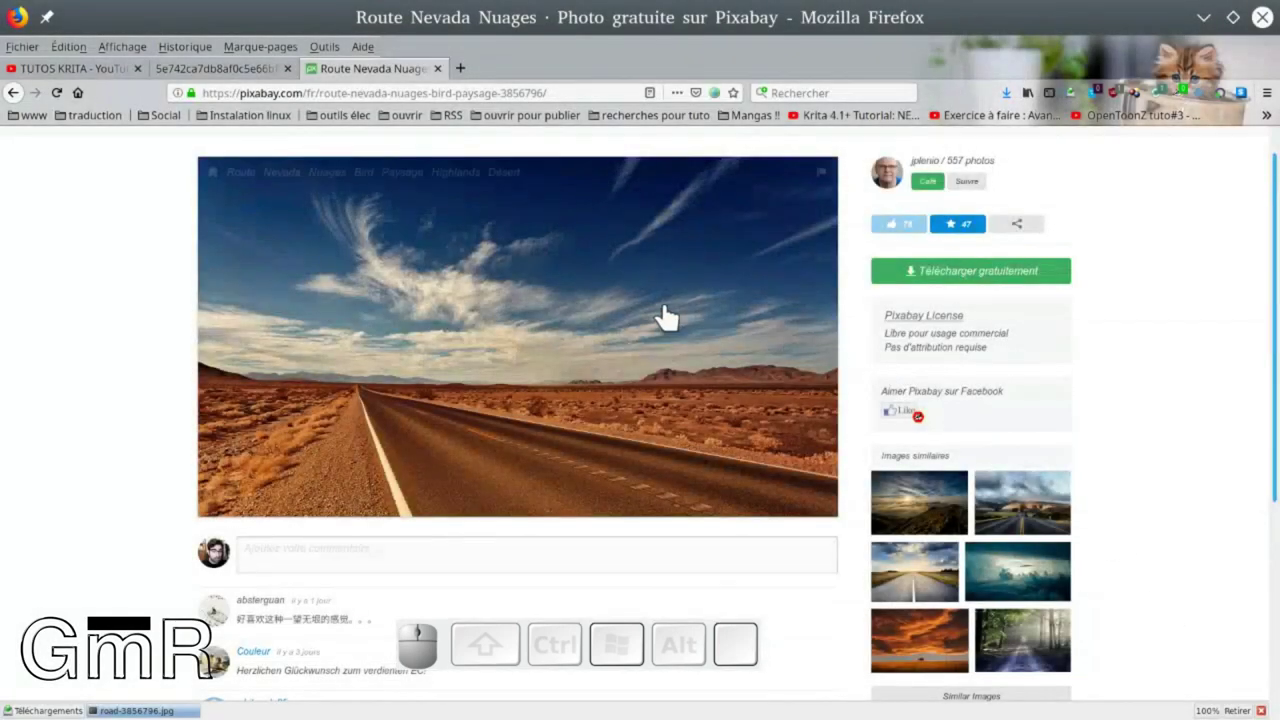
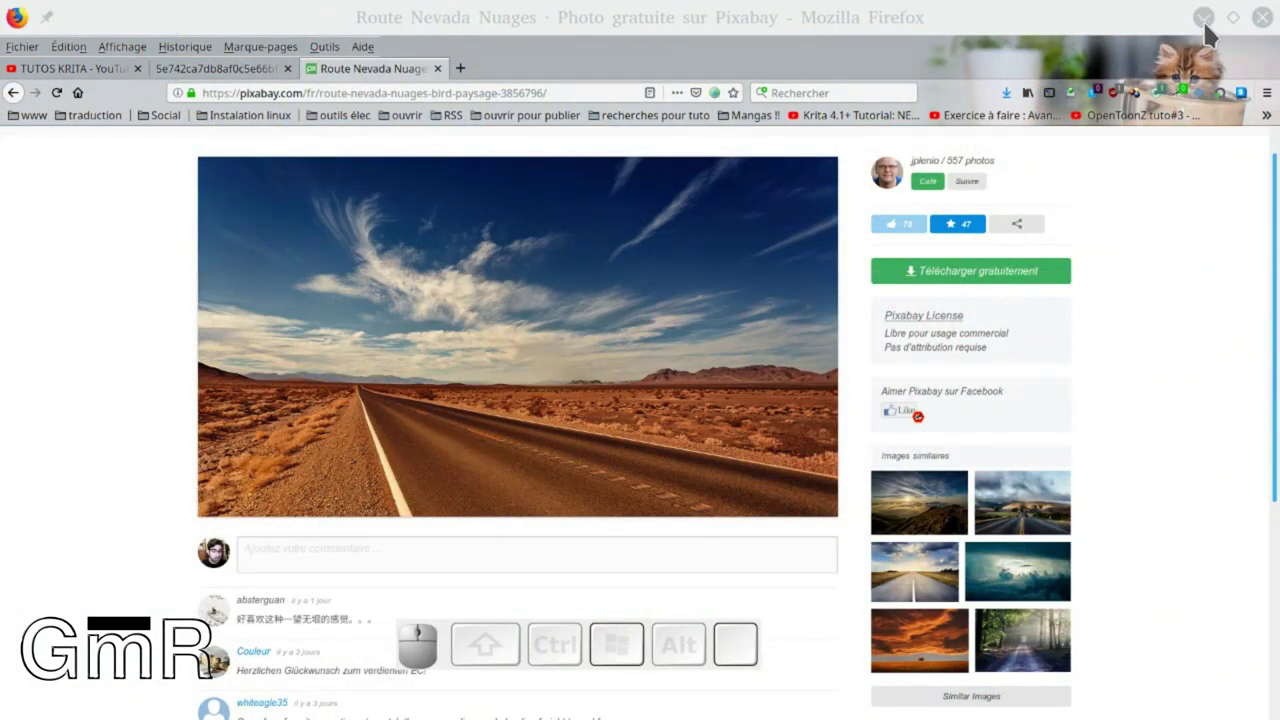
# Bring Krita forward, start a new document and enlarge its settings window
pyautogui.click(1212, 30)
pyautogui.click(607, 73)
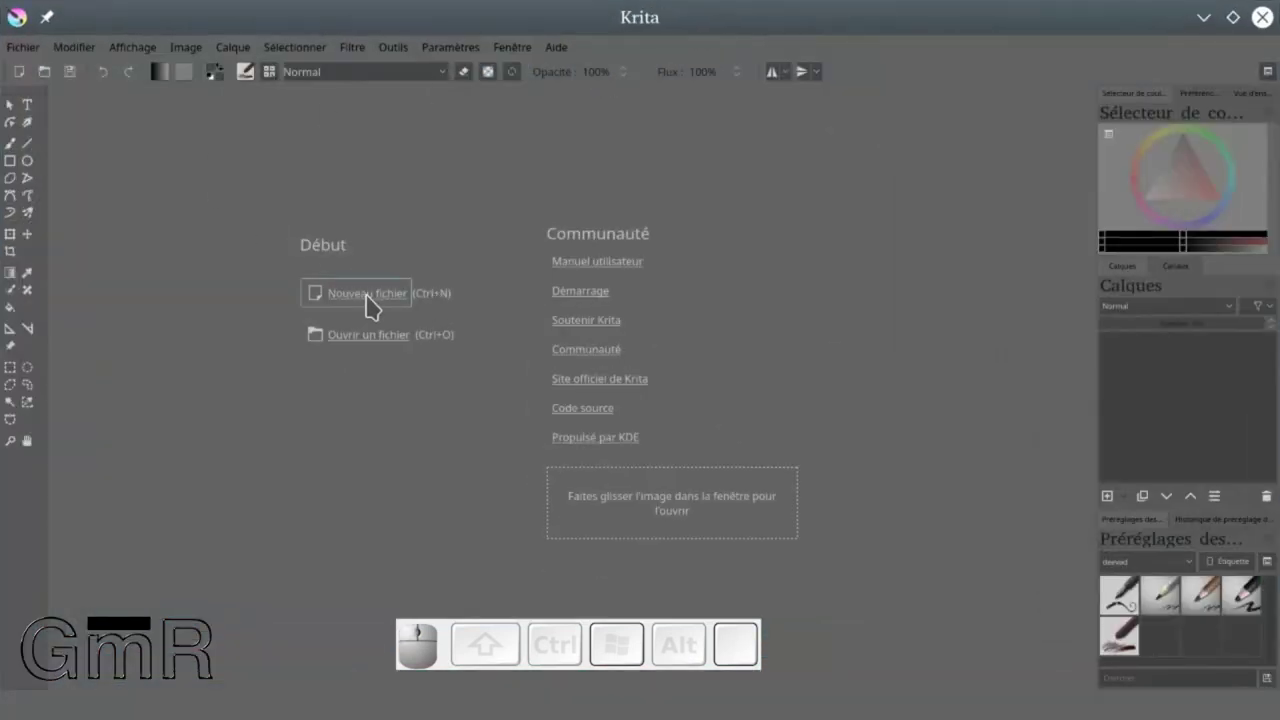
pyautogui.click(375, 303)
pyautogui.click(629, 252)
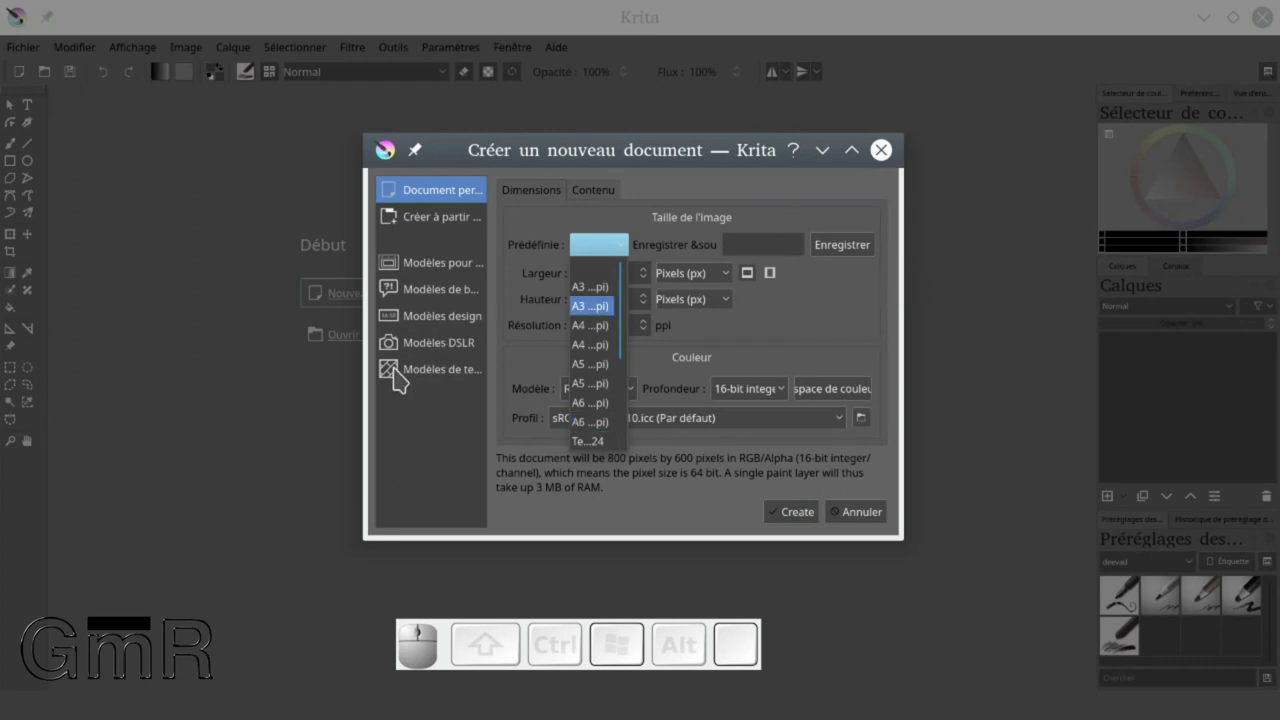
pyautogui.moveTo(365, 393); pyautogui.dragTo(359, 402)
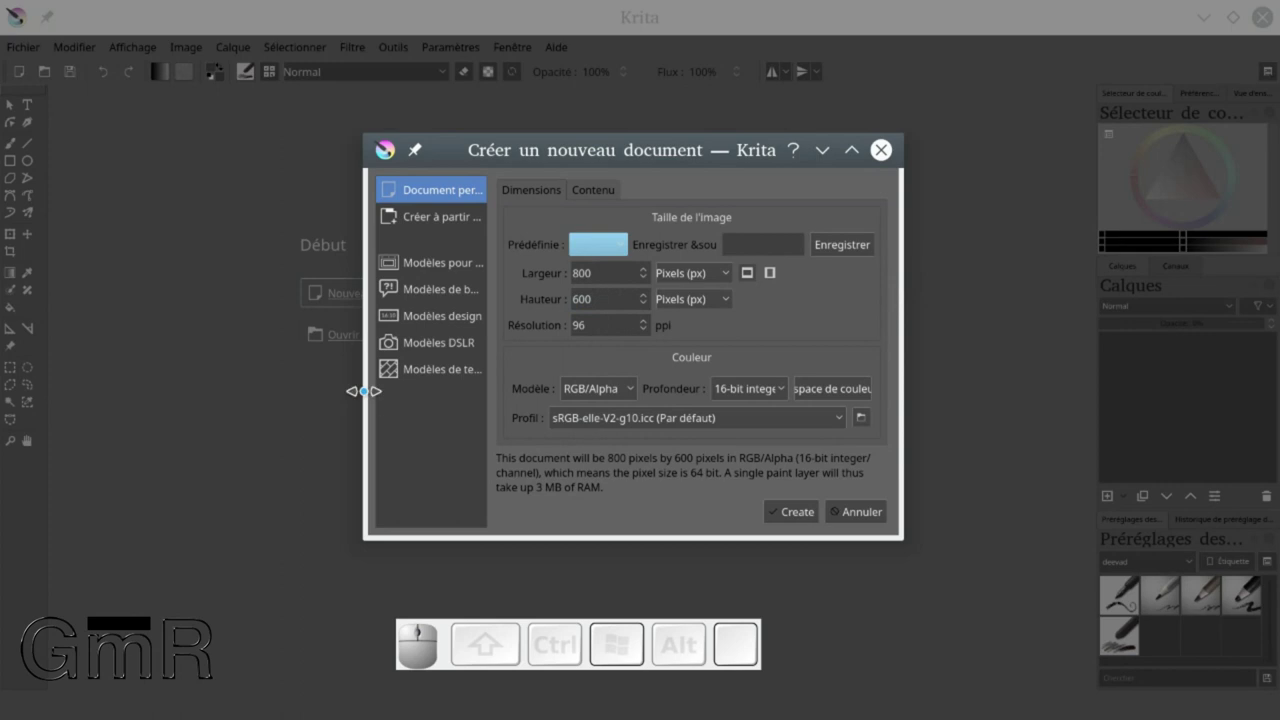
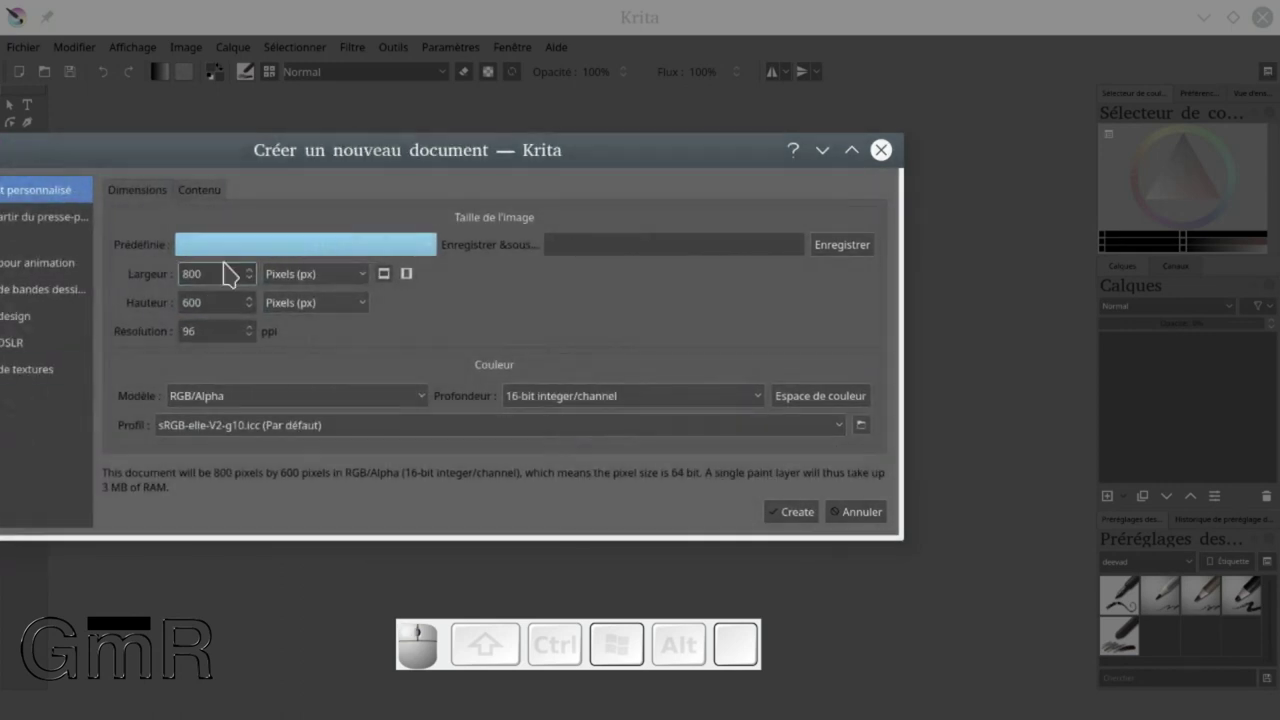
pyautogui.moveTo(379, 156); pyautogui.dragTo(580, 167)
# Choose the Texture 2048x2048 preset and create the 8-bit RGB/Alpha document
pyautogui.click(591, 211)
pyautogui.scroll(-3)
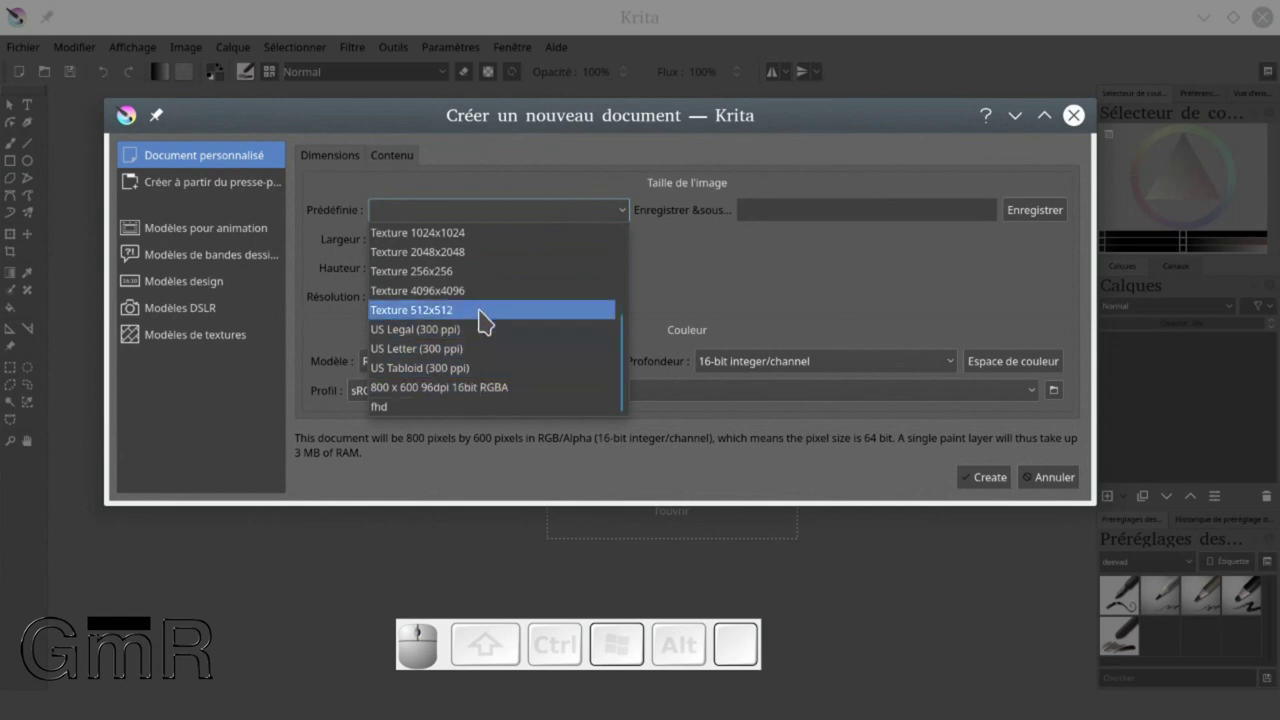
pyautogui.click(481, 262)
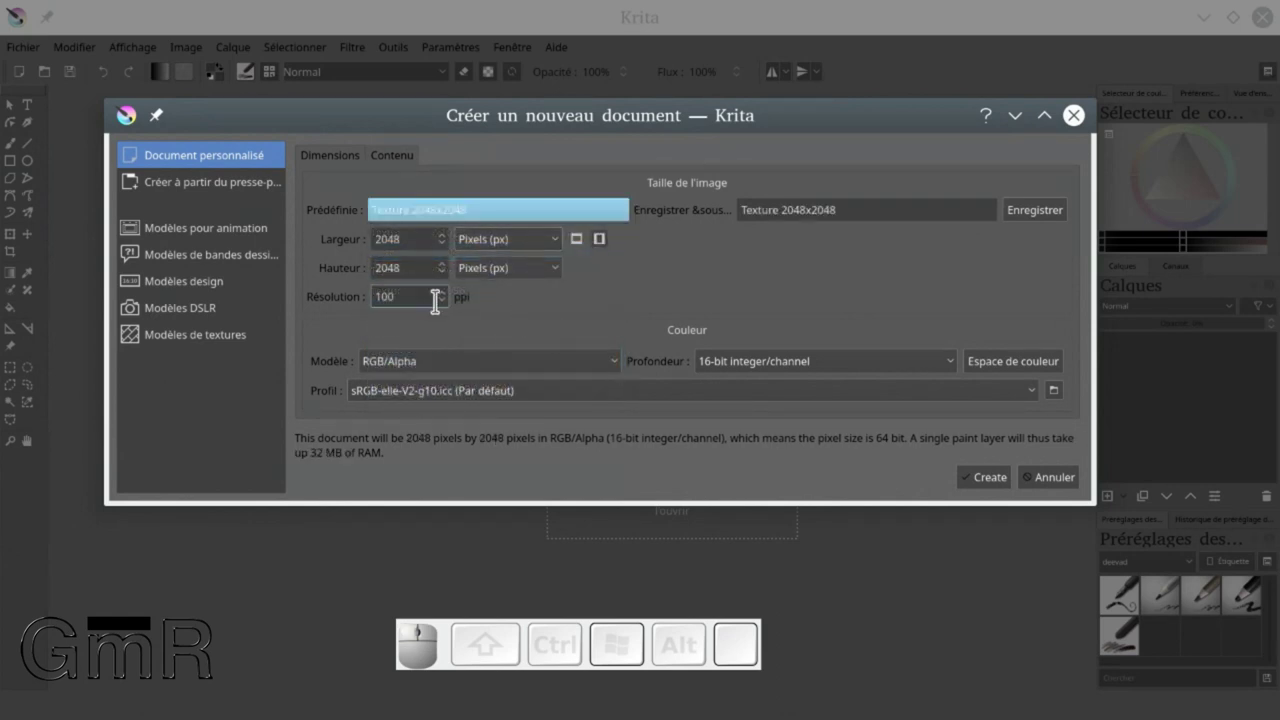
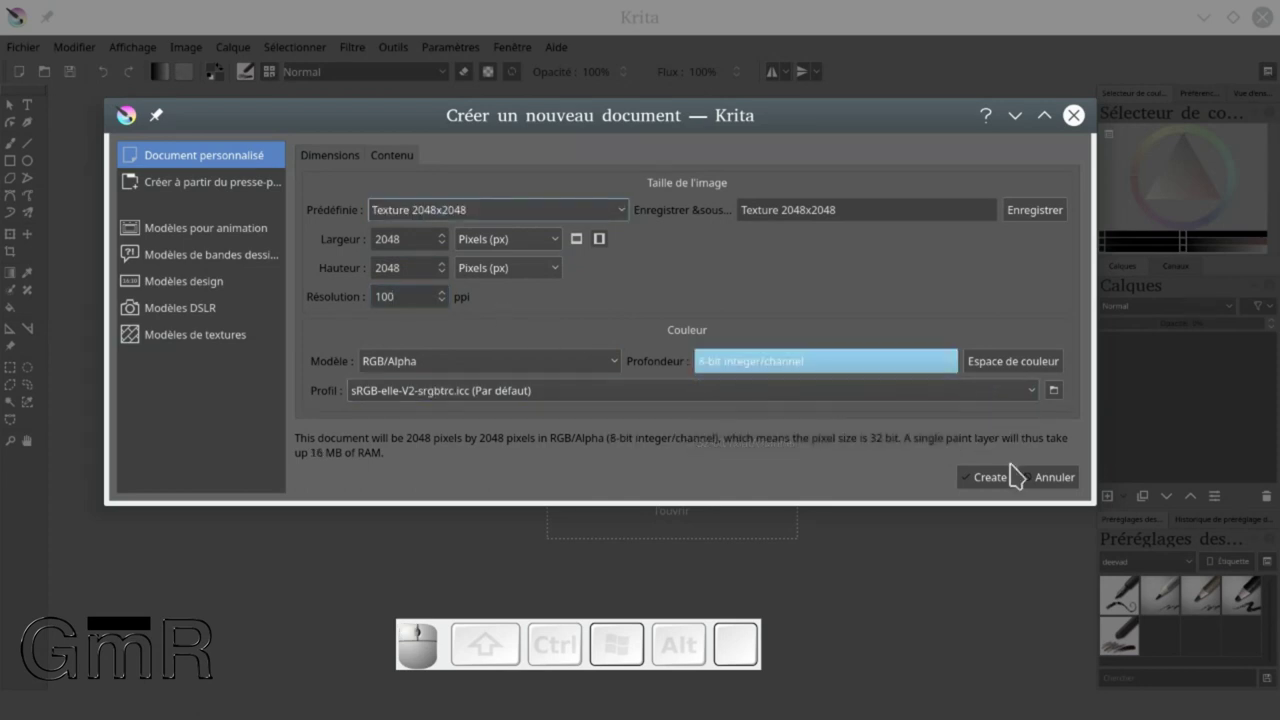
pyautogui.click(995, 487)
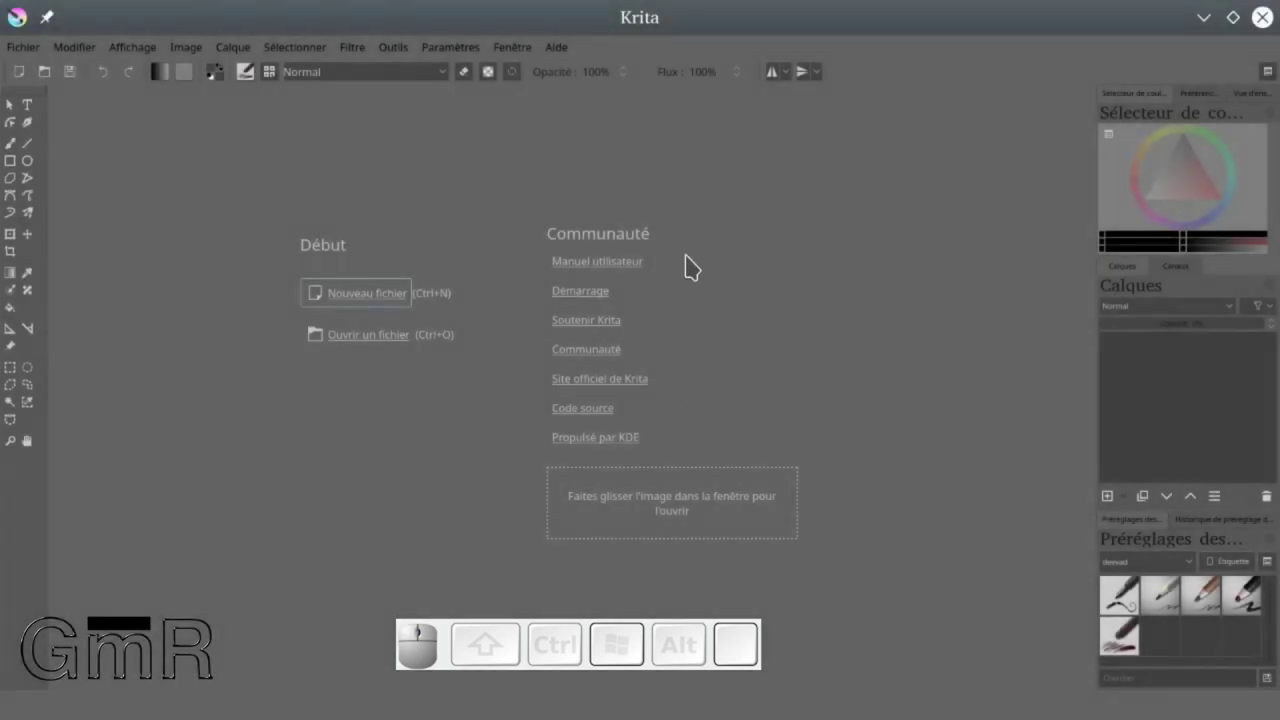
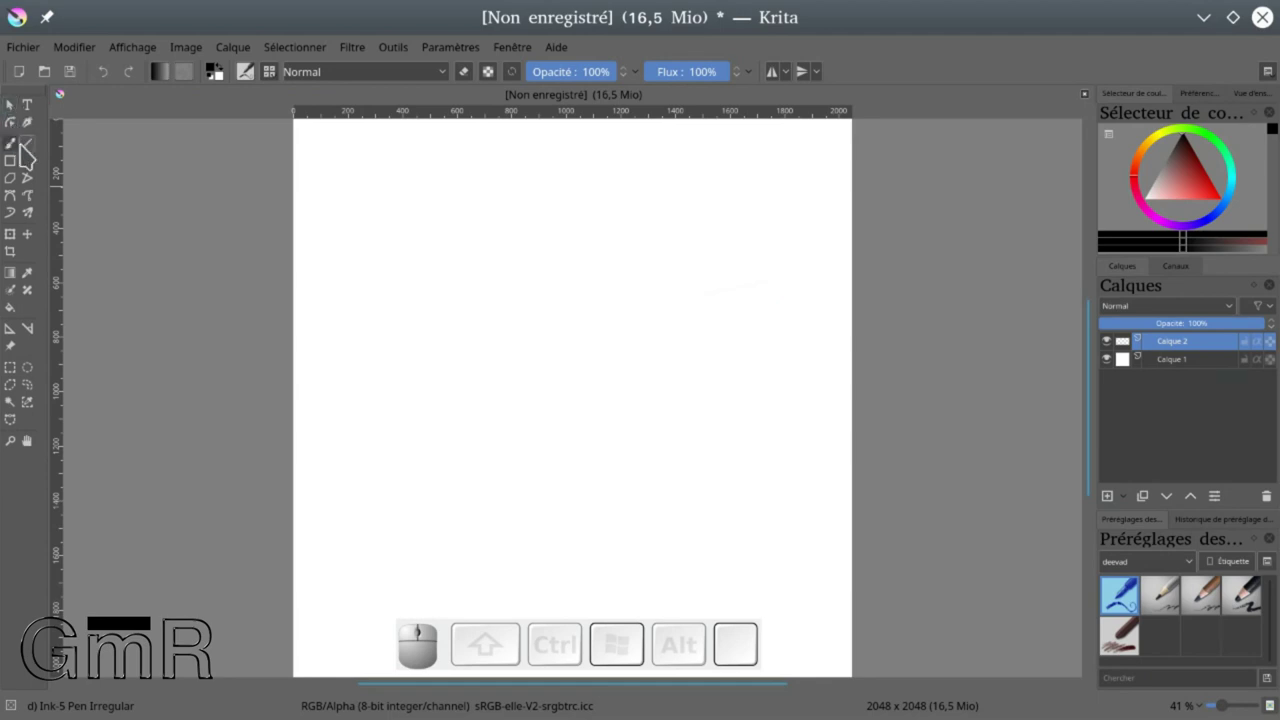
# Adjust the docker layout around the new blank canvas with Calque 1 and Calque 2
pyautogui.moveTo(51, 161); pyautogui.dragTo(229, 155)
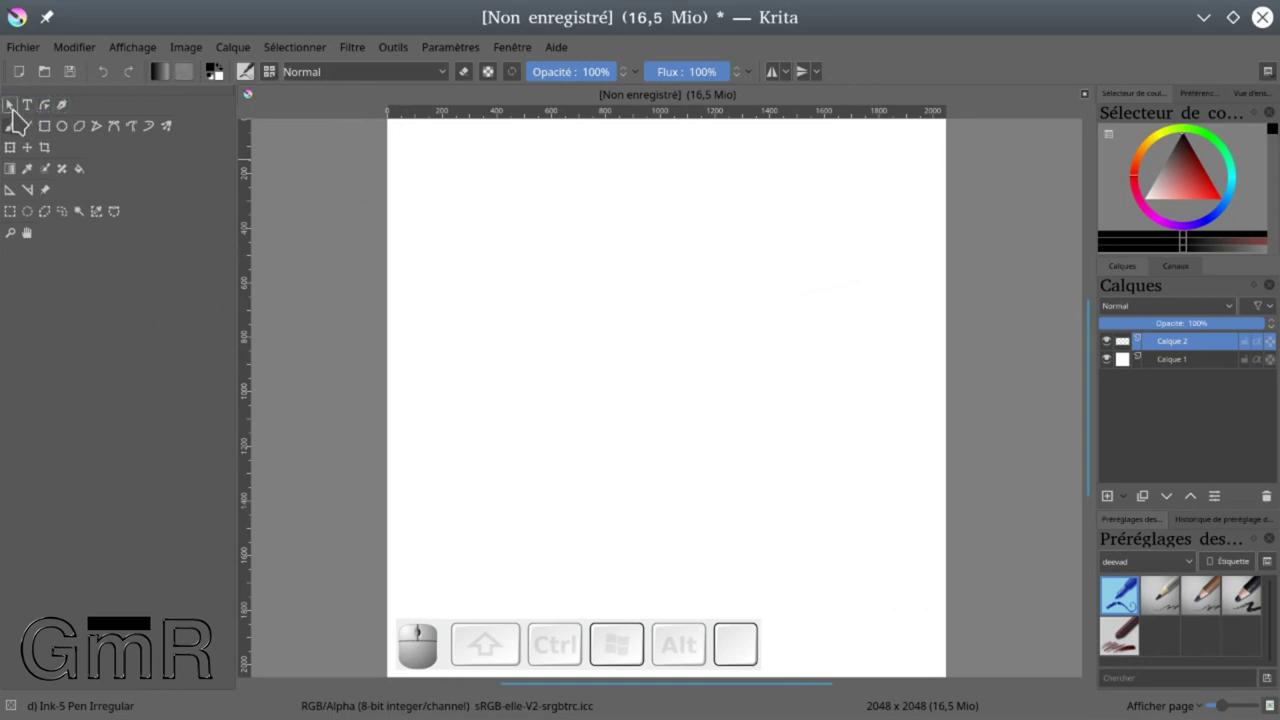
# Try the vector drawing tools, creating Calque vectoriel 1, then undo the test strokes with Ctrl+Z
pyautogui.click(39, 117)
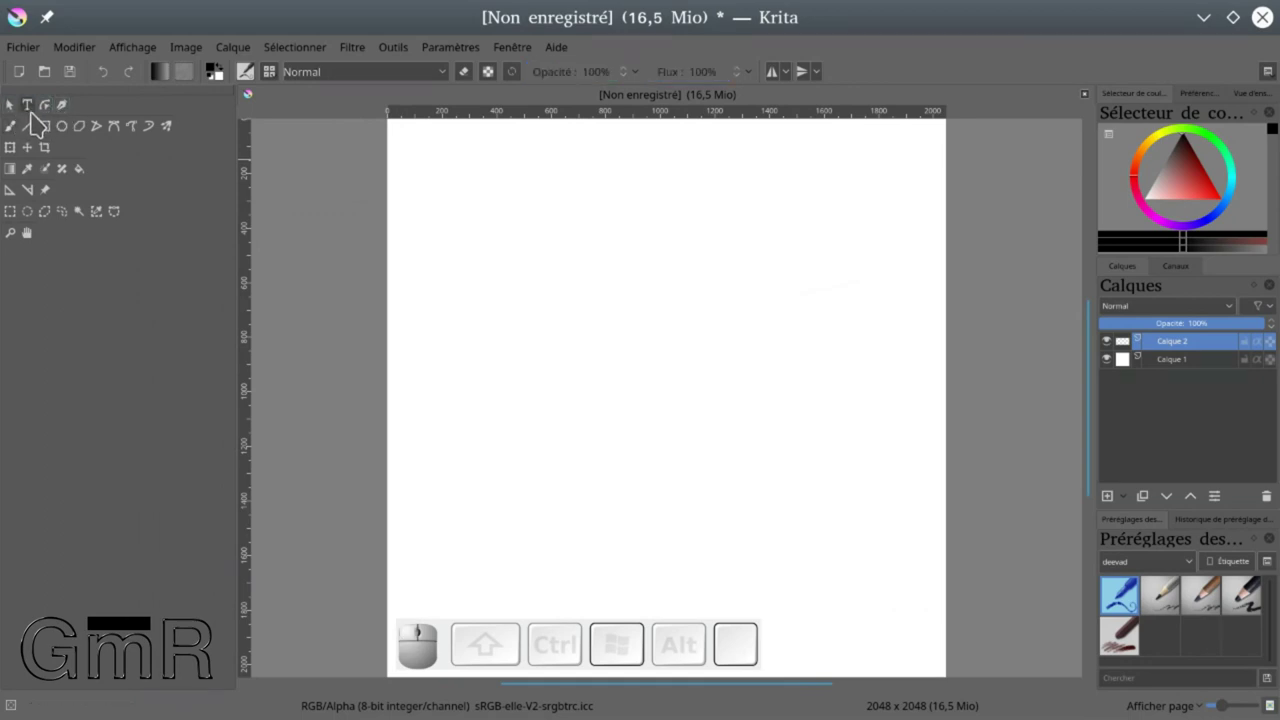
pyautogui.click(53, 114)
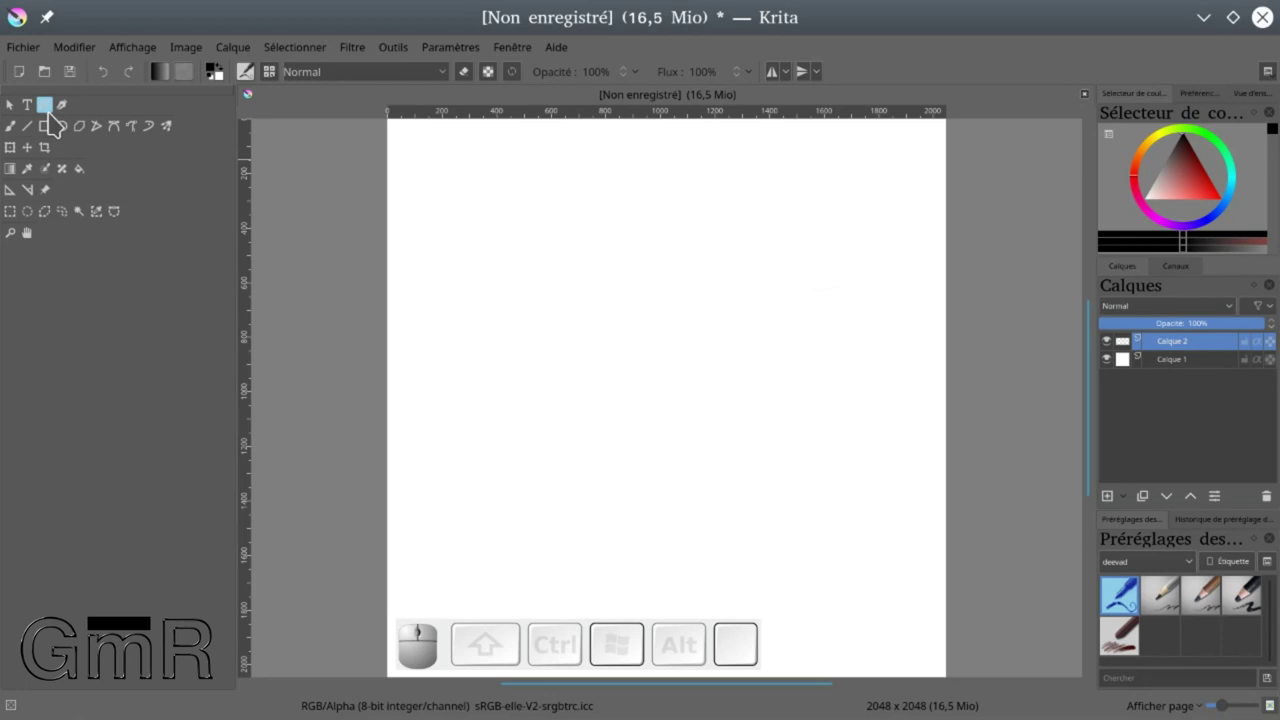
pyautogui.click(67, 112)
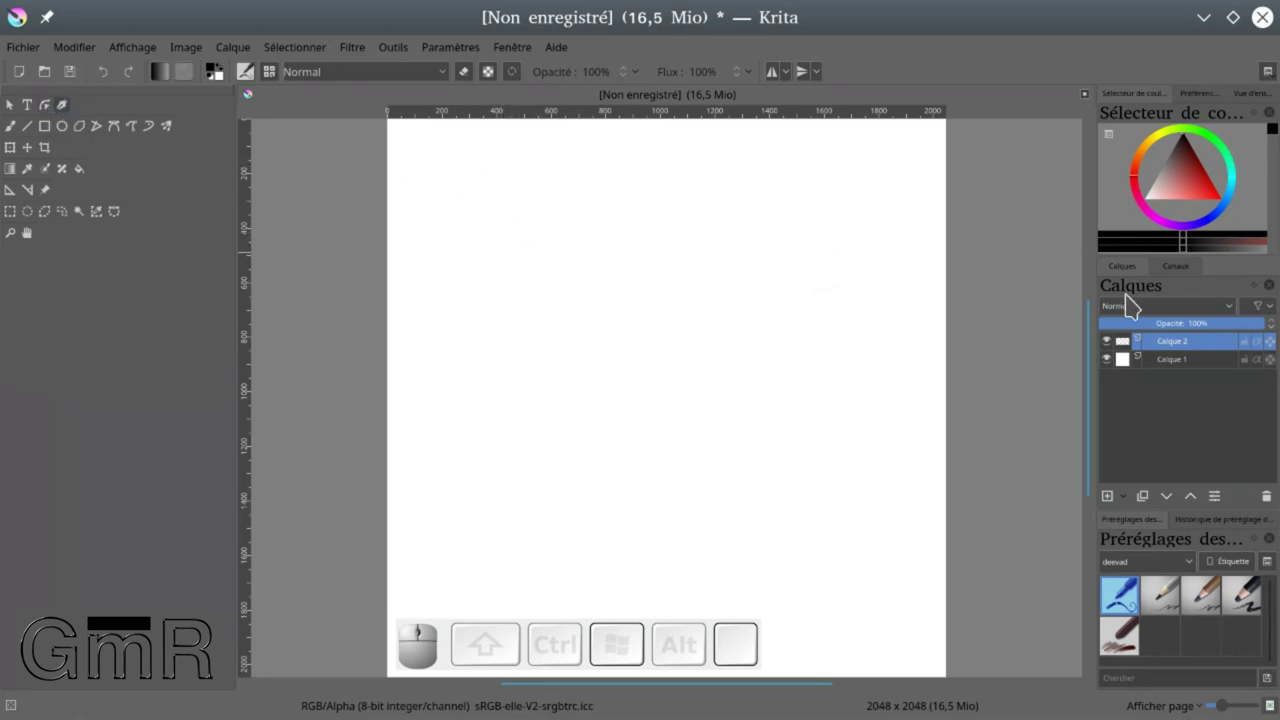
pyautogui.click(1168, 346)
pyautogui.click(1171, 343)
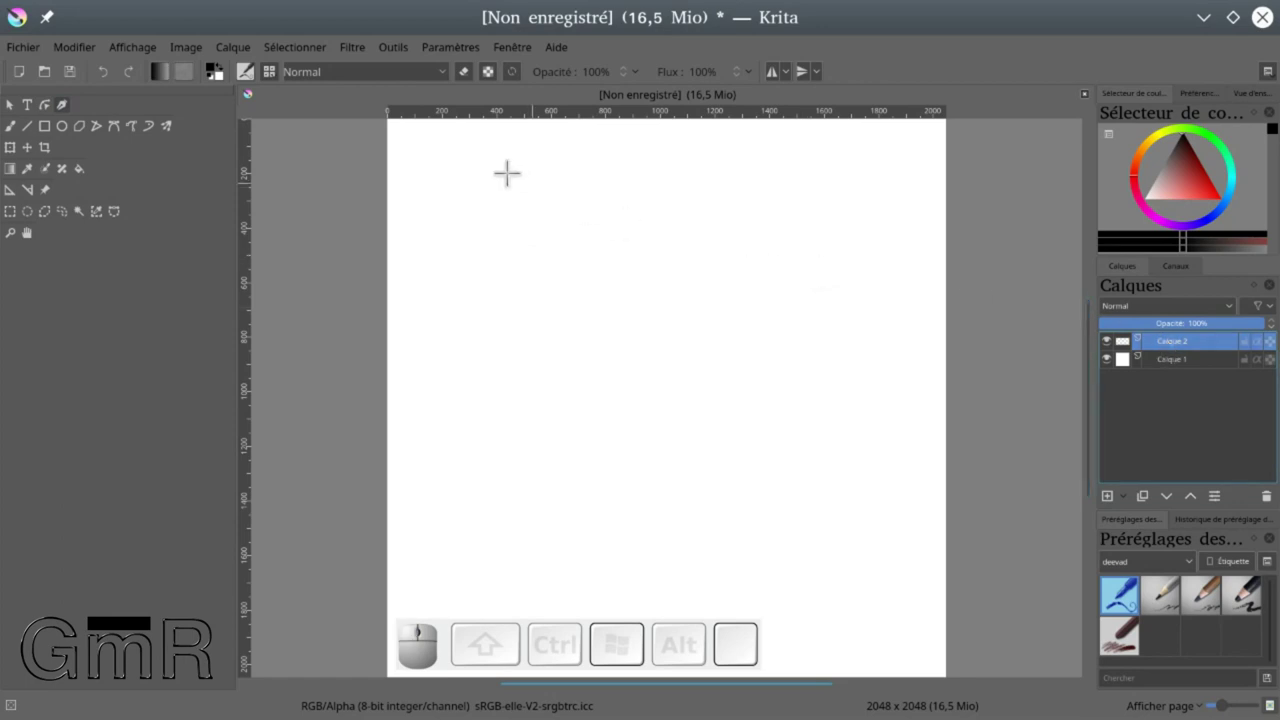
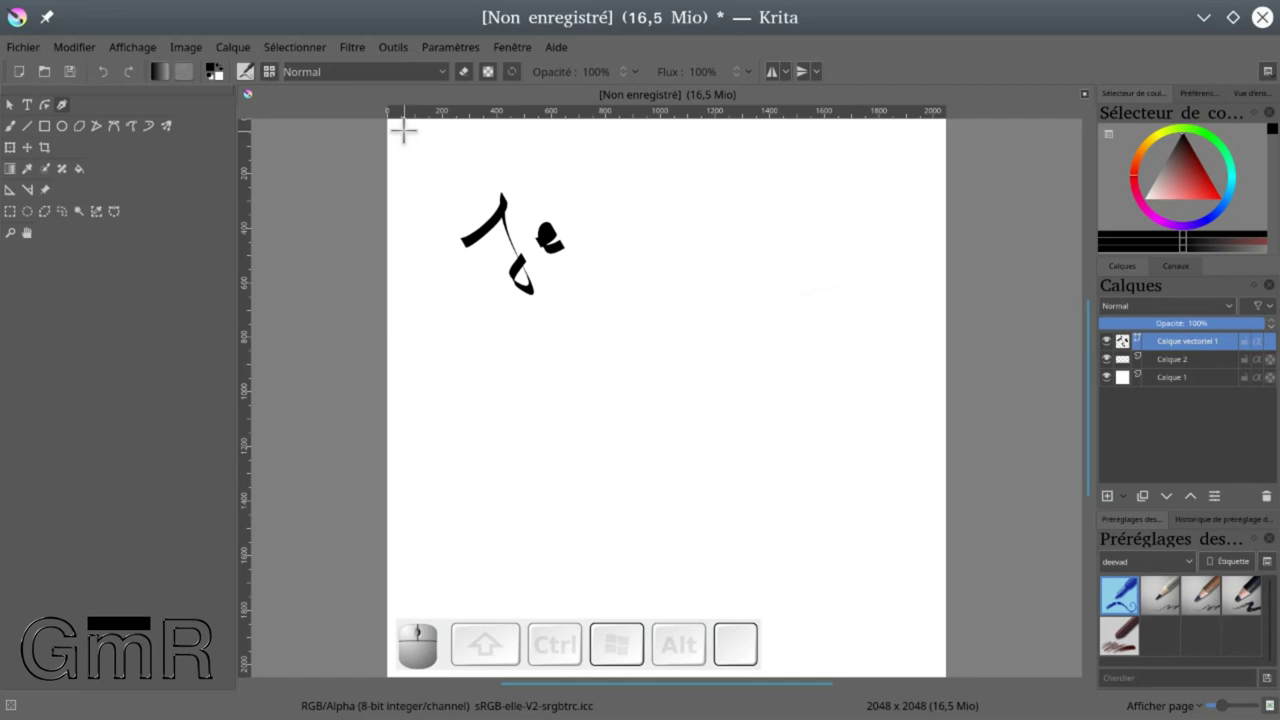
pyautogui.press('ctrl+z')
pyautogui.press('ctrl+z')
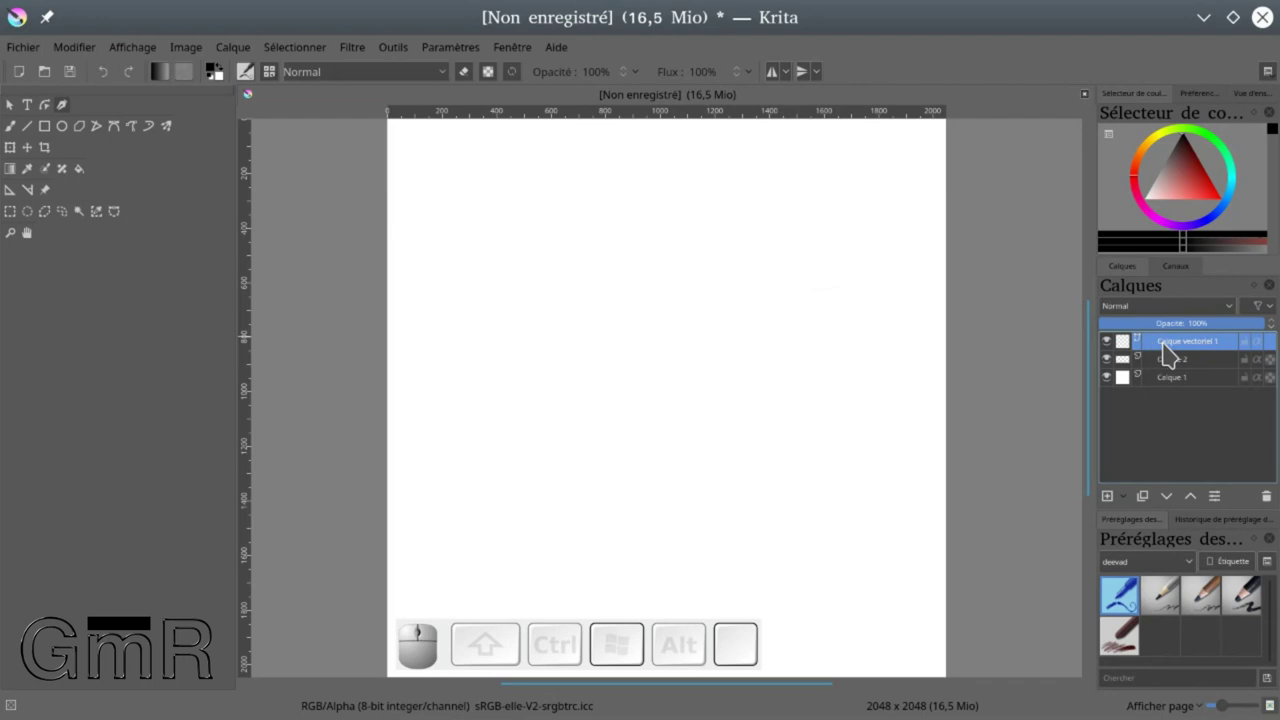
# Make Calque 2 active and select Calque vectoriel 1 for removal
pyautogui.click(1169, 347)
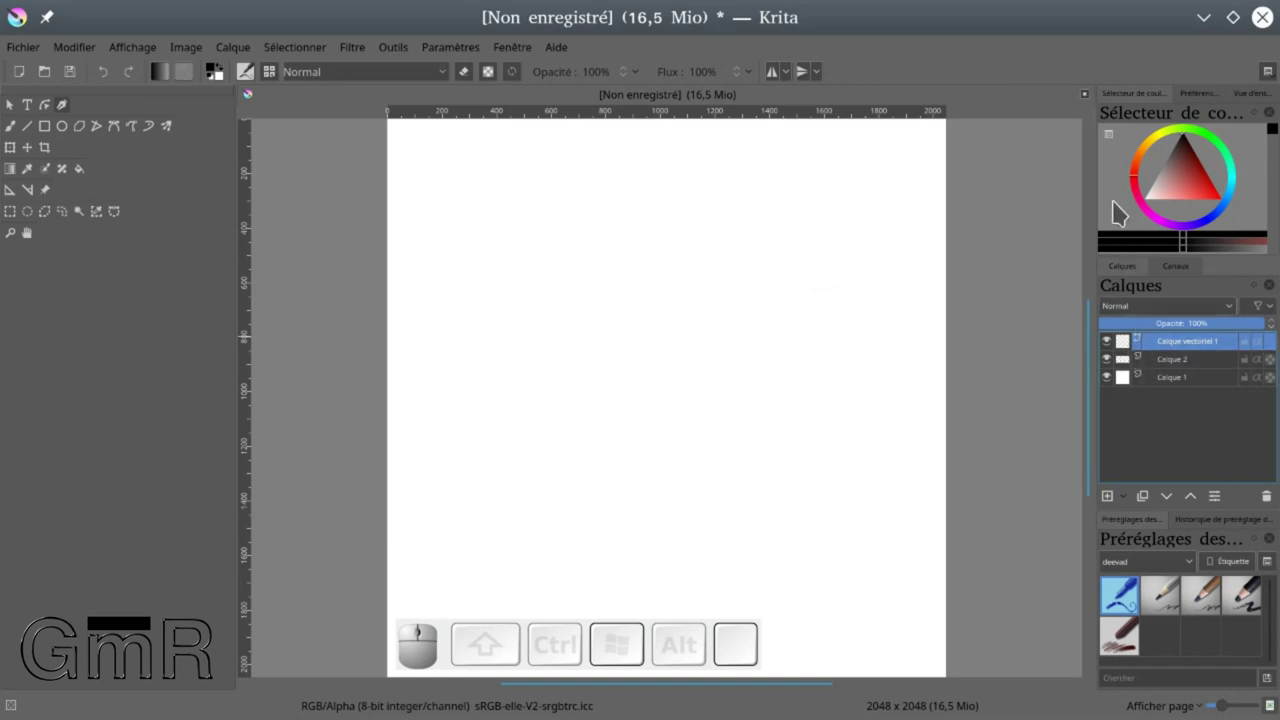
pyautogui.click(1202, 368)
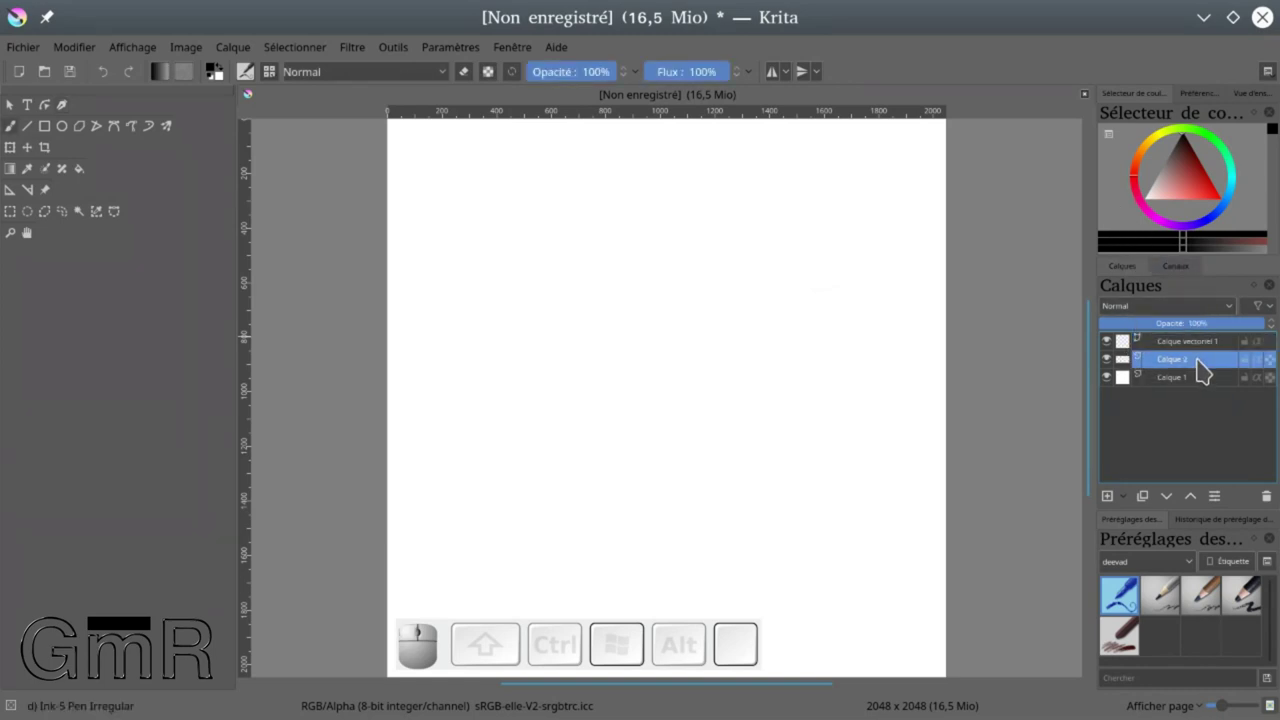
pyautogui.click(1193, 348)
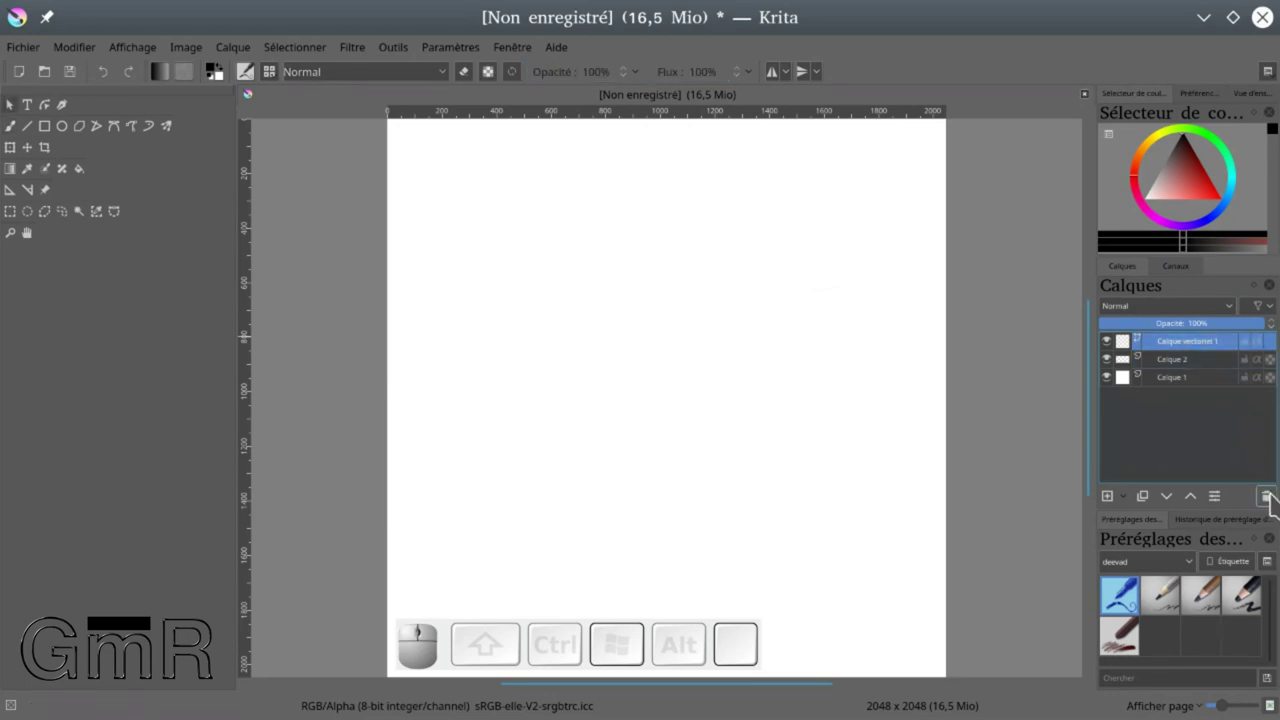
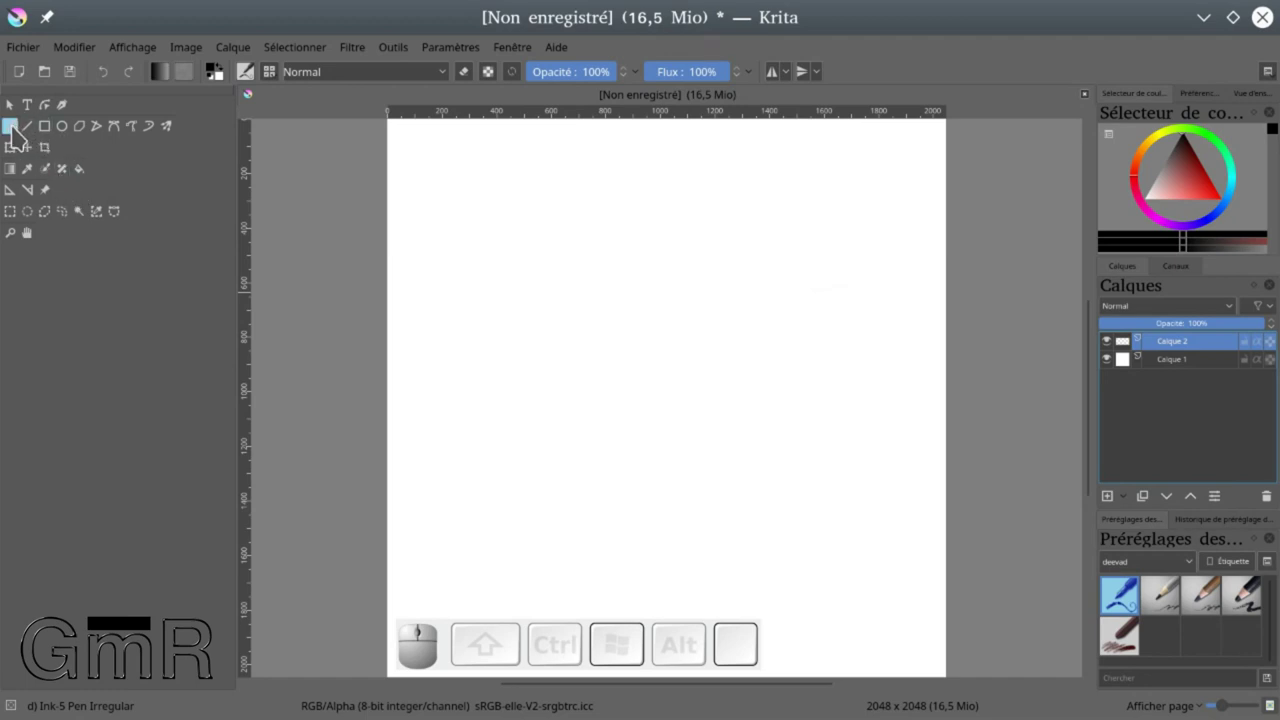
# Return to the Freehand Brush, pick deevad charcoal pencil large, then show the Digital presets
pyautogui.click(17, 132)
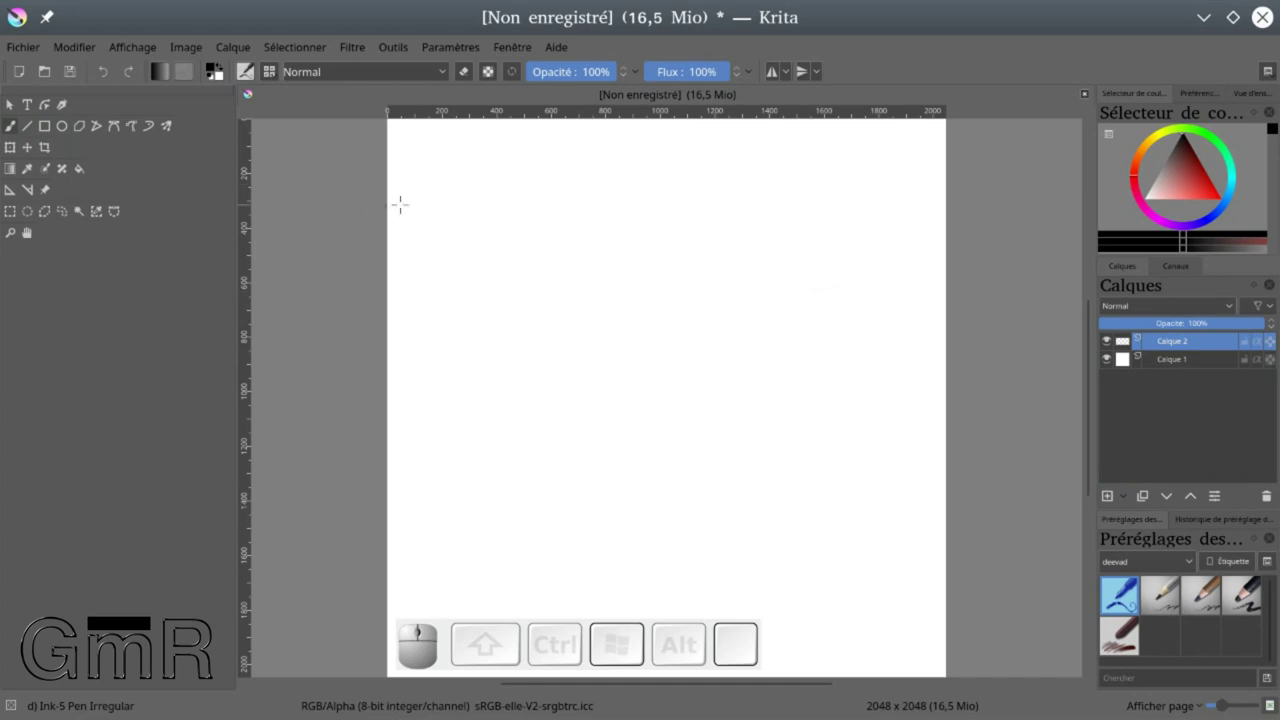
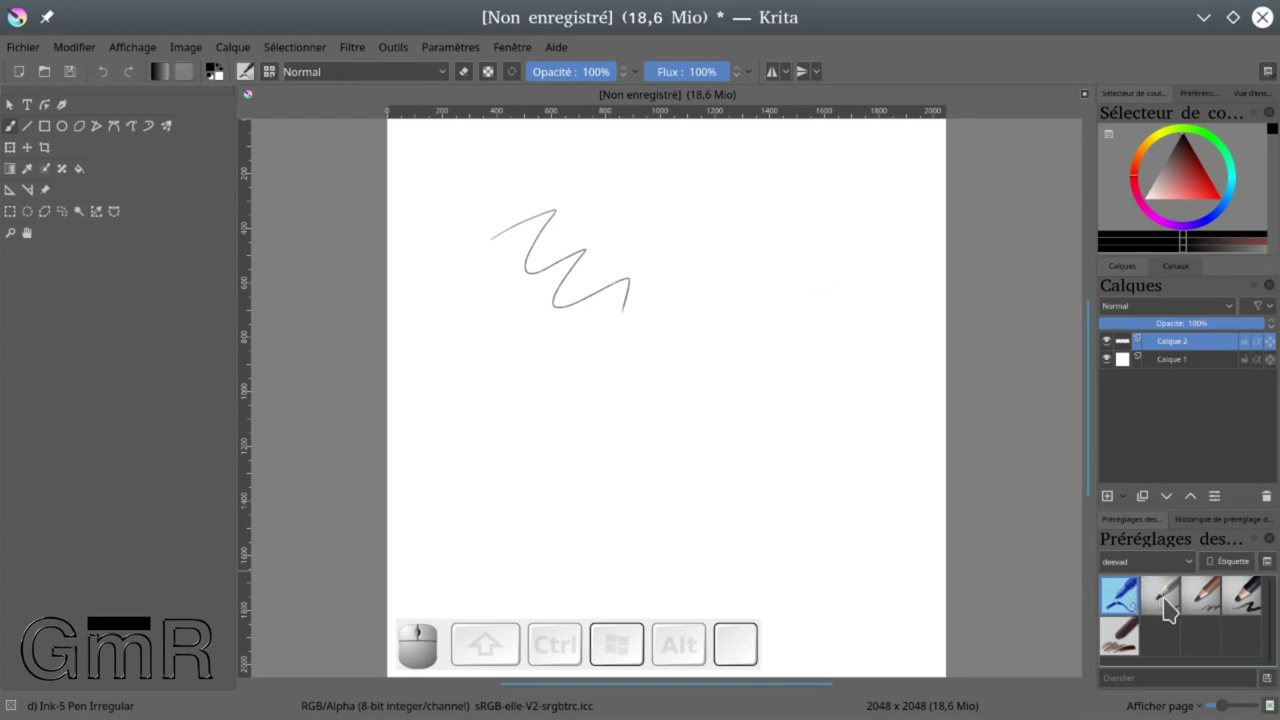
pyautogui.click(1249, 597)
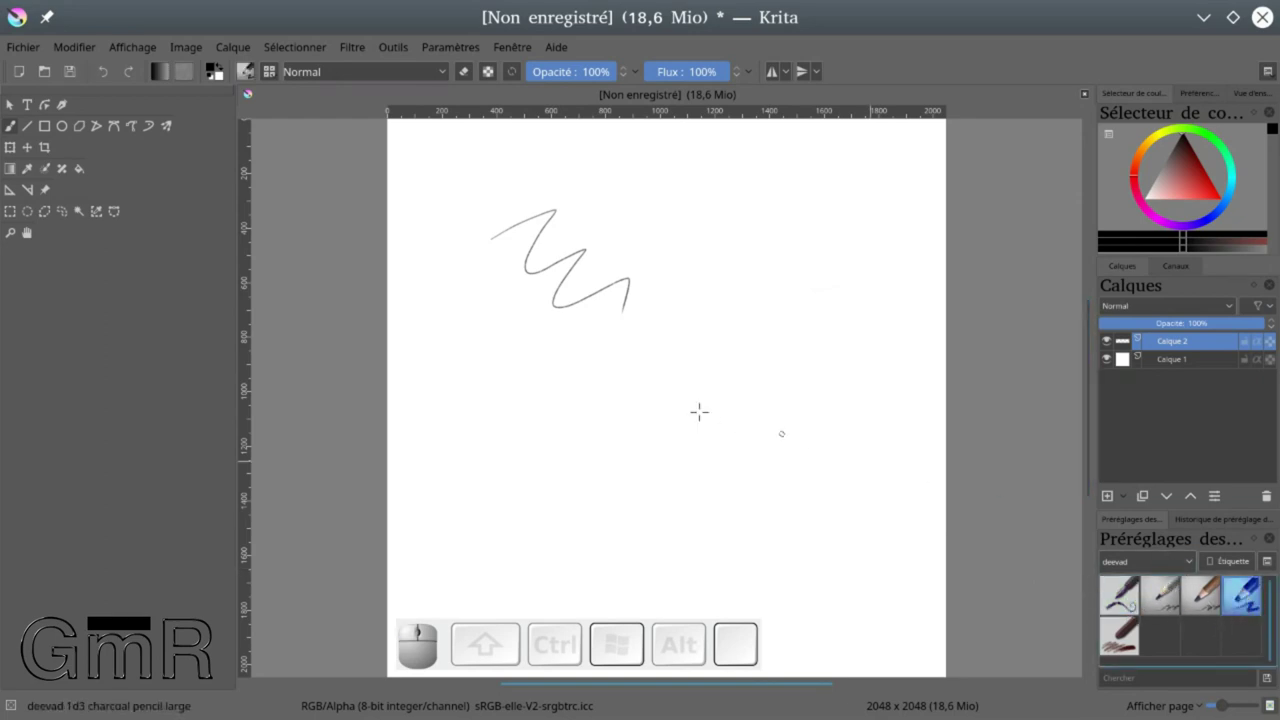
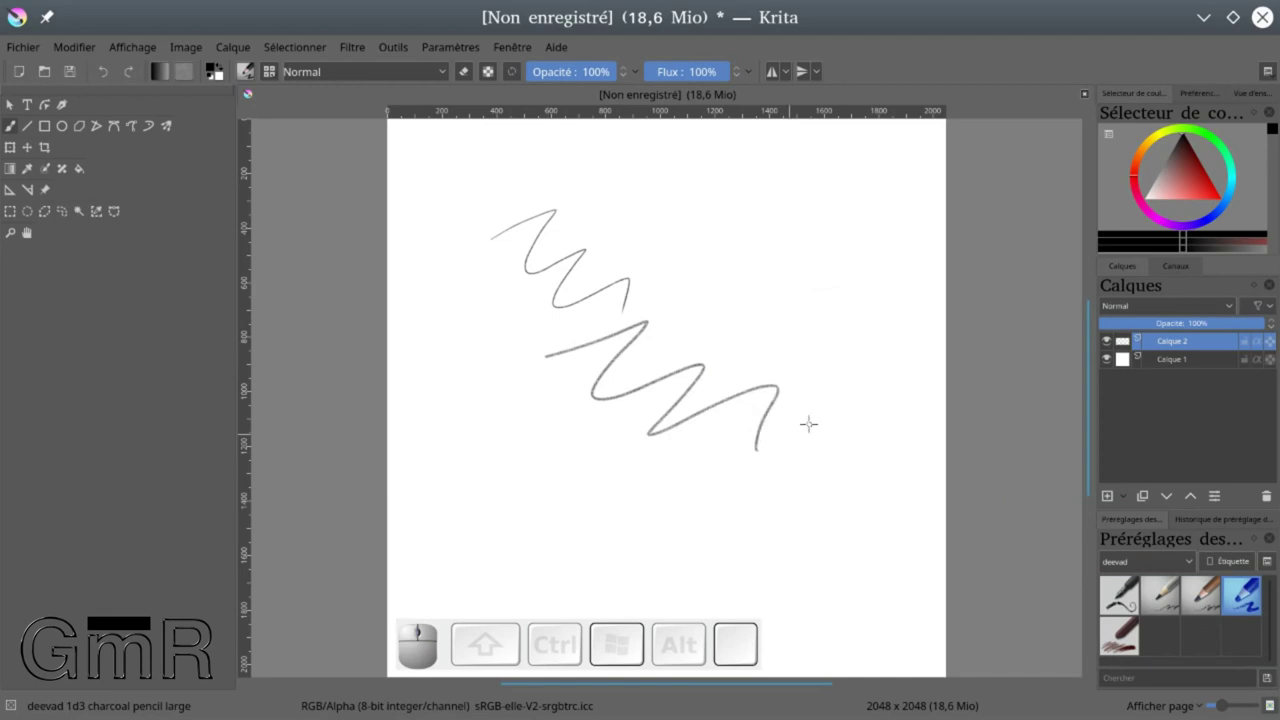
pyautogui.scroll(3)
pyautogui.click(1129, 428)
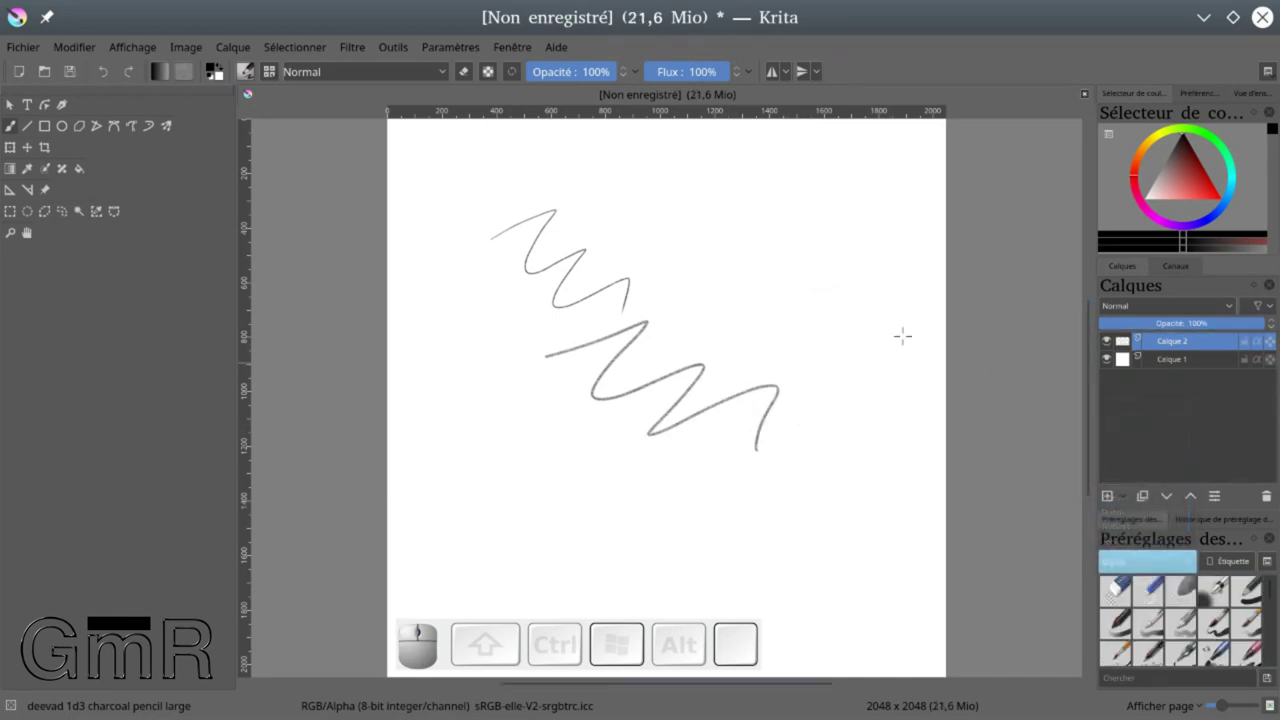
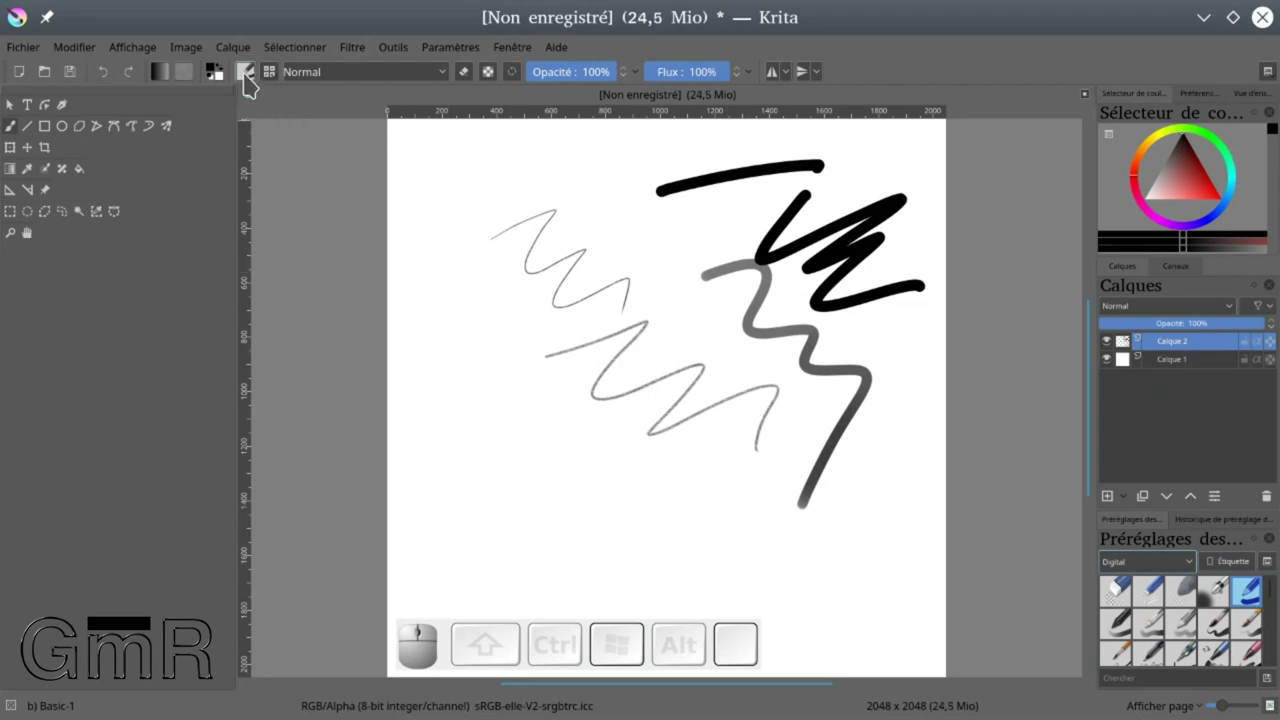
pyautogui.click(254, 80)
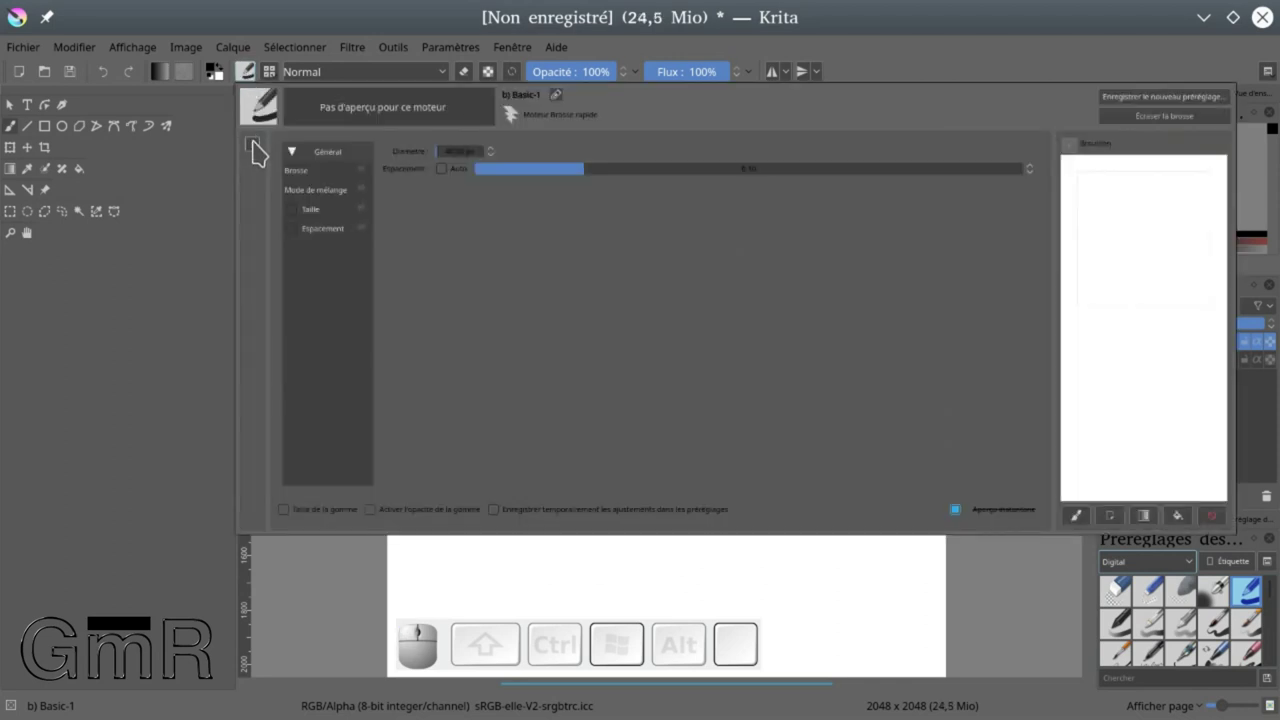
pyautogui.click(261, 148)
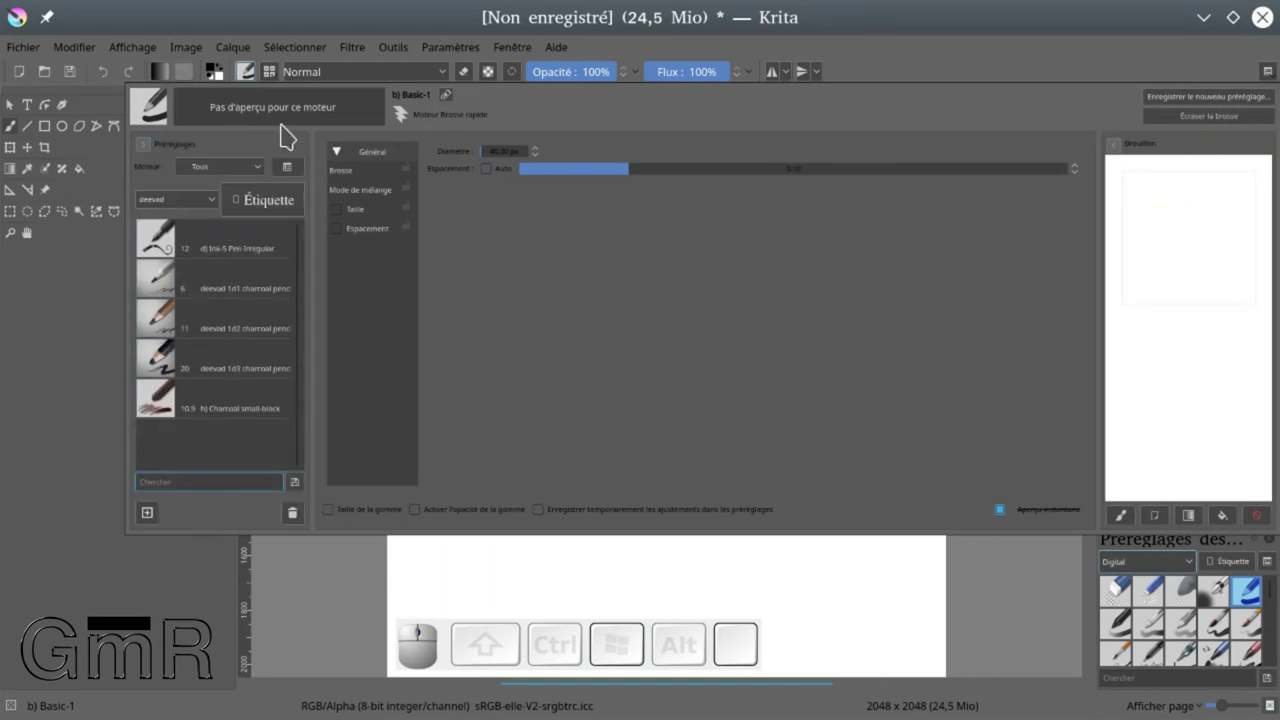
pyautogui.click(252, 80)
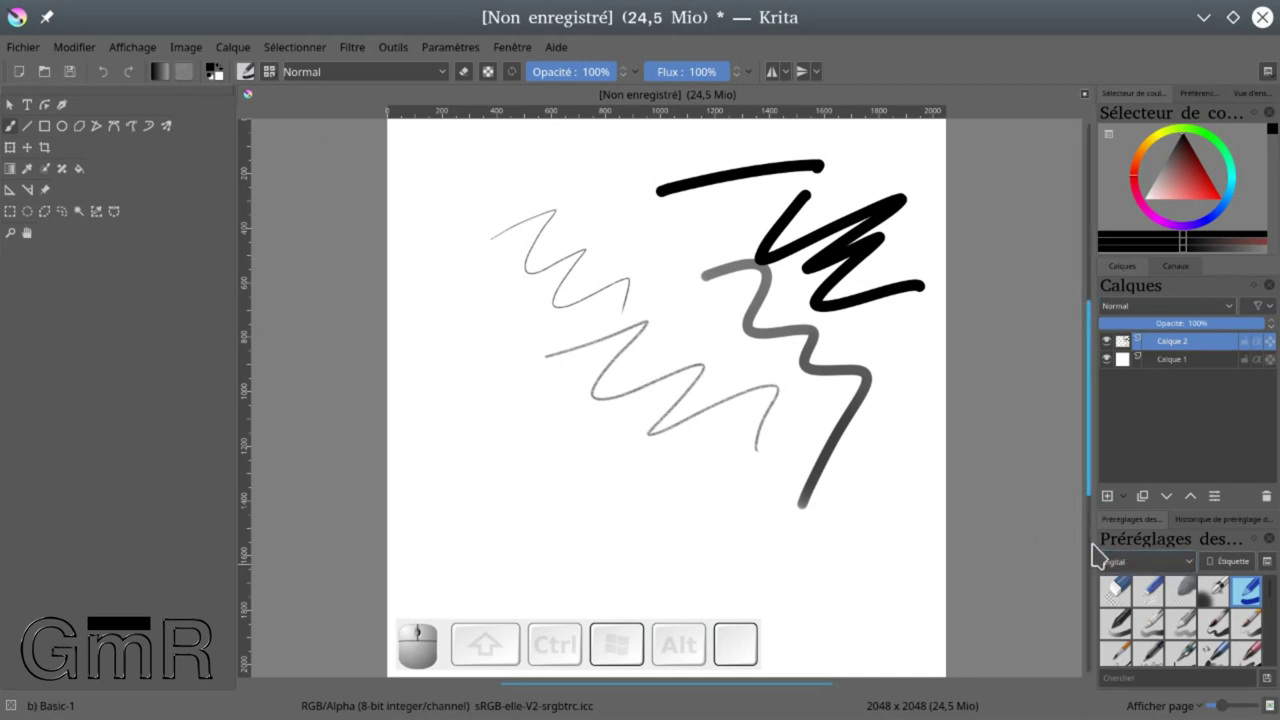
# Widen the right dockers and filter the brush presets to the deevad tag
pyautogui.moveTo(1099, 543); pyautogui.dragTo(1051, 543)
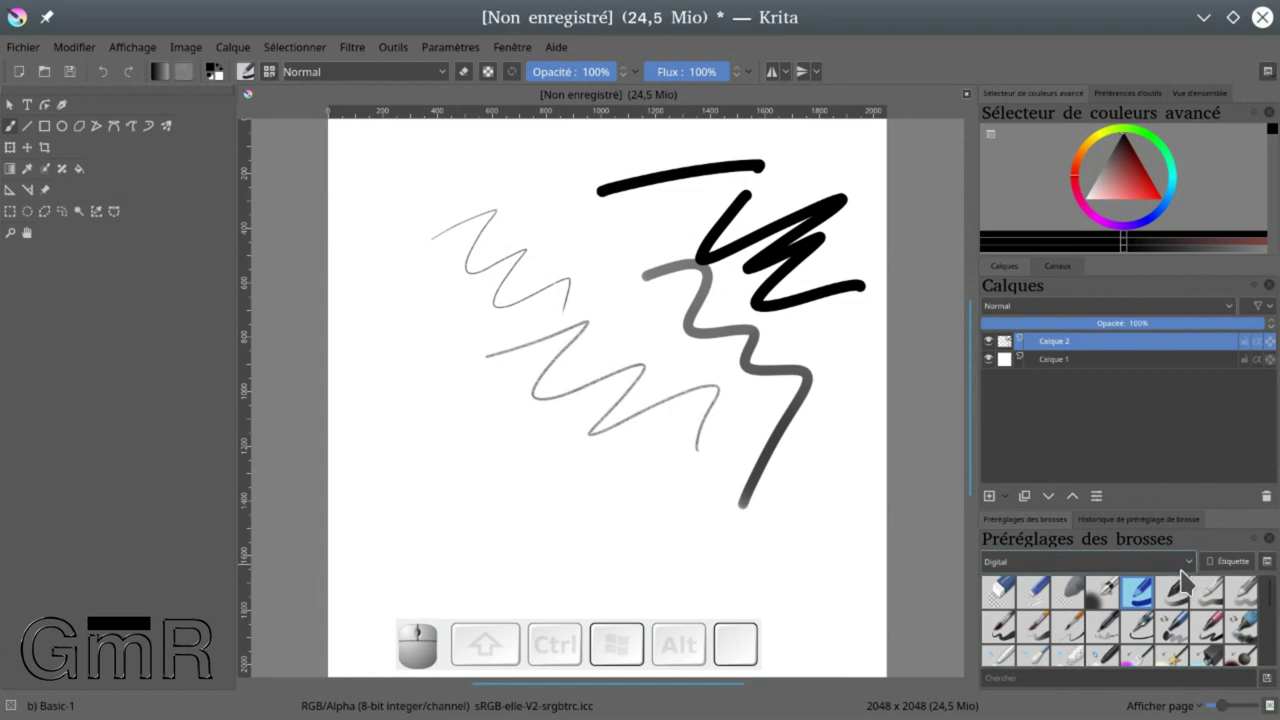
pyautogui.click(1196, 572)
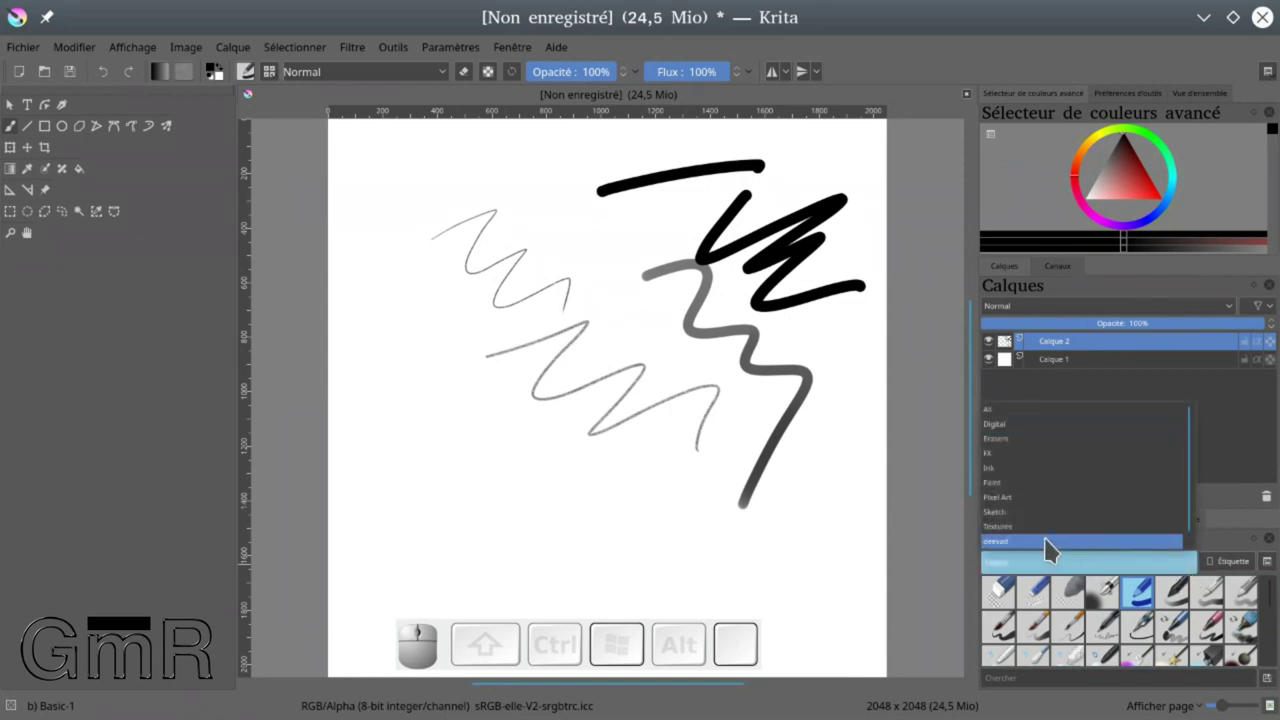
pyautogui.click(1054, 544)
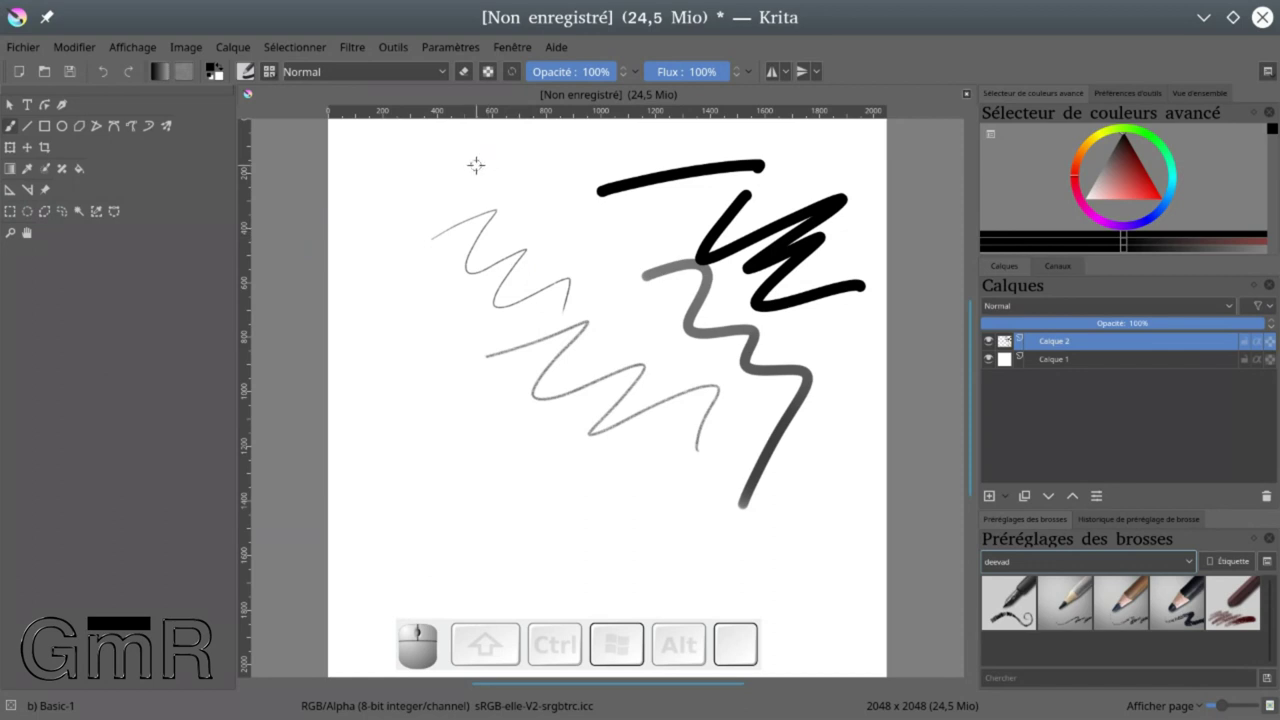
# Erase every test stroke from Calque 2 in eraser mode, then return to painting
pyautogui.press('e')
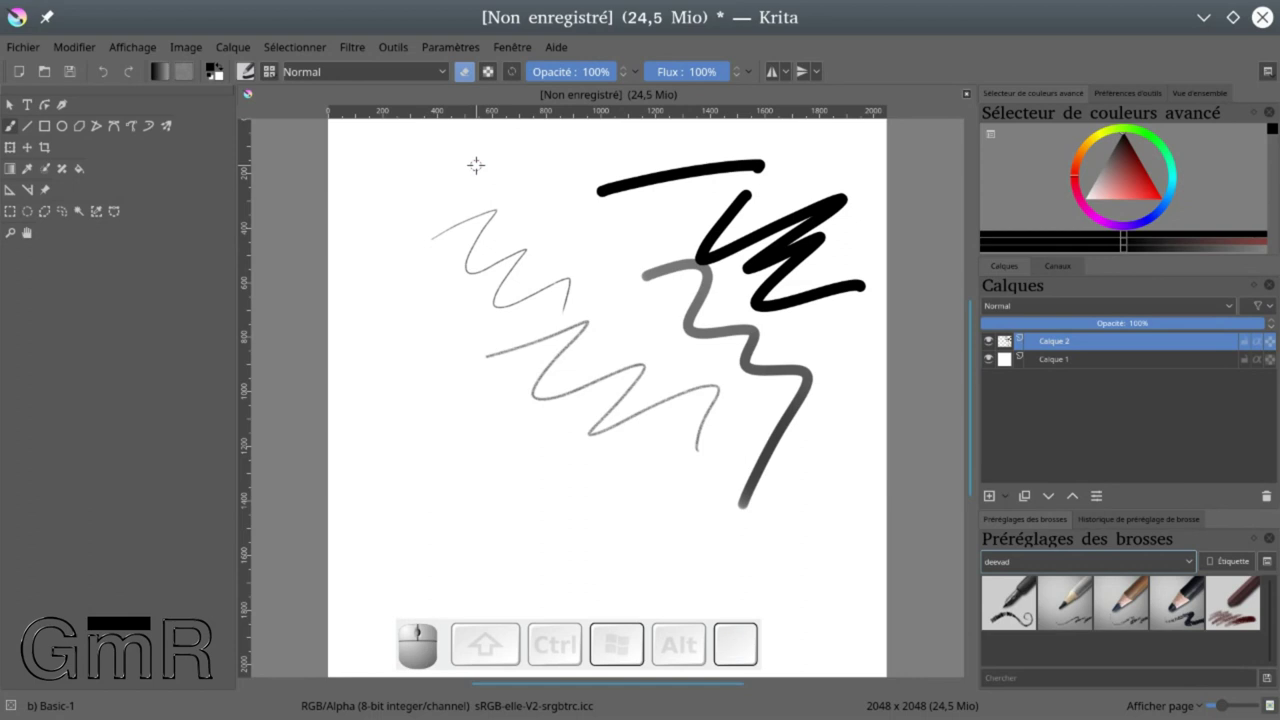
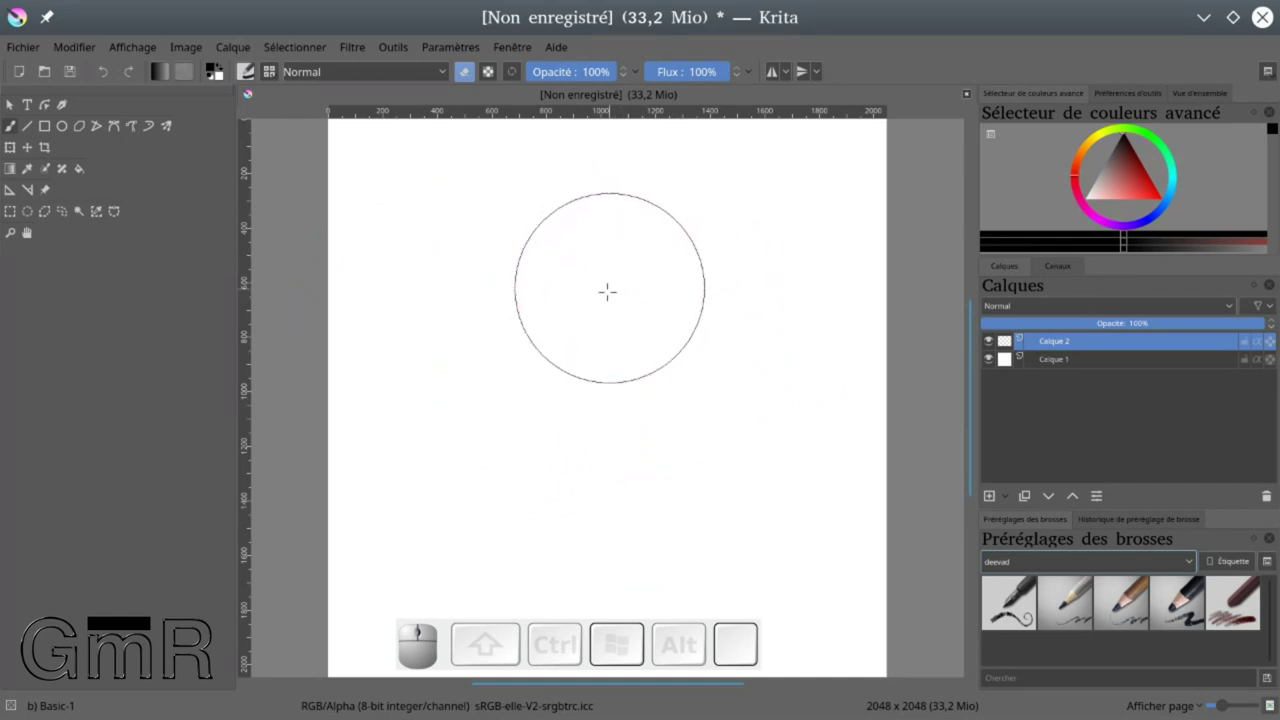
pyautogui.press('e')
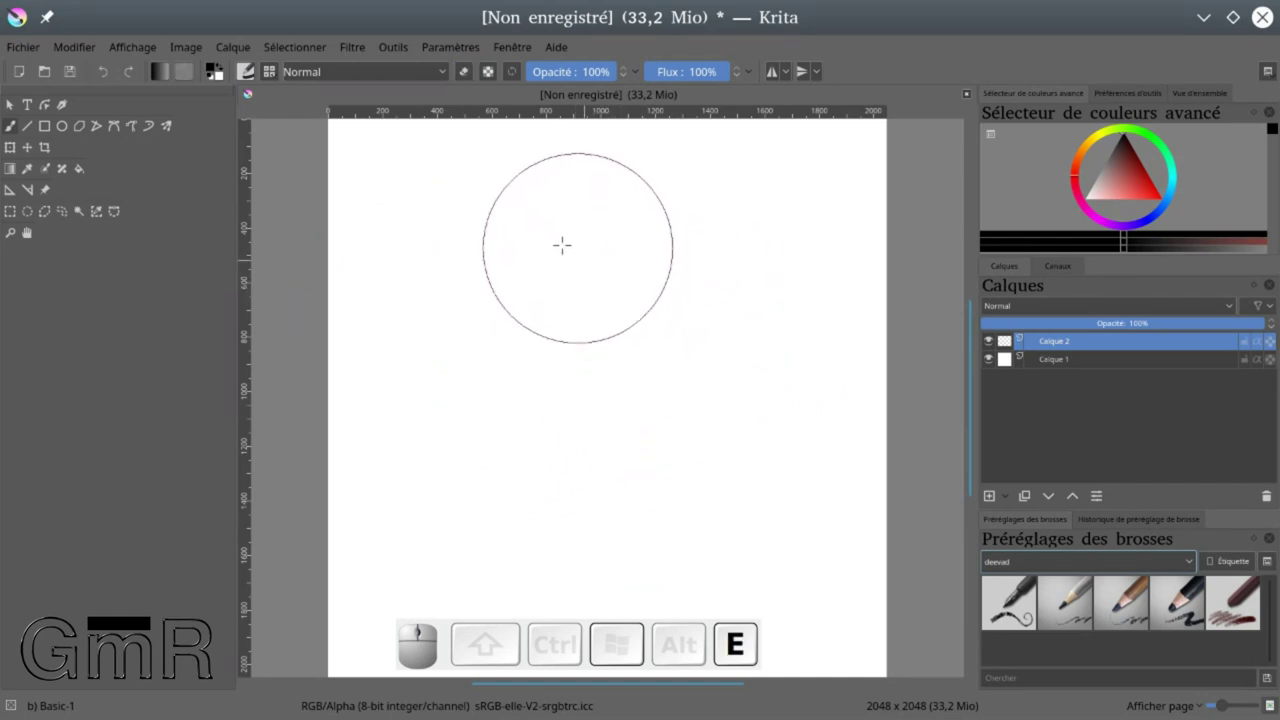
pyautogui.scroll(3)
pyautogui.press('ctrl+z')
pyautogui.press('ctrl+z')
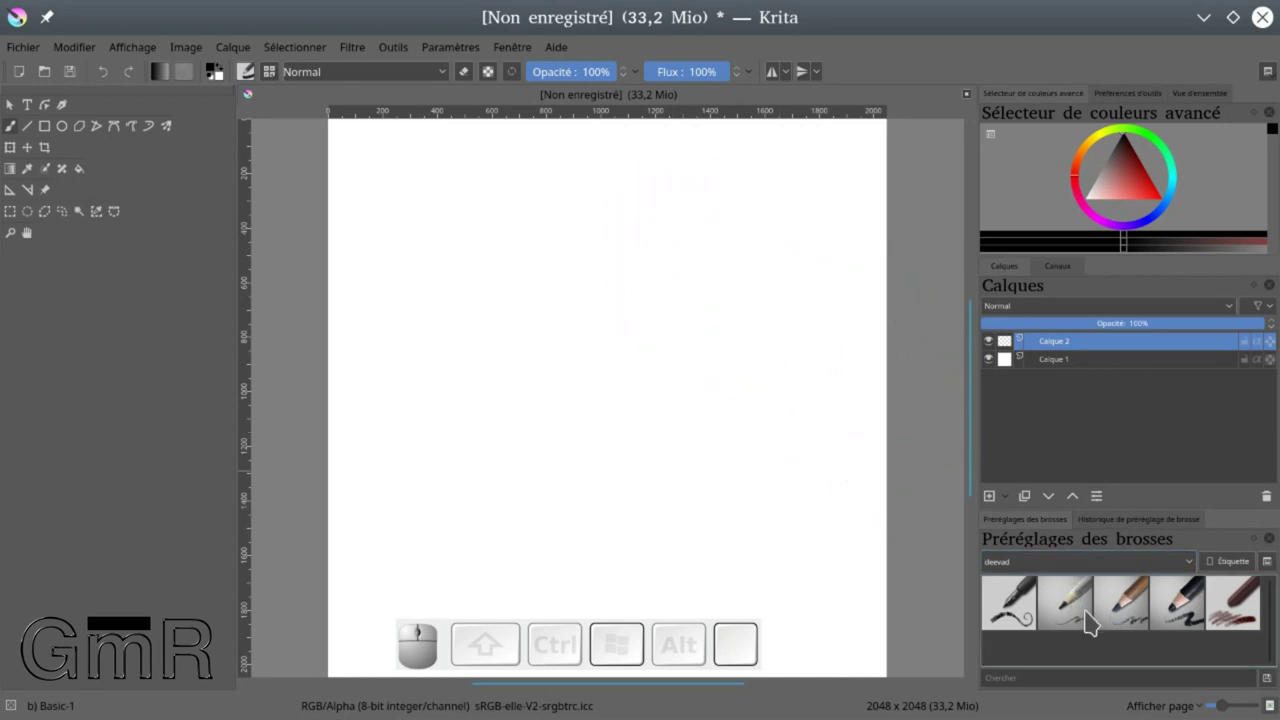
# Draw test zigzags with the thin and medium charcoal pencils, ending on the thin one
pyautogui.click(1081, 606)
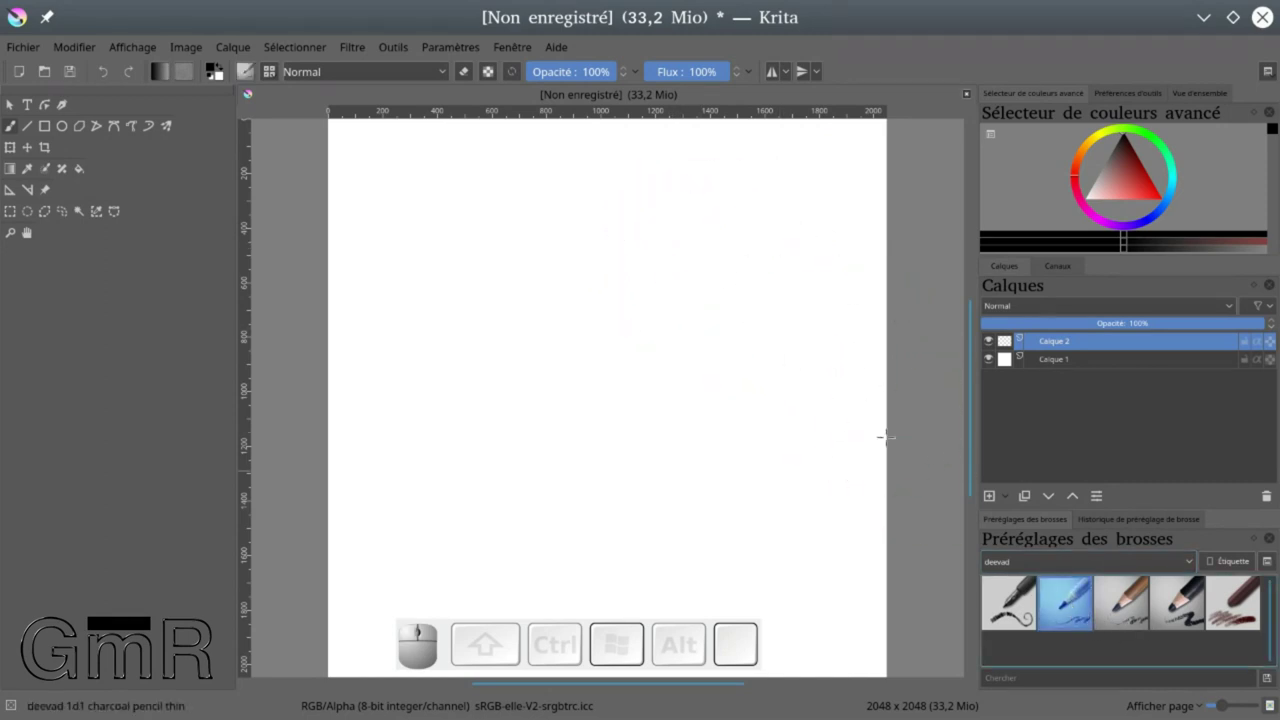
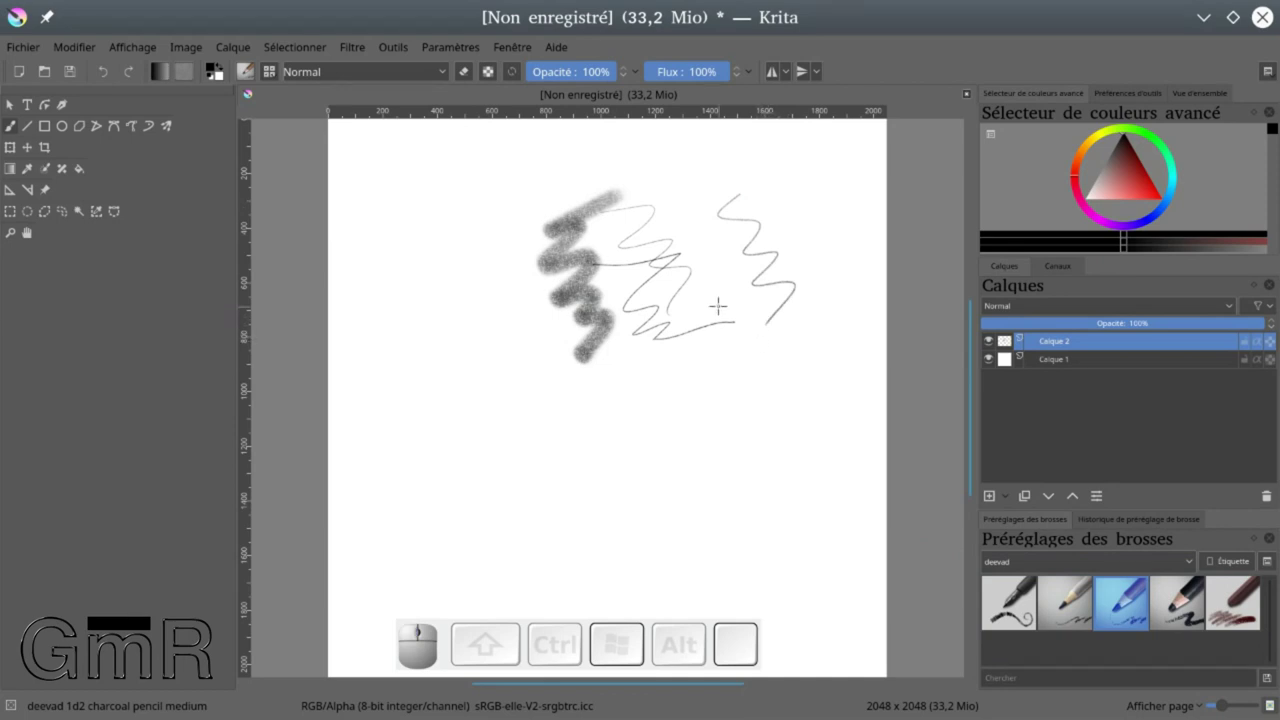
pyautogui.click(1075, 601)
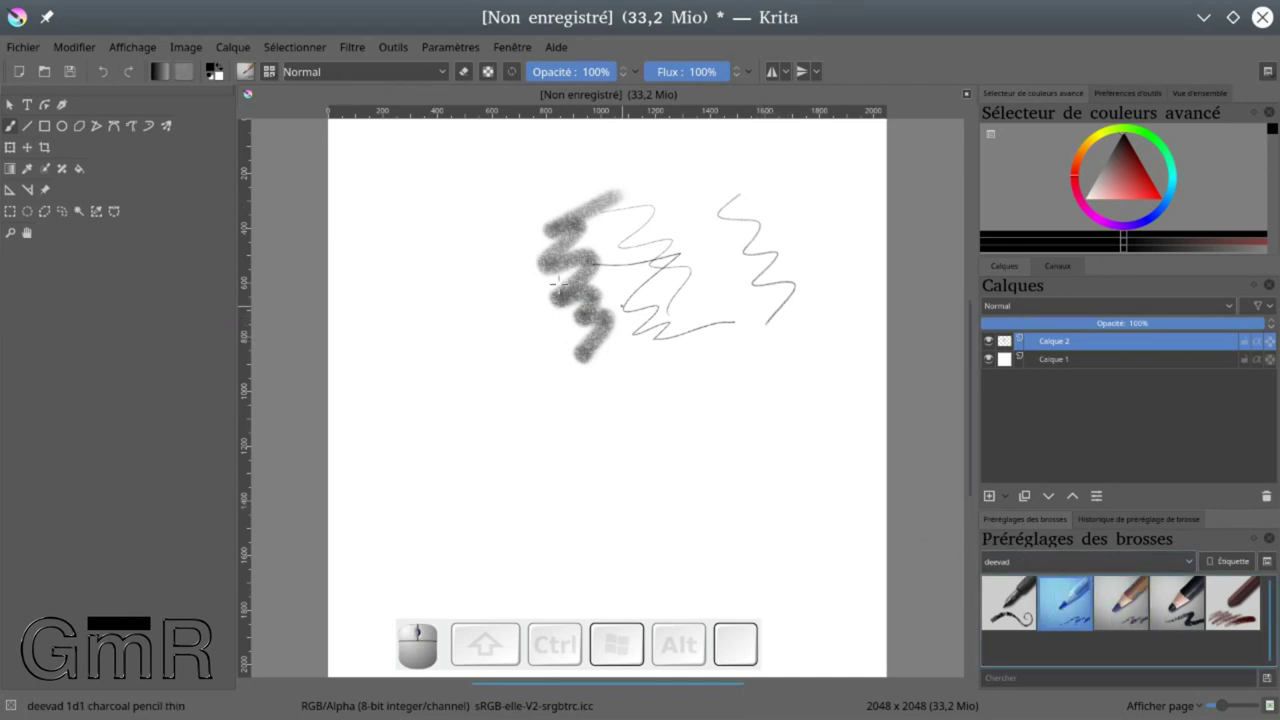
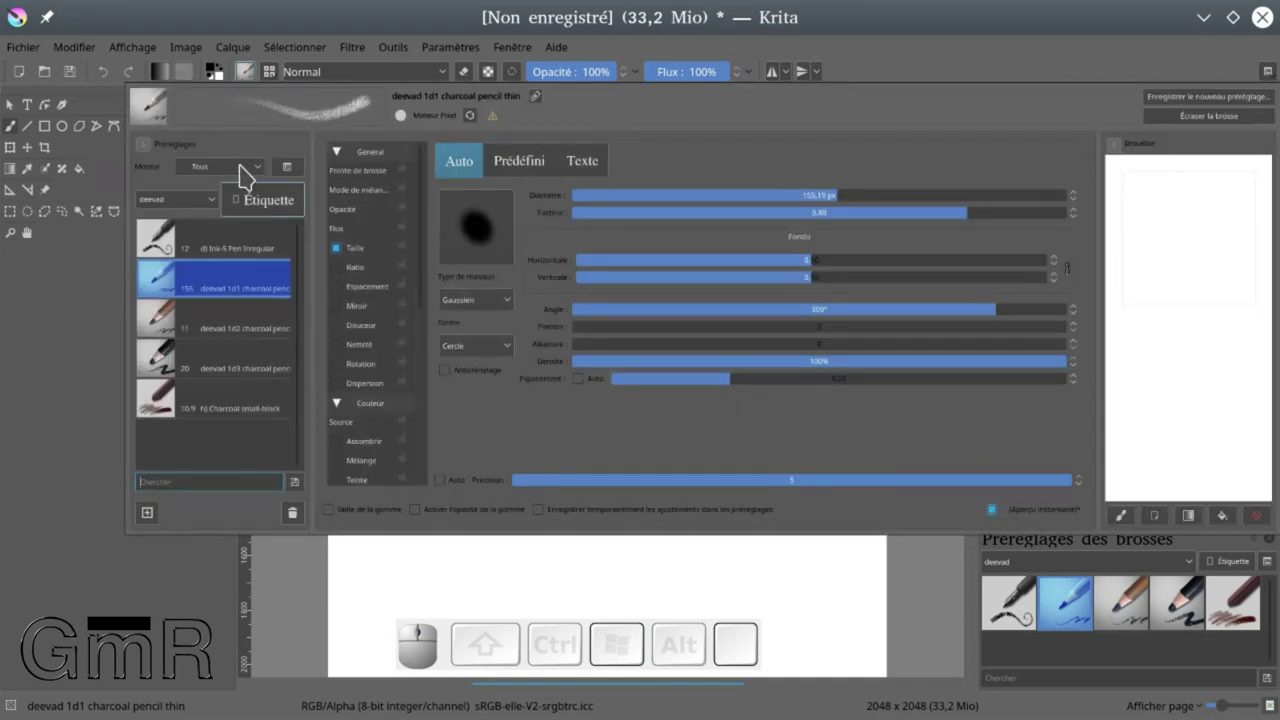
# Lock the Pointe de brosse settings of the thin charcoal pencil and close the brush editor
pyautogui.click(150, 147)
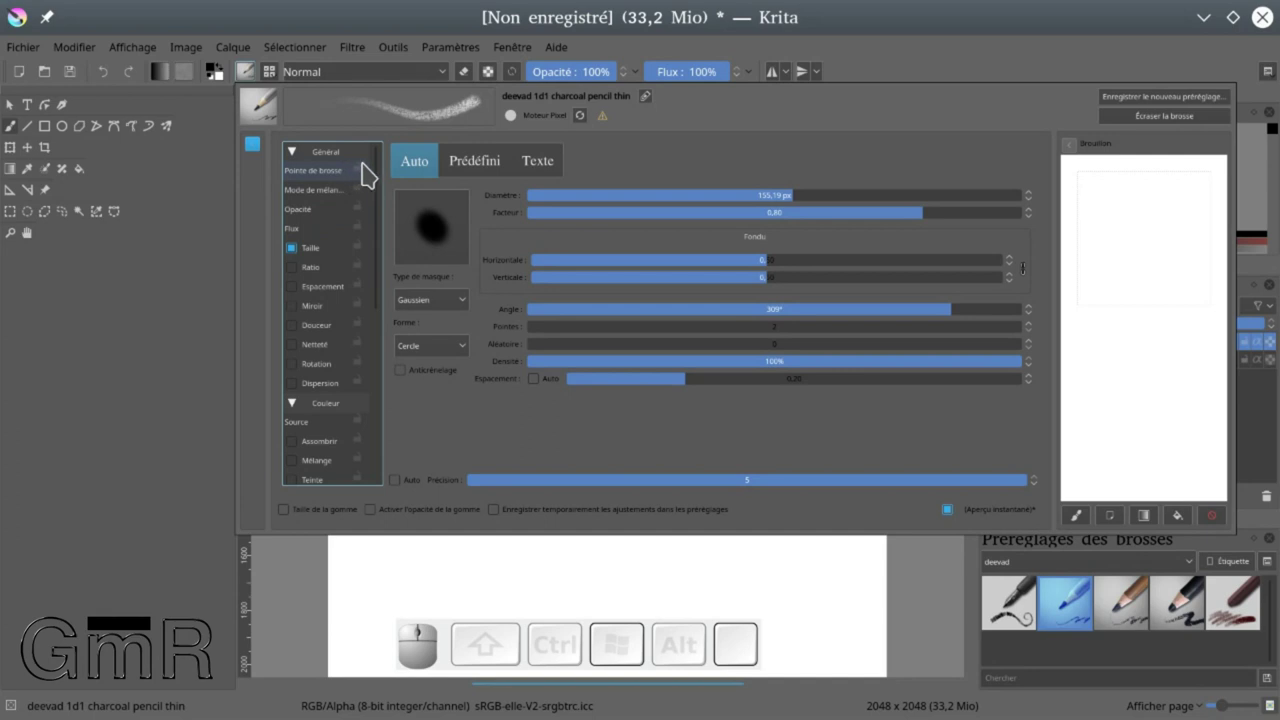
pyautogui.click(365, 181)
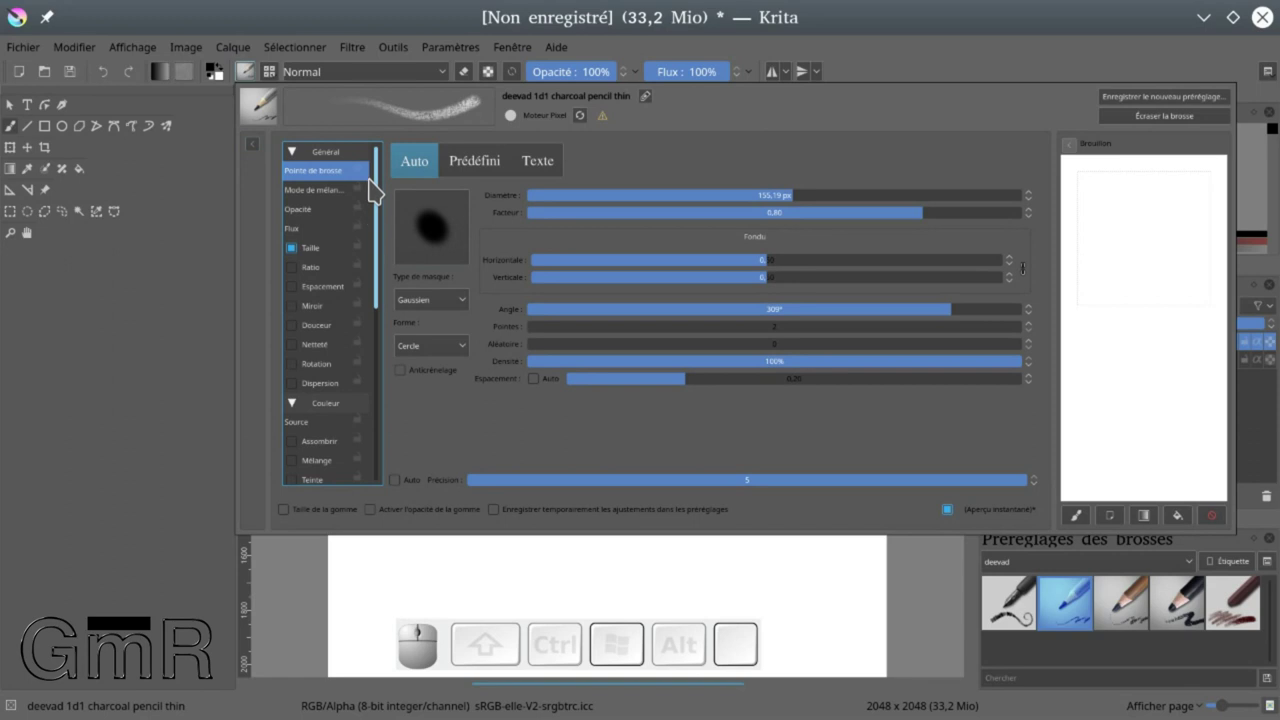
pyautogui.click(370, 174)
pyautogui.rightClick(370, 174)
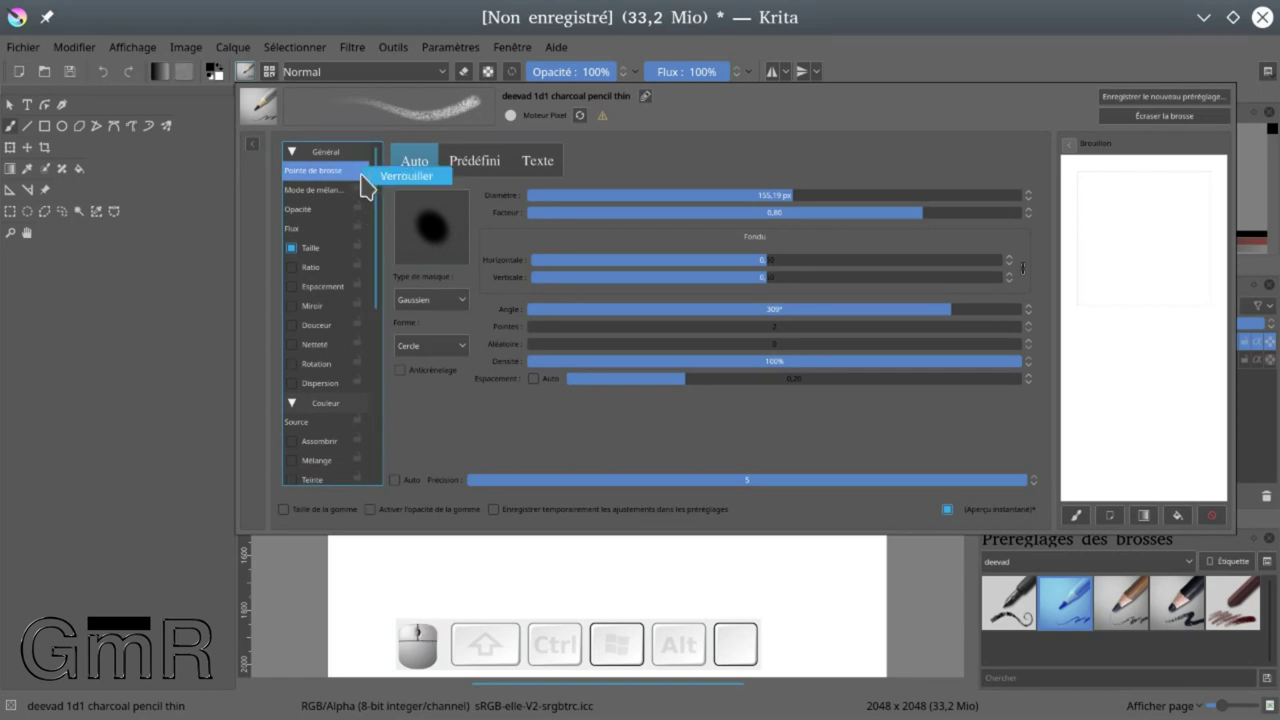
pyautogui.click(397, 183)
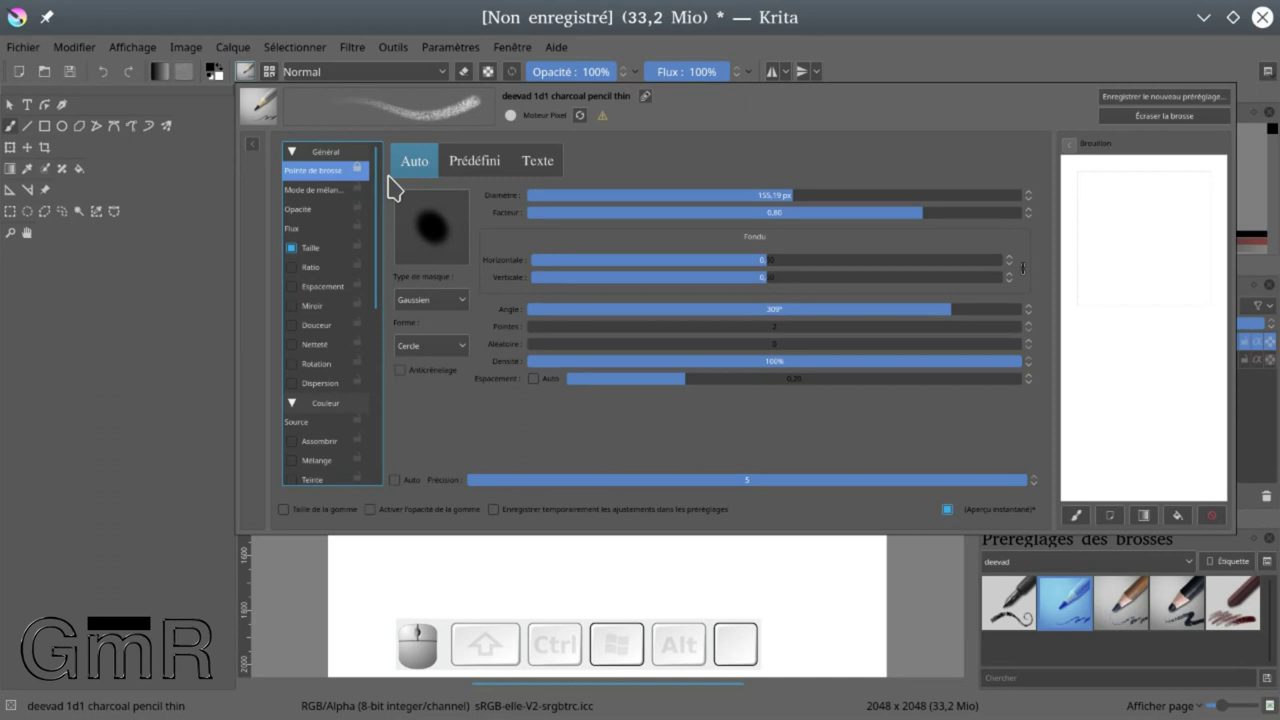
pyautogui.click(858, 576)
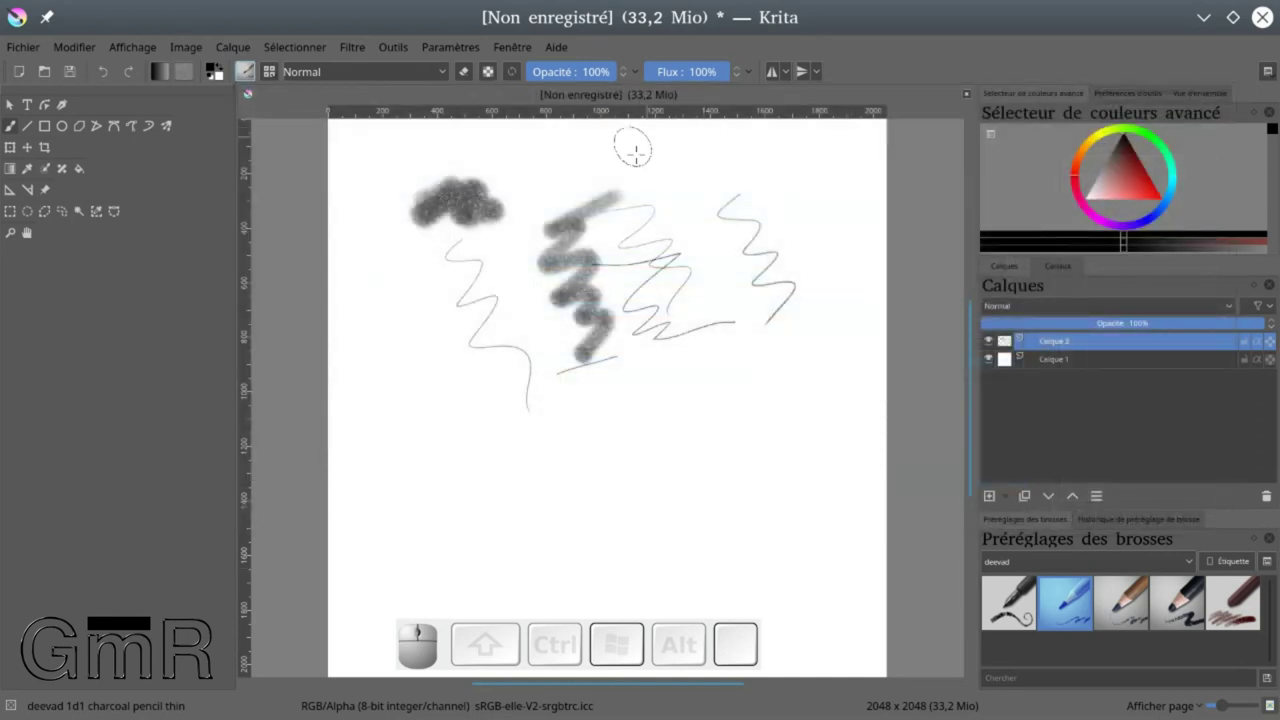
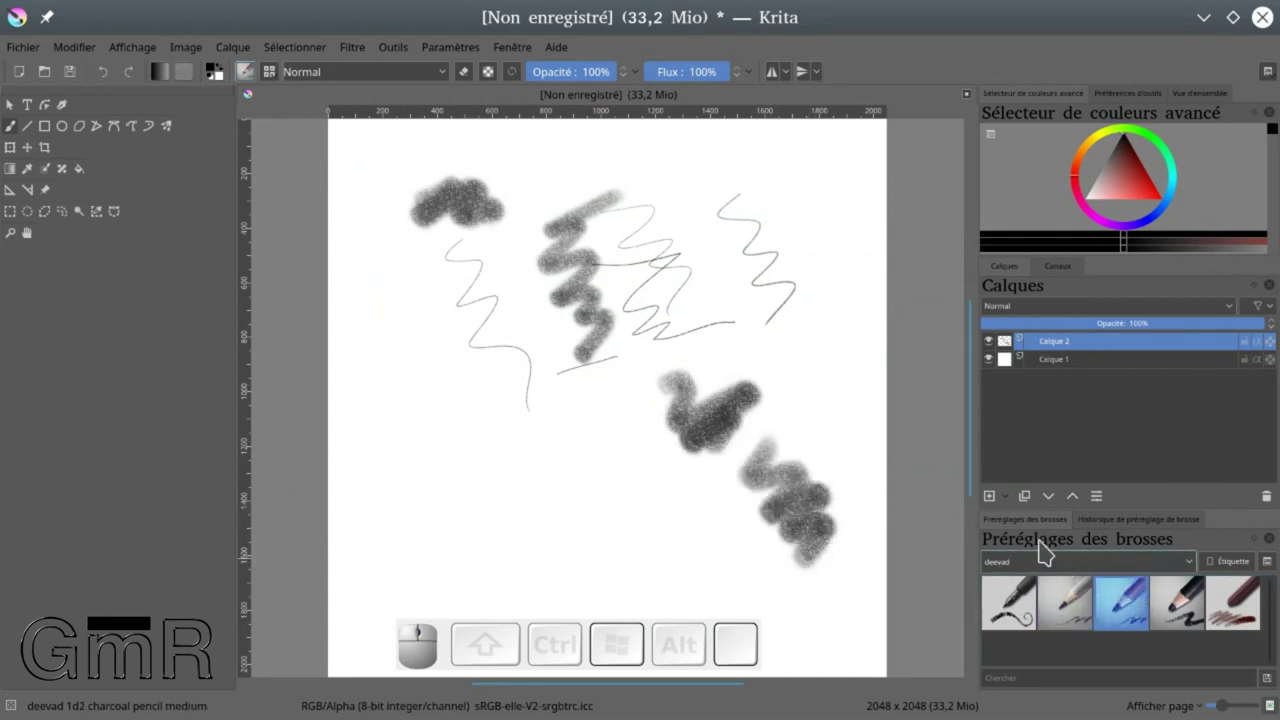
# Review the medium charcoal pencil in the brush editor after painting scribbles
pyautogui.click(257, 75)
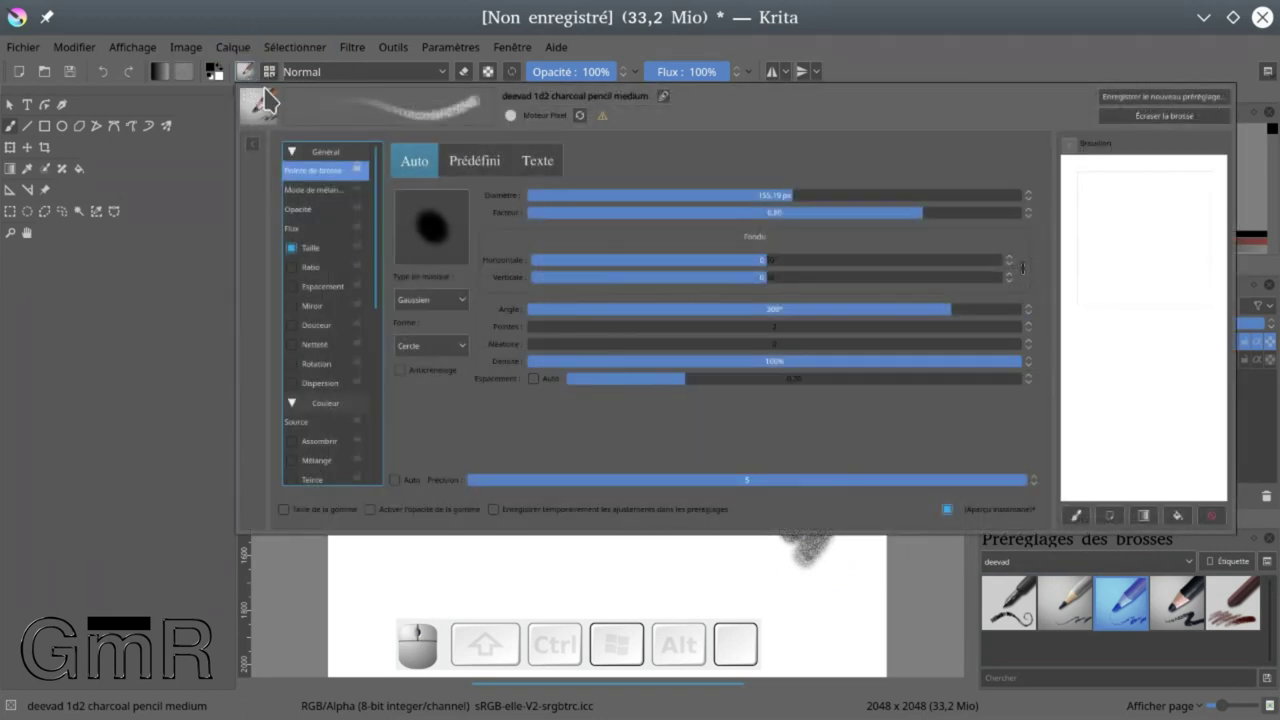
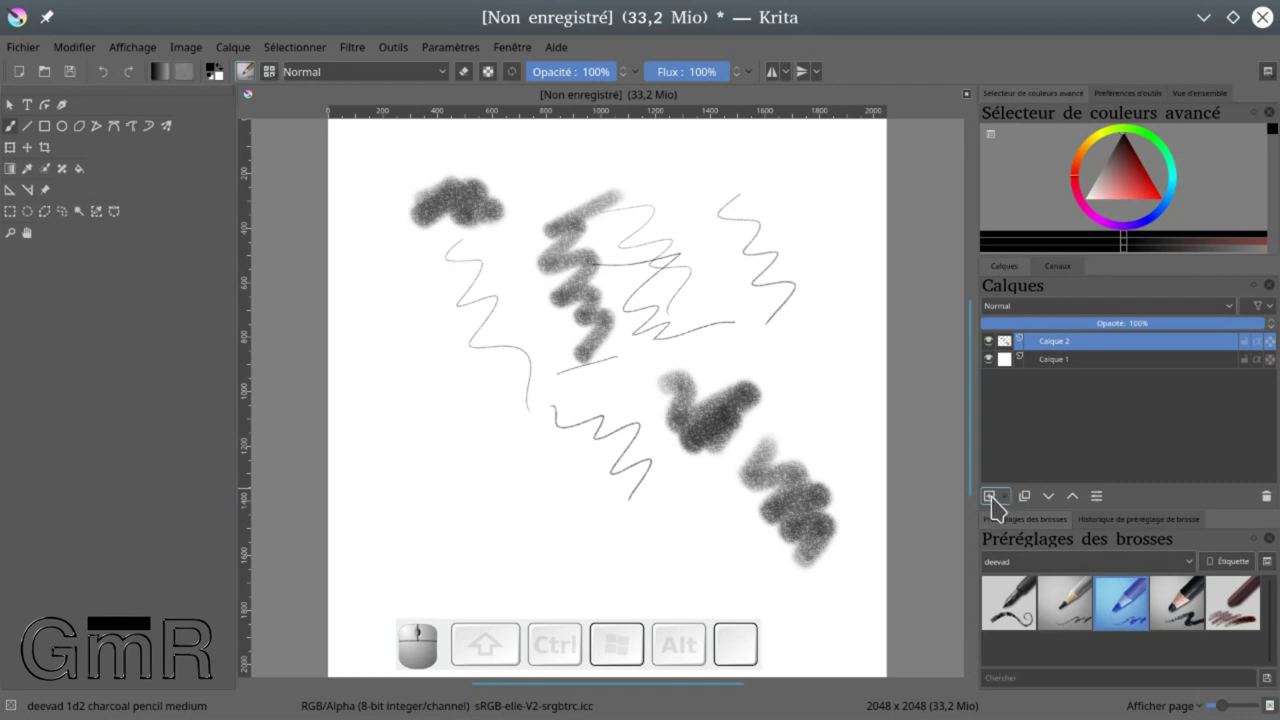
# Add new paint layers around Calque 1 and remove the scribble layer Calque 2
pyautogui.click(1013, 503)
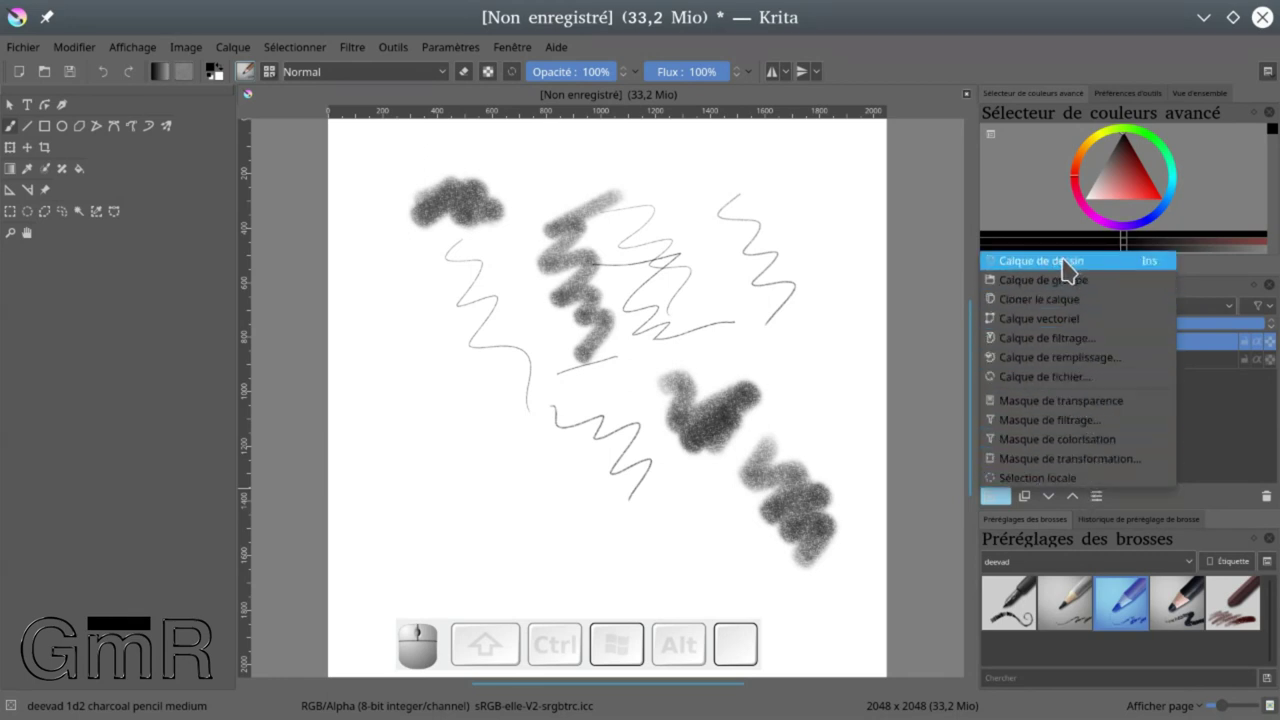
pyautogui.click(1067, 266)
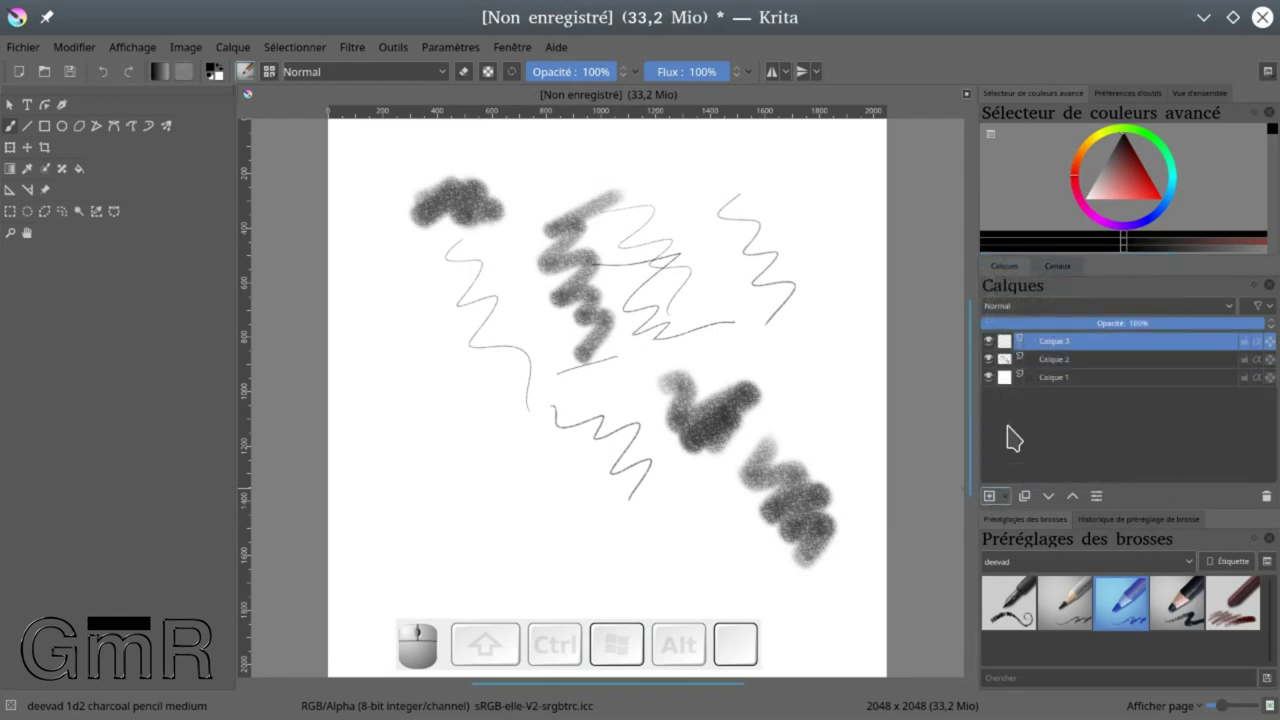
pyautogui.click(1070, 364)
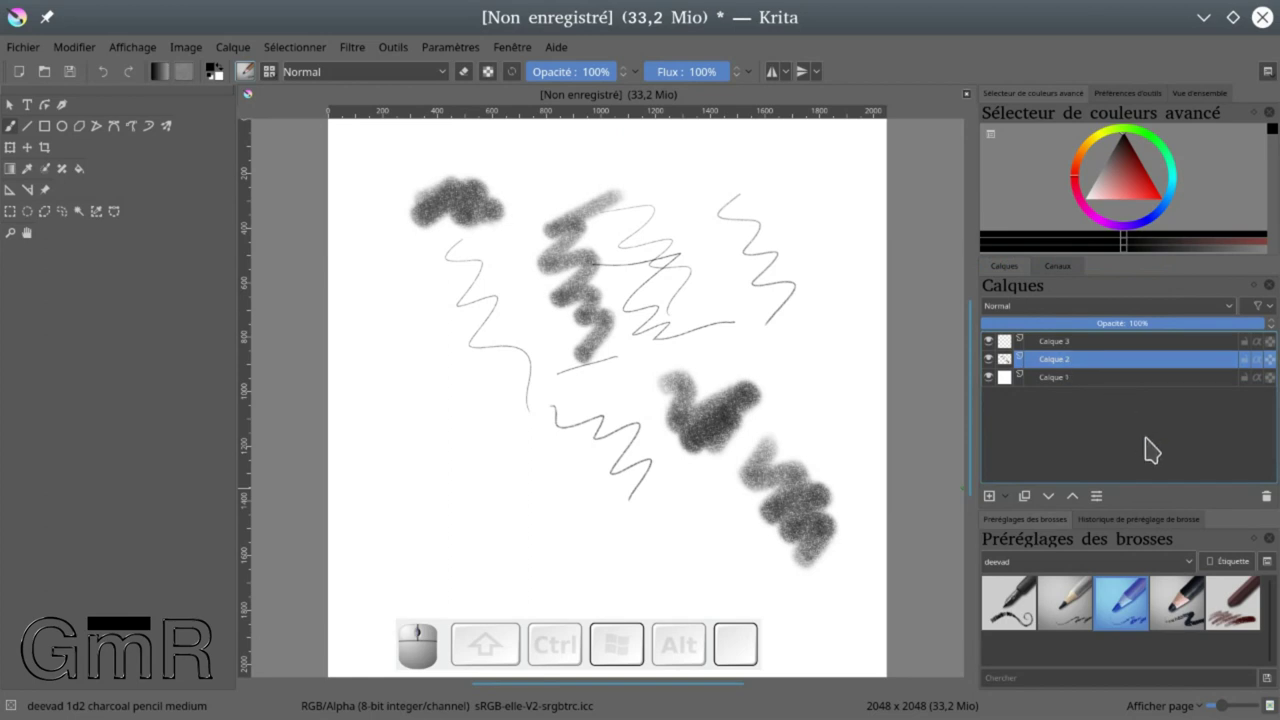
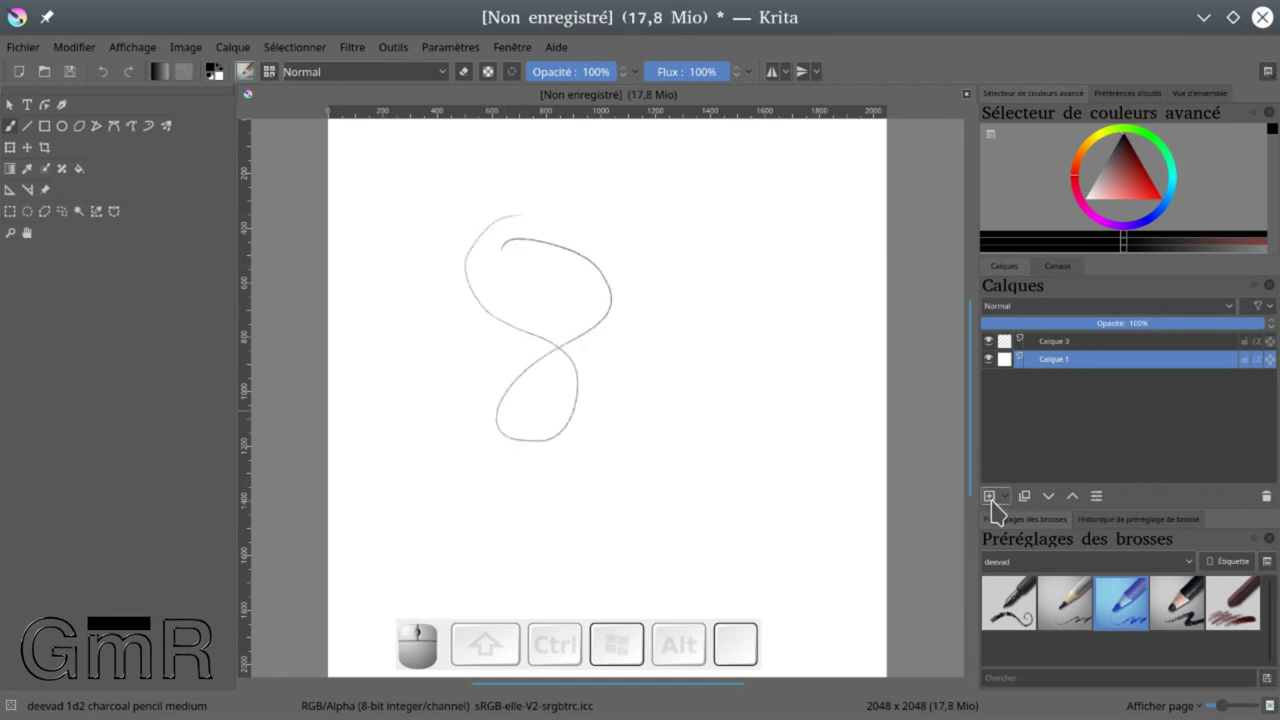
pyautogui.click(1005, 502)
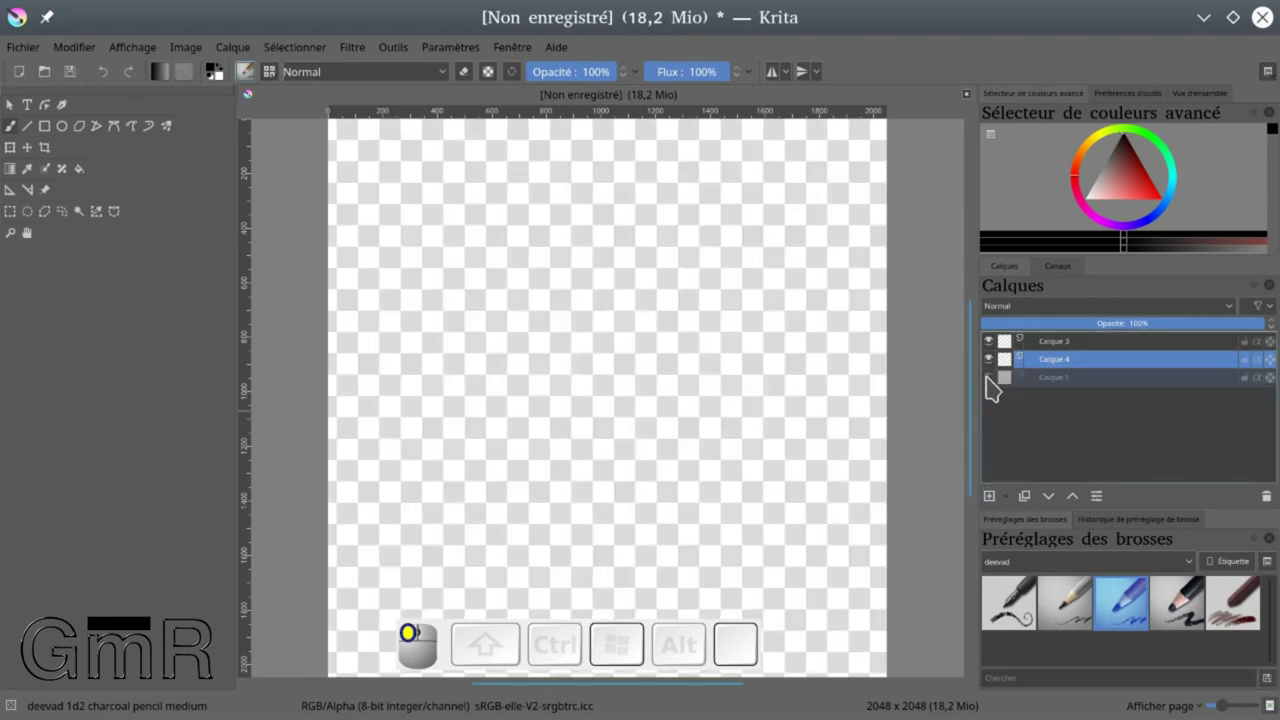
# Show and lock Calque 1, then try a stroke on the locked layer
pyautogui.click(998, 388)
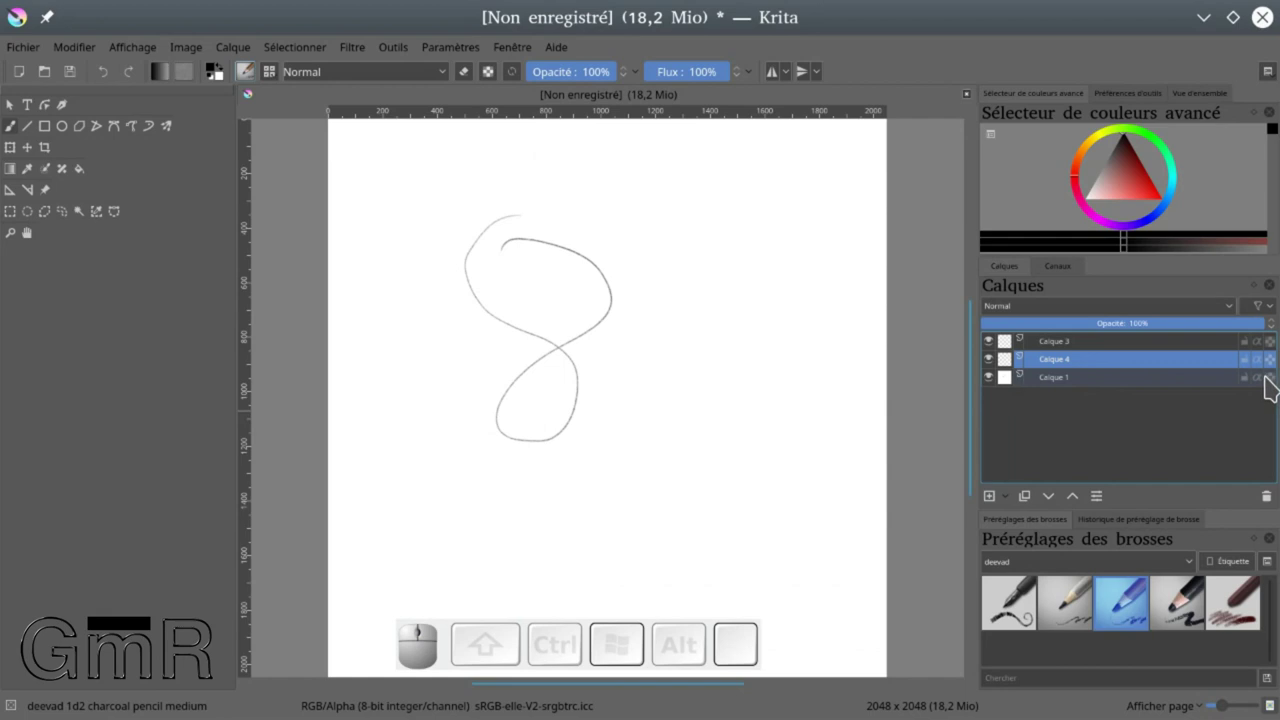
pyautogui.click(1252, 388)
pyautogui.click(1059, 387)
pyautogui.moveTo(725, 368); pyautogui.dragTo(1026, 352)
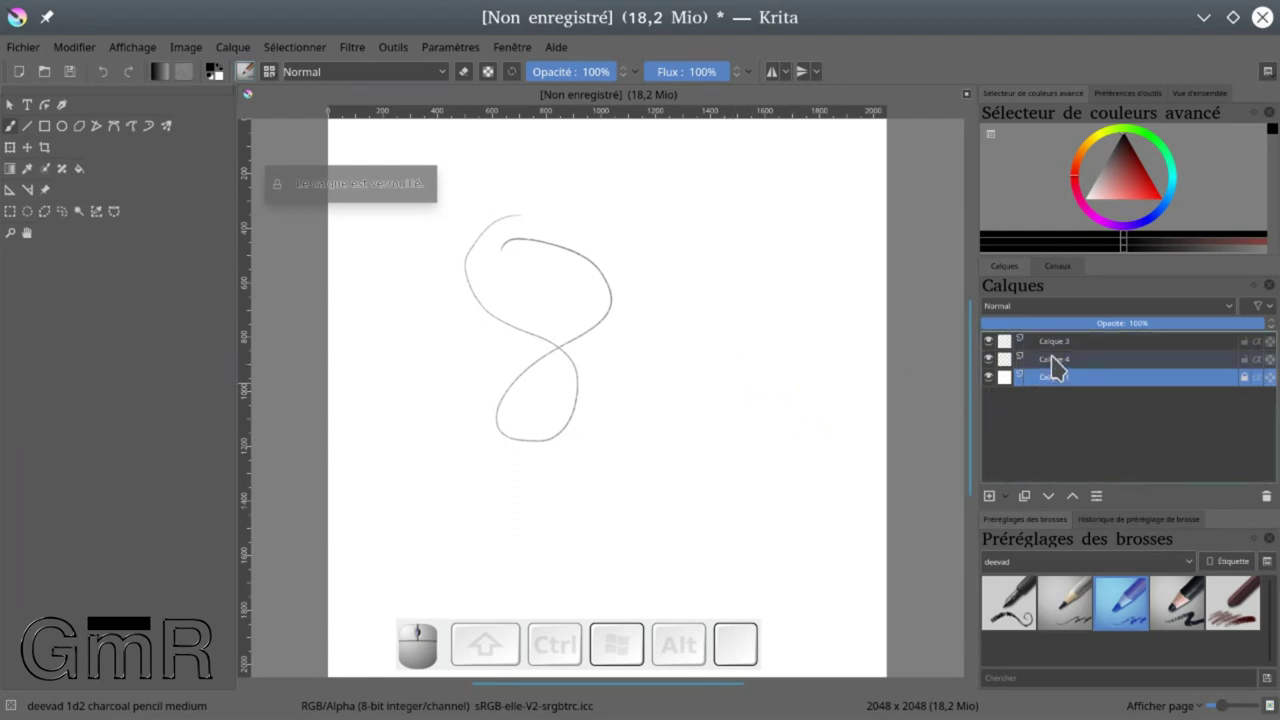
# Hide Calque 3 and Calque 4, toggling layer visibility repeatedly, and reselect Calque 1
pyautogui.click(1059, 362)
pyautogui.click(995, 366)
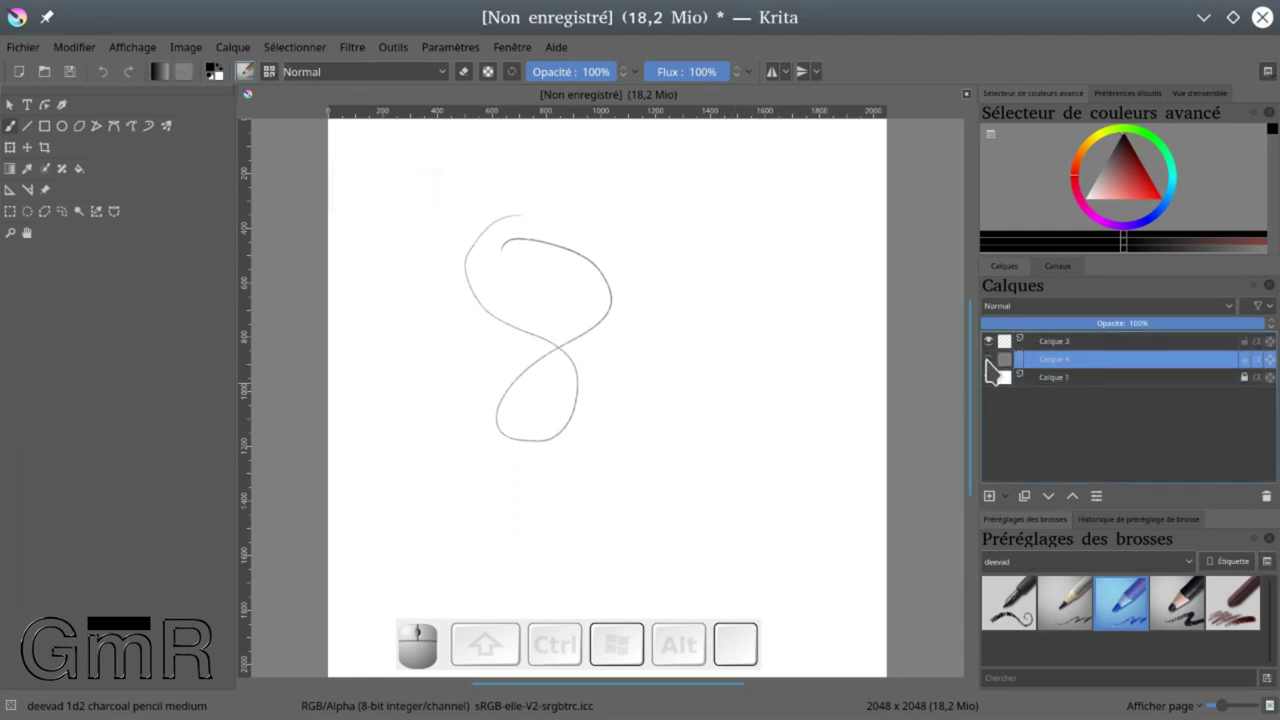
pyautogui.click(994, 368)
pyautogui.click(999, 348)
pyautogui.click(997, 350)
pyautogui.click(997, 351)
pyautogui.click(999, 369)
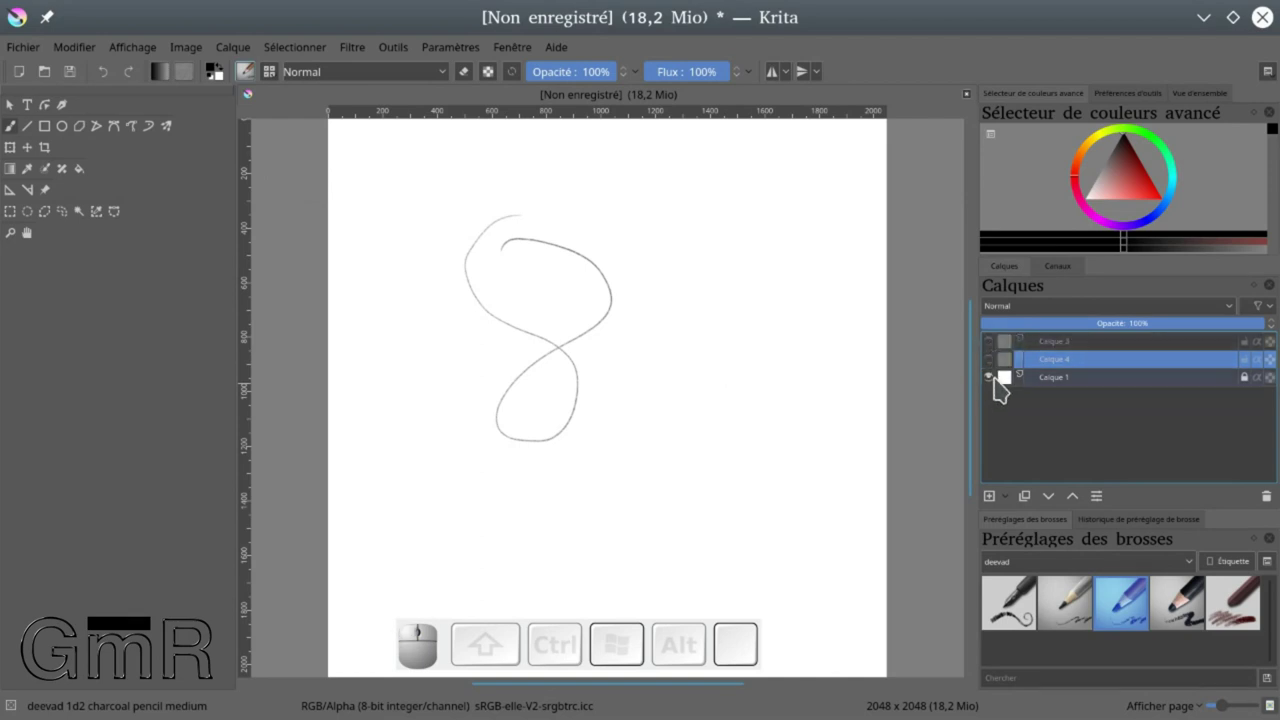
pyautogui.click(1000, 389)
pyautogui.click(997, 388)
pyautogui.click(1248, 386)
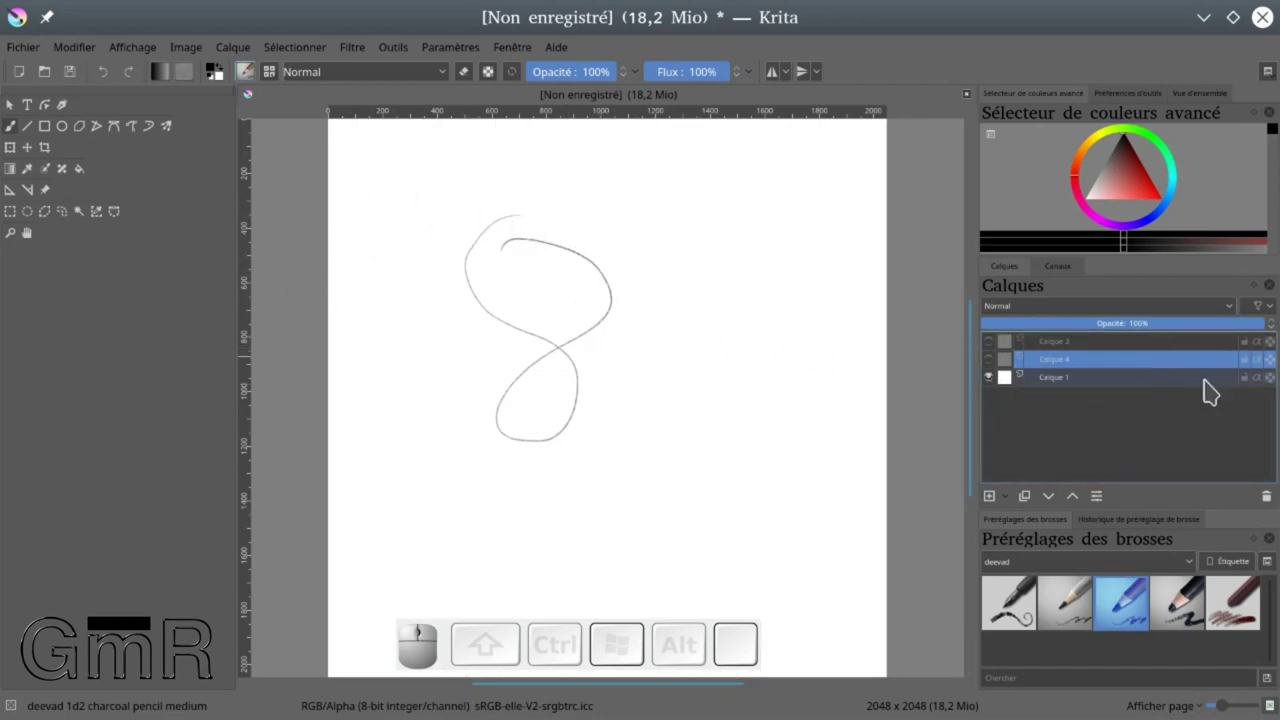
pyautogui.click(1214, 391)
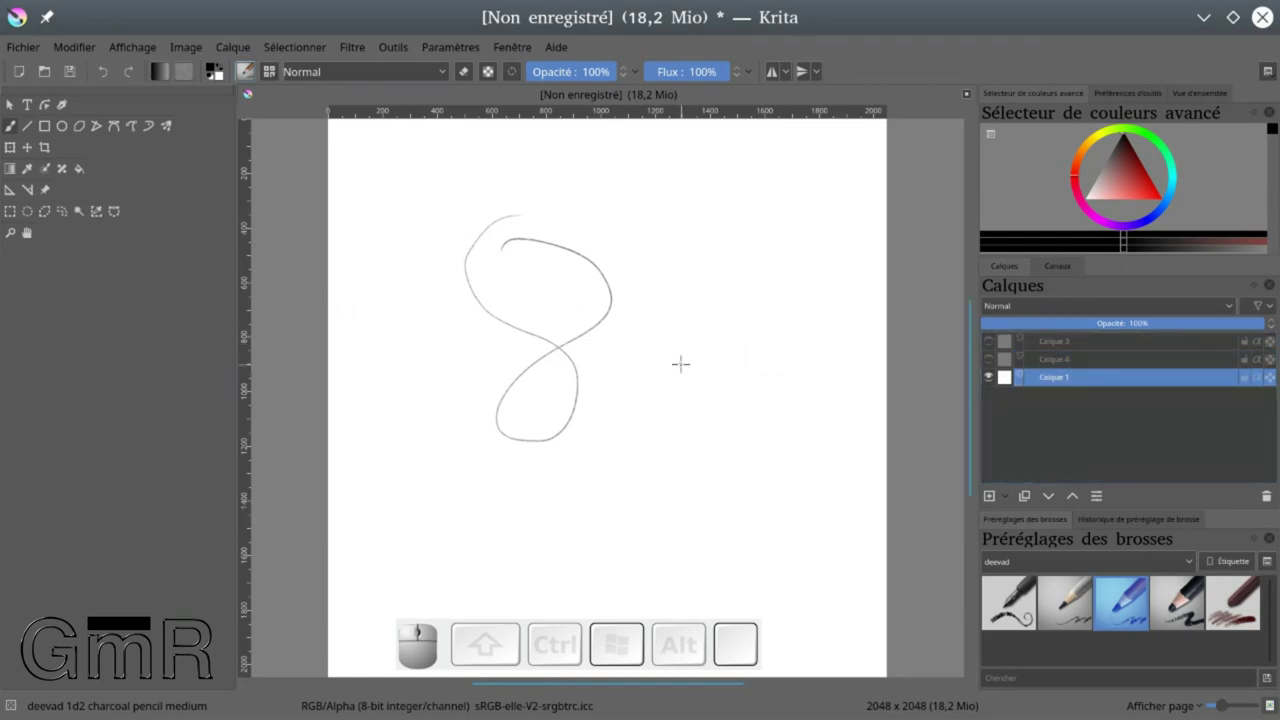
# Undo the figure-eight, lock Calque 1, show Calque 3 and test drawing while it is hidden
pyautogui.press('ctrl+z')
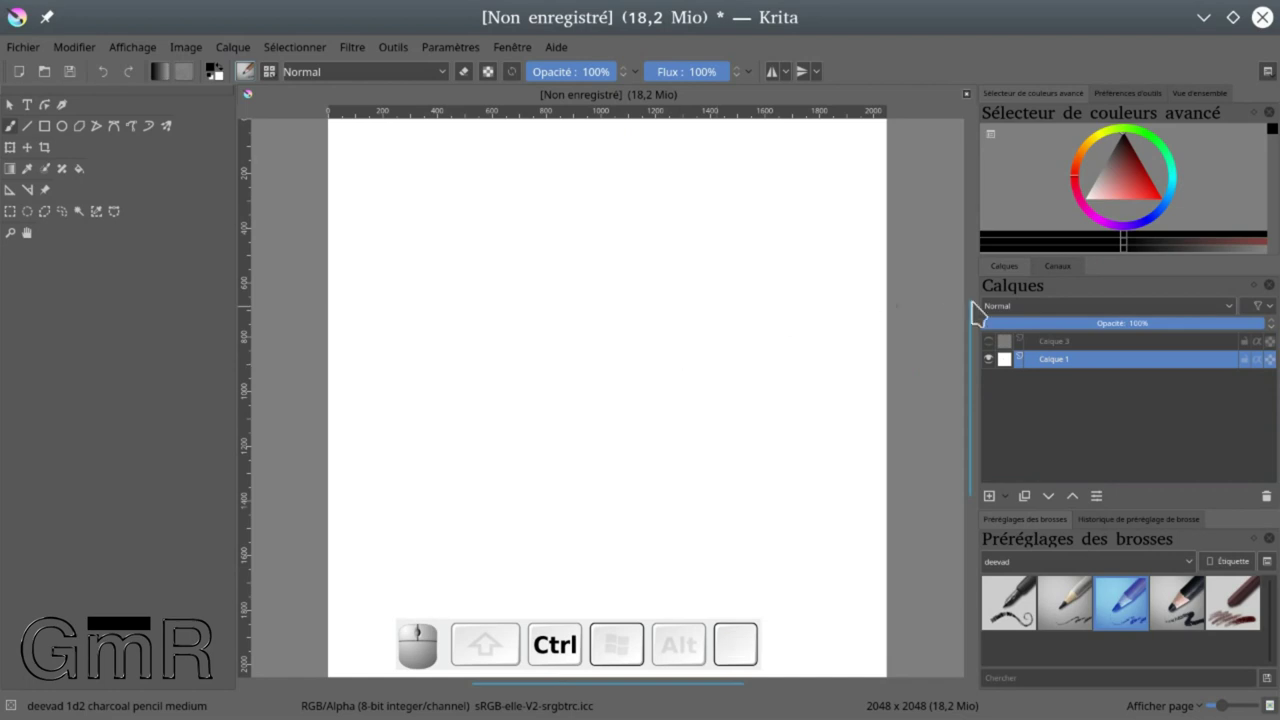
pyautogui.click(1252, 368)
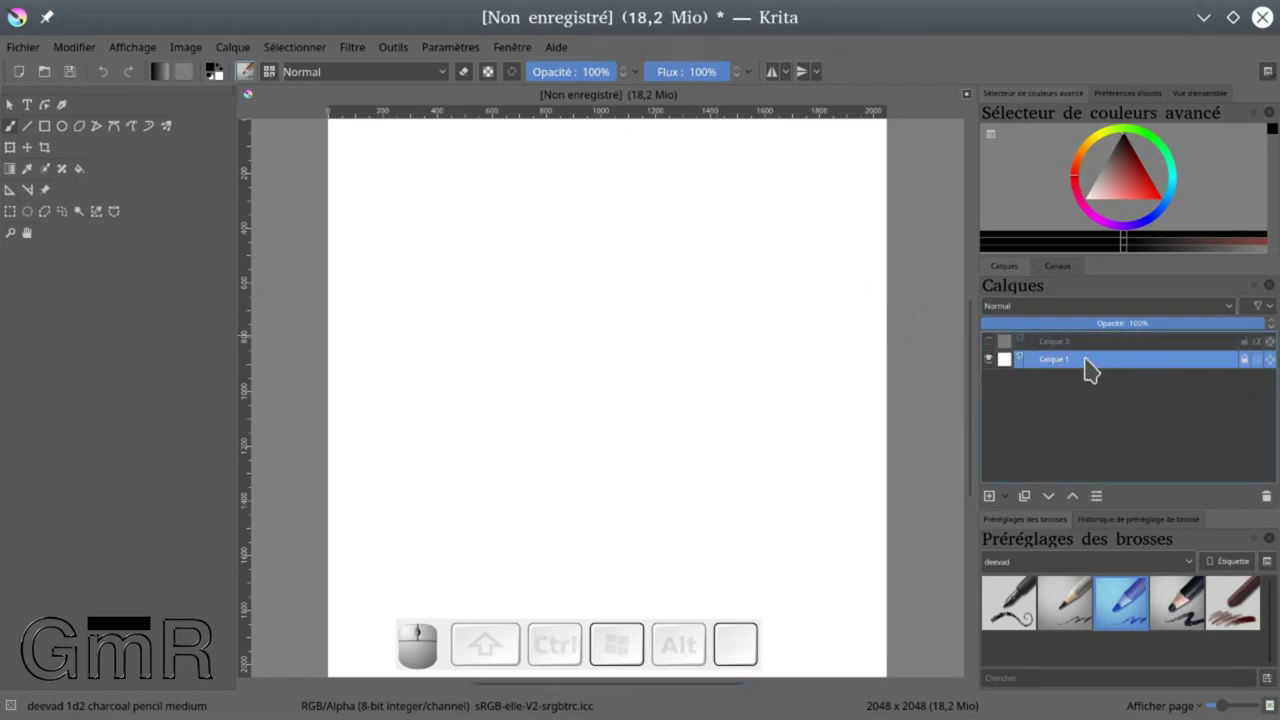
pyautogui.click(1085, 366)
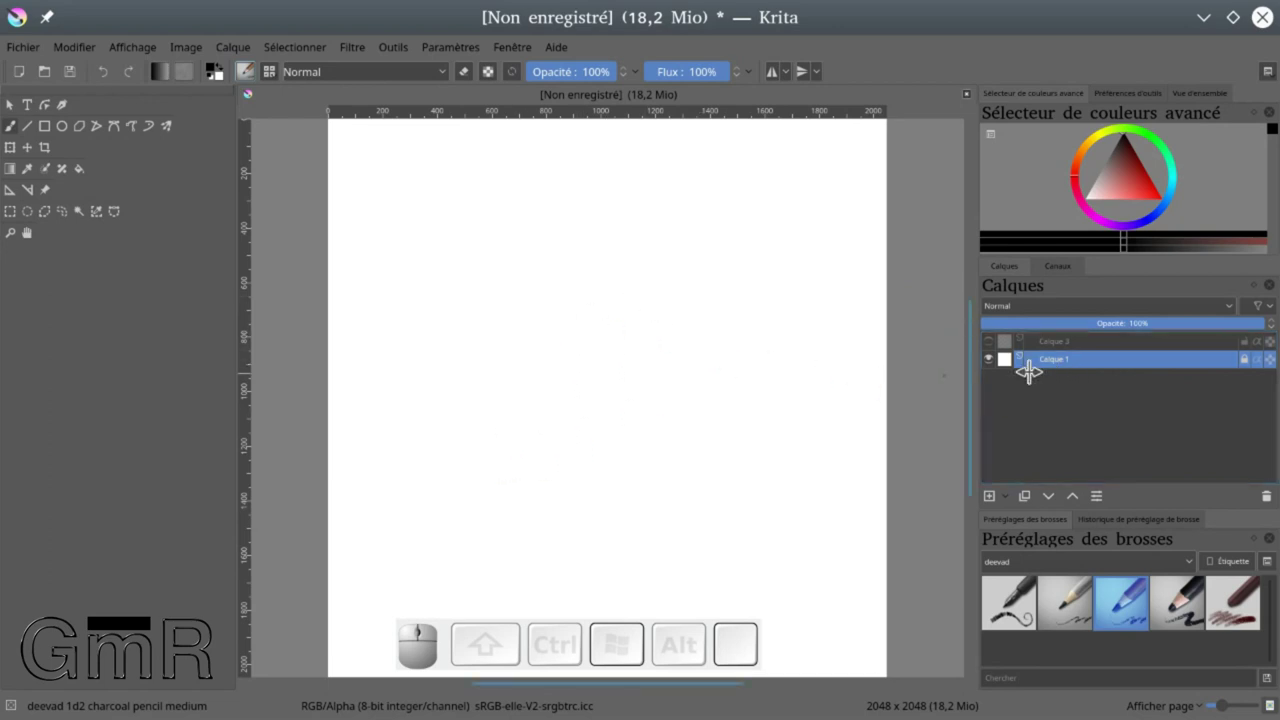
pyautogui.click(1079, 348)
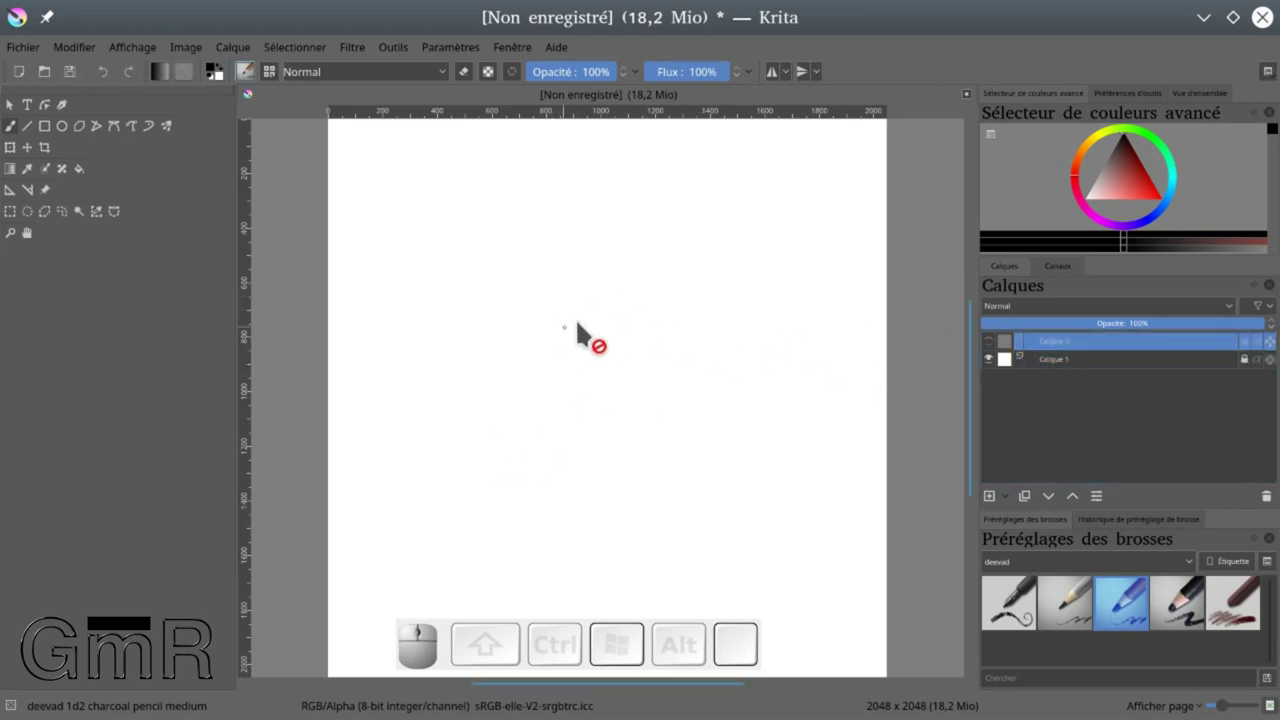
pyautogui.click(999, 347)
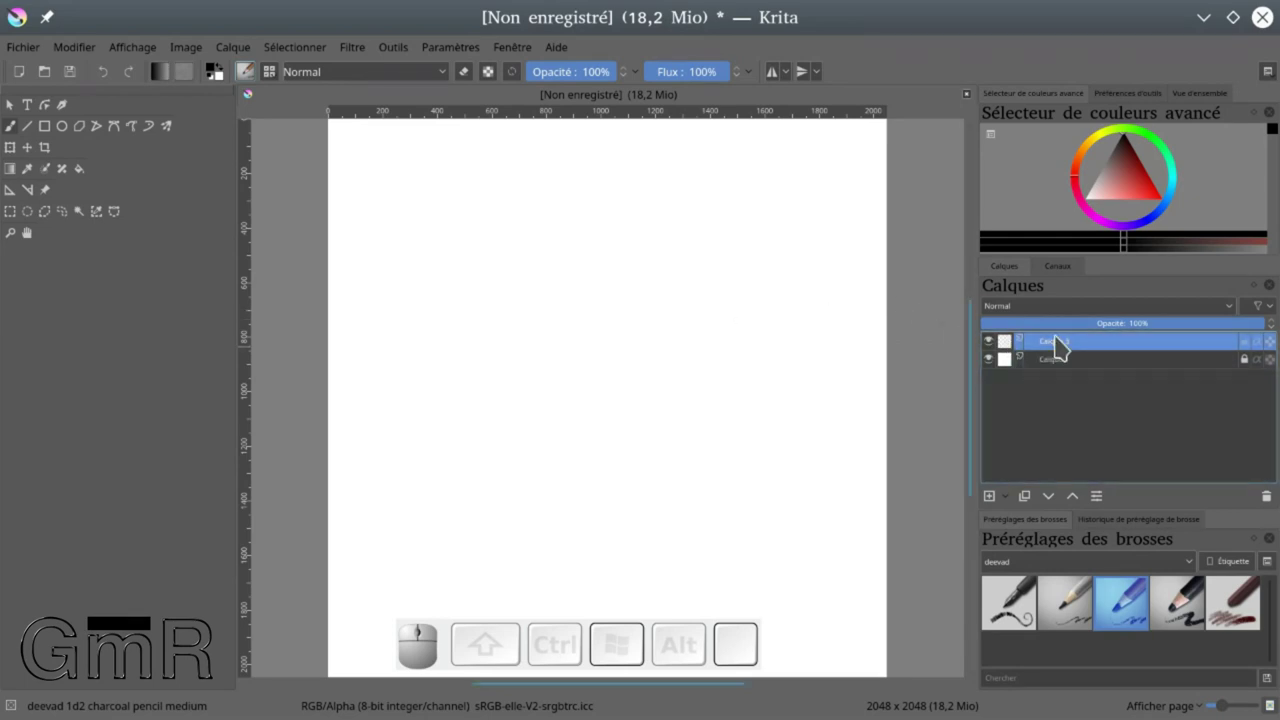
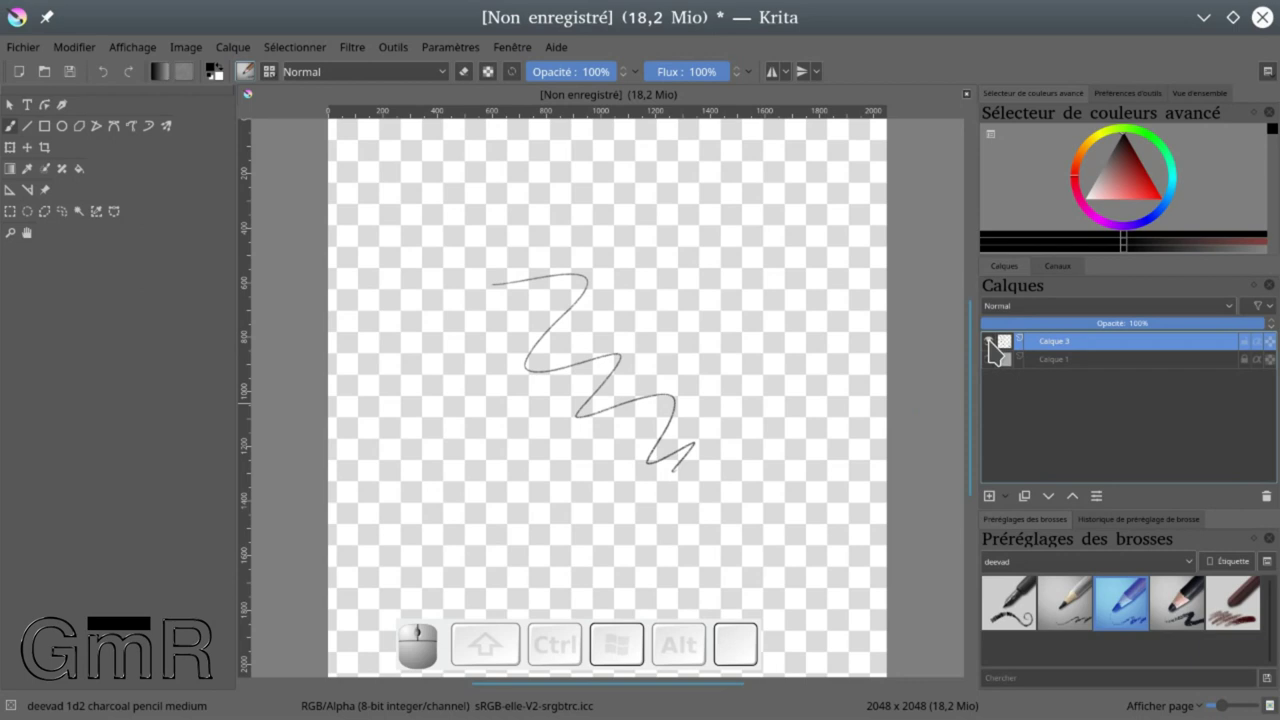
pyautogui.click(997, 347)
pyautogui.moveTo(623, 273); pyautogui.dragTo(665, 362)
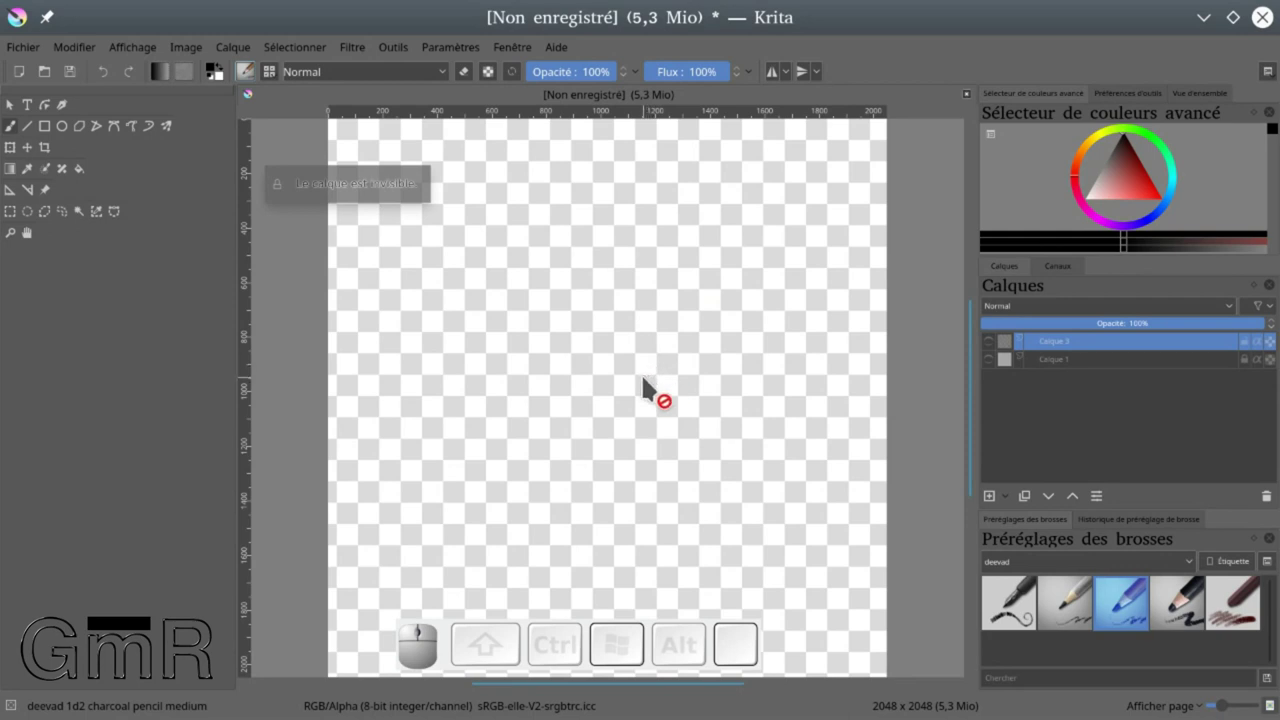
pyautogui.click(997, 348)
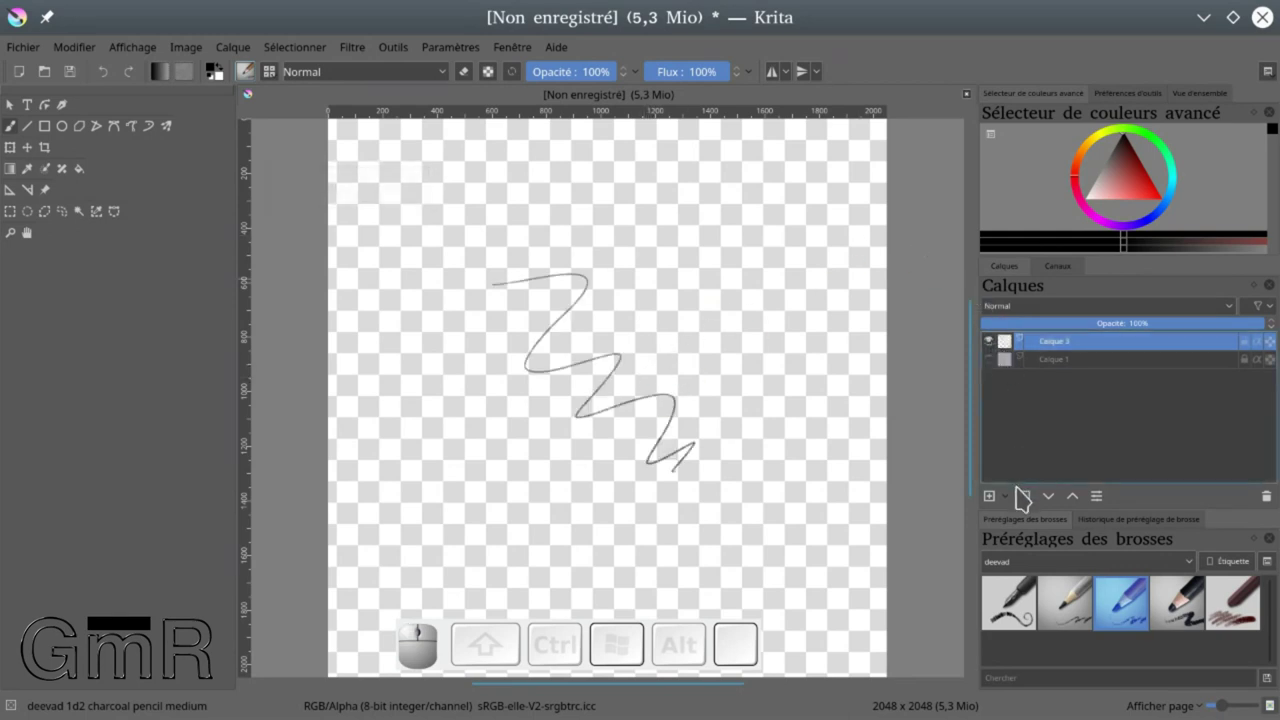
# Add Calque 5 for the circles and toggle Calque 3's visibility to compare the layers
pyautogui.click(999, 506)
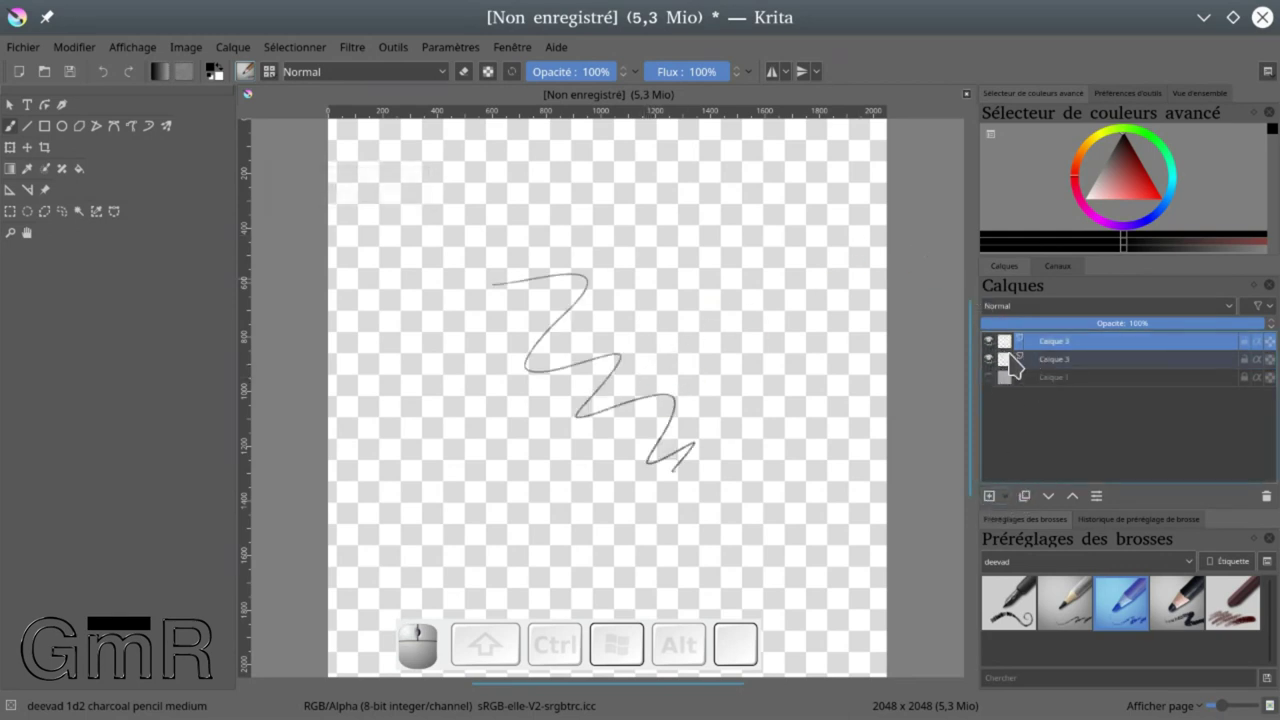
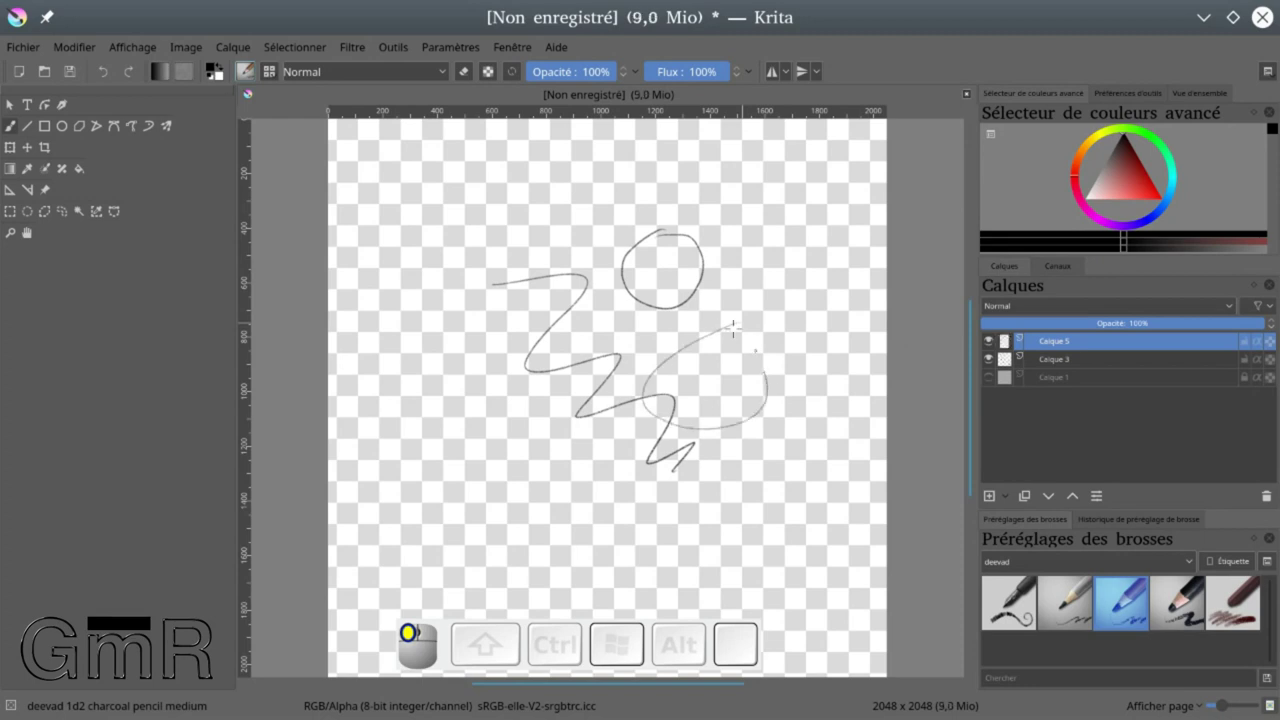
pyautogui.click(997, 347)
pyautogui.click(996, 347)
pyautogui.click(993, 347)
pyautogui.click(993, 347)
pyautogui.click(997, 367)
pyautogui.click(999, 368)
pyautogui.click(1000, 364)
pyautogui.click(1002, 365)
pyautogui.click(1001, 383)
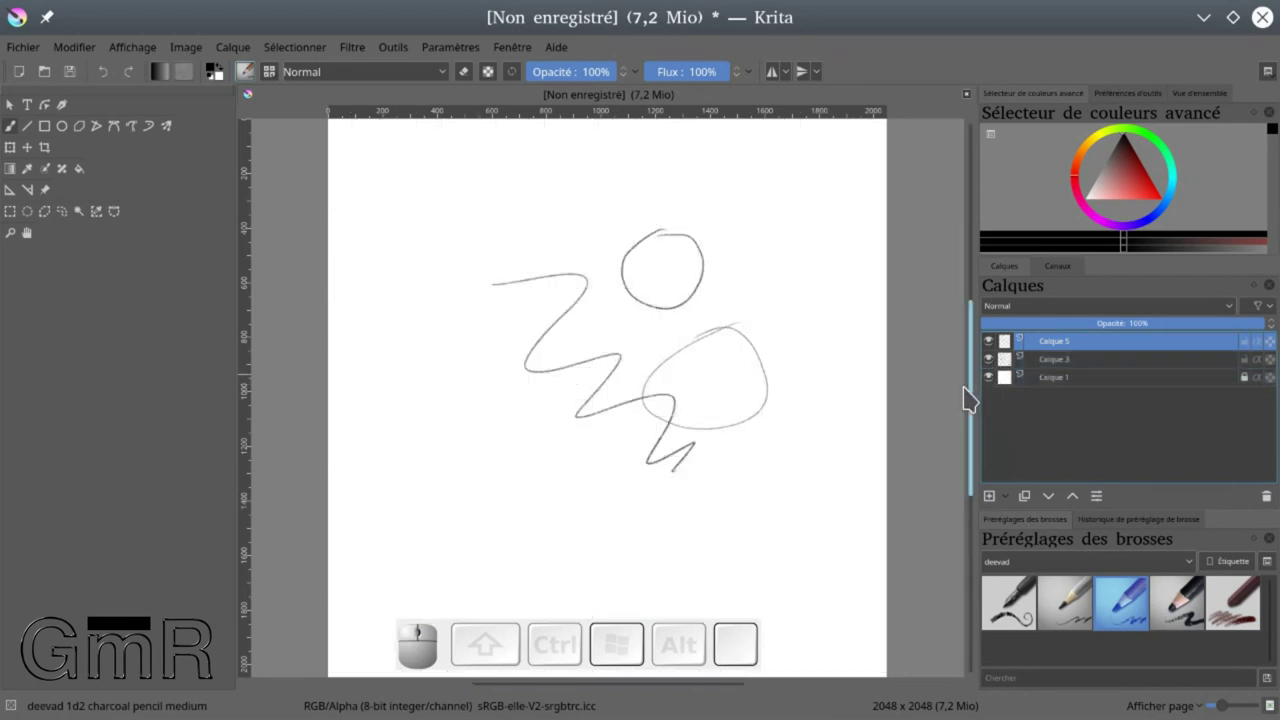
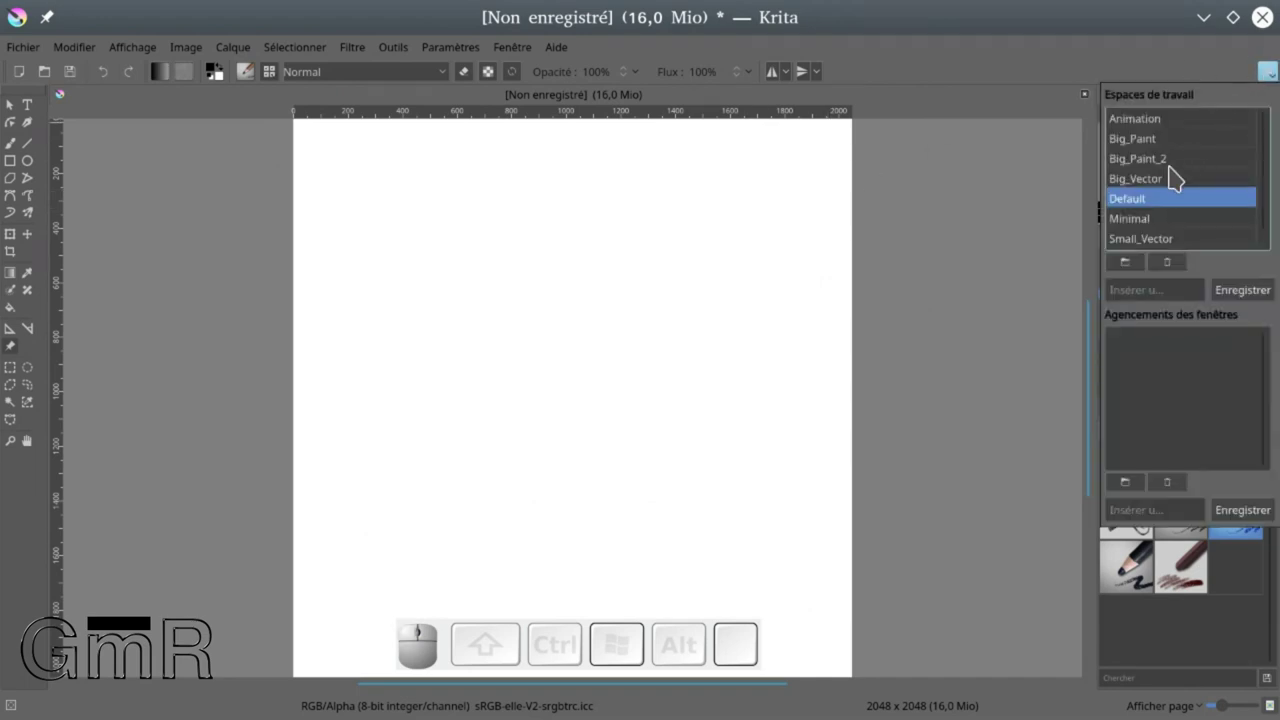
# Try the Big_Paint and Big_Paint_2 workspaces
pyautogui.click(1152, 153)
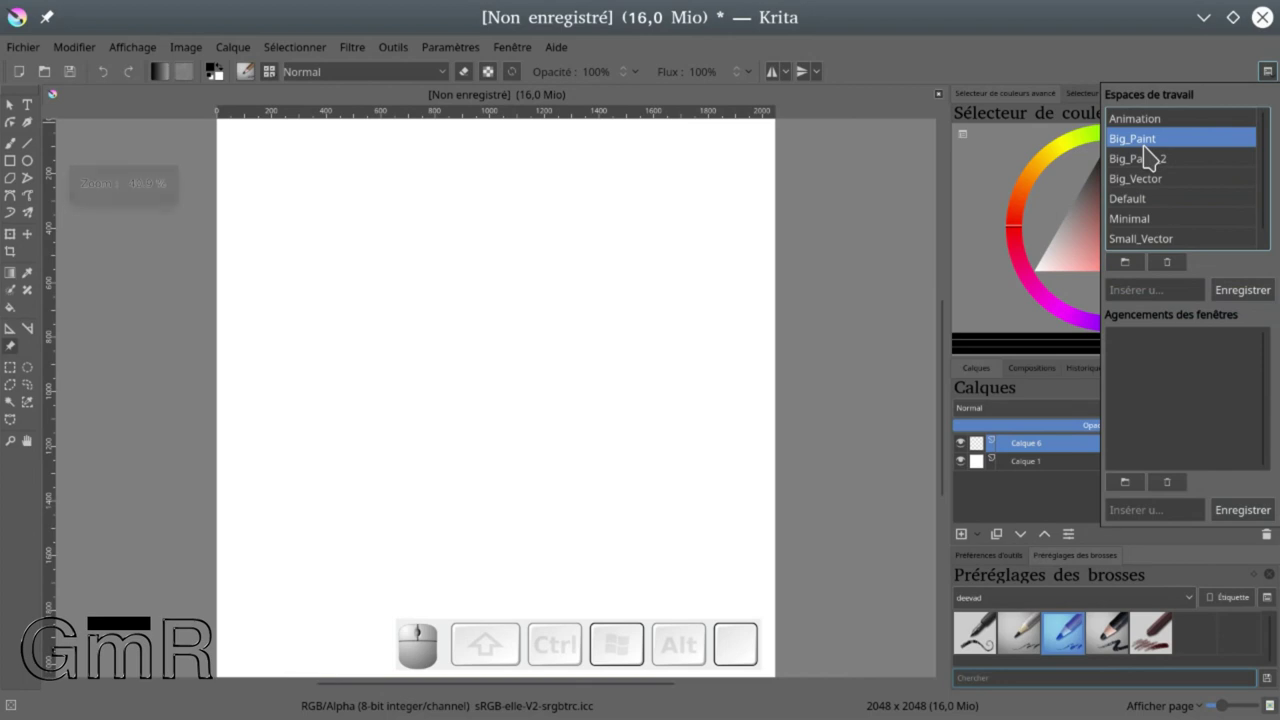
pyautogui.click(1166, 168)
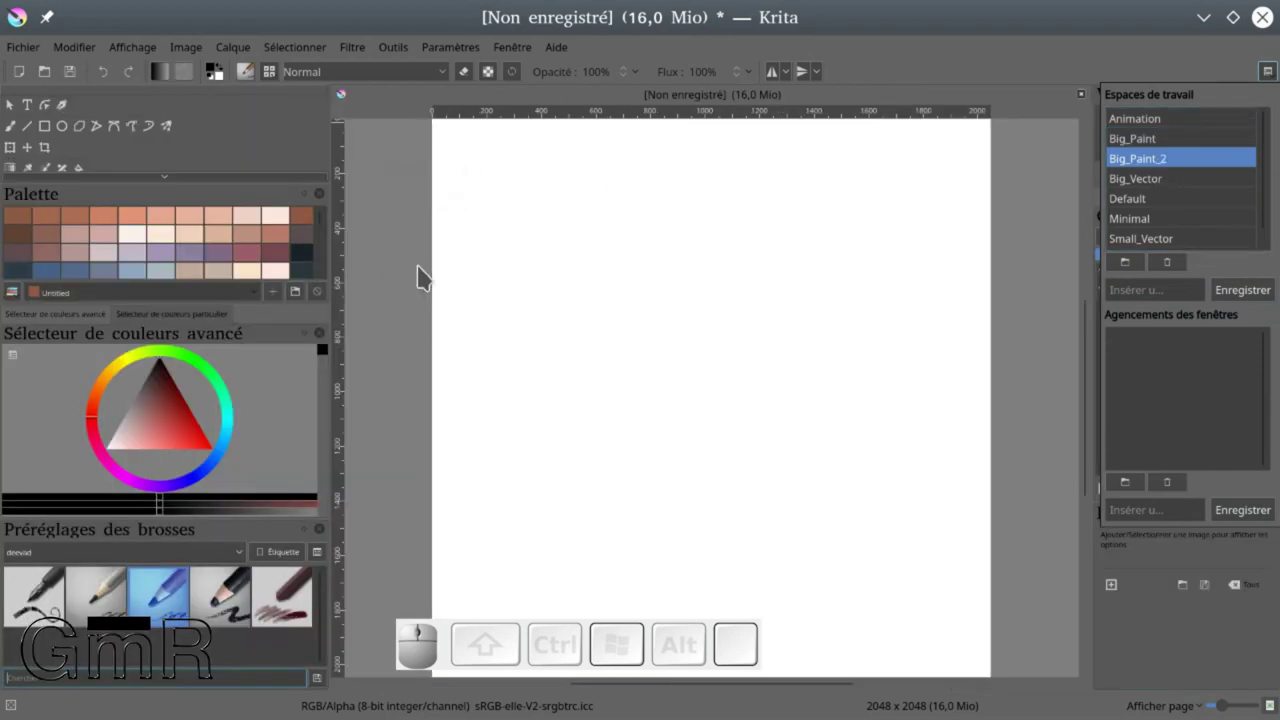
pyautogui.click(1193, 64)
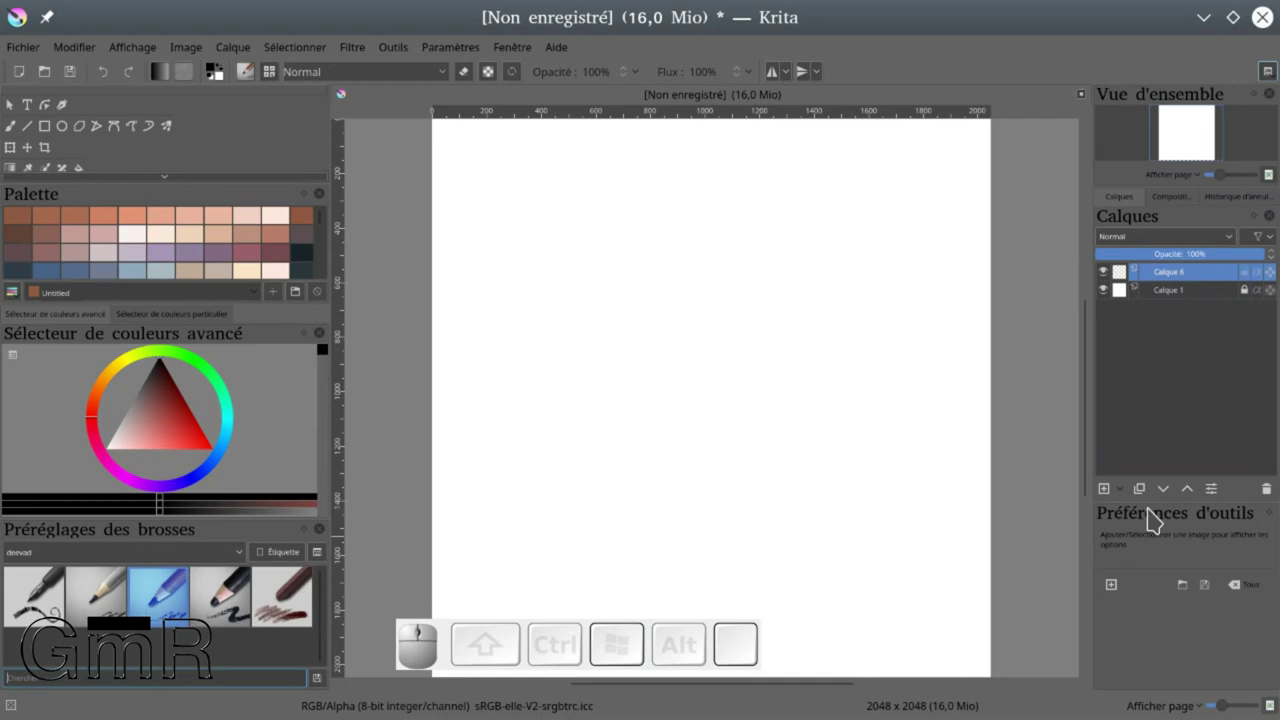
# Float the Préférences d'outils docker, then dock it back among the tabs below the layers
pyautogui.moveTo(1155, 515); pyautogui.dragTo(599, 264)
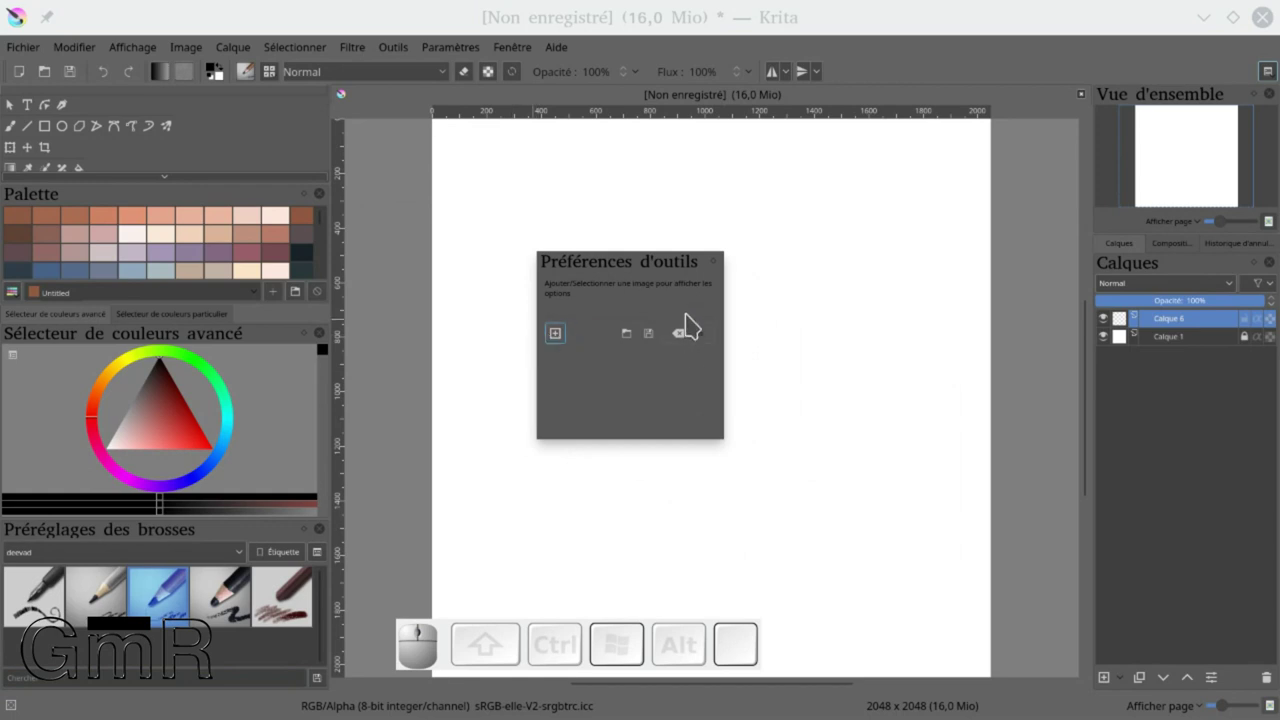
pyautogui.moveTo(611, 264); pyautogui.dragTo(1183, 499)
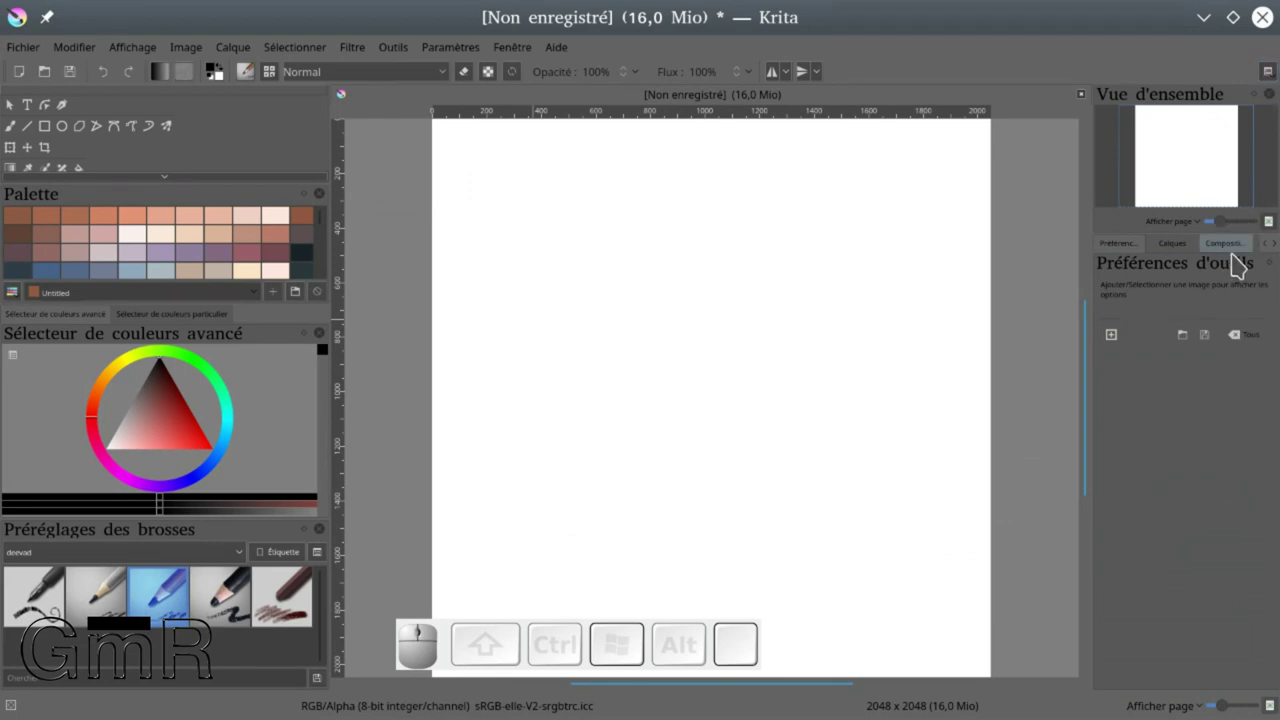
pyautogui.moveTo(1233, 266); pyautogui.dragTo(1224, 659)
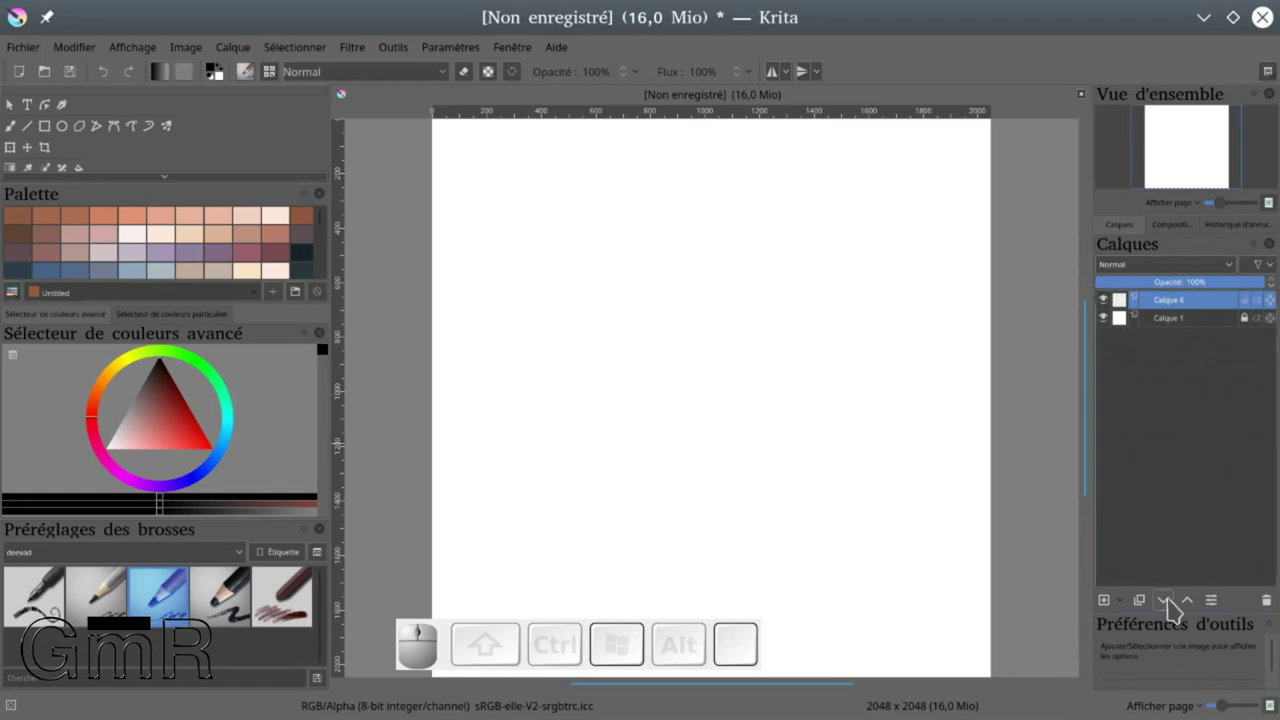
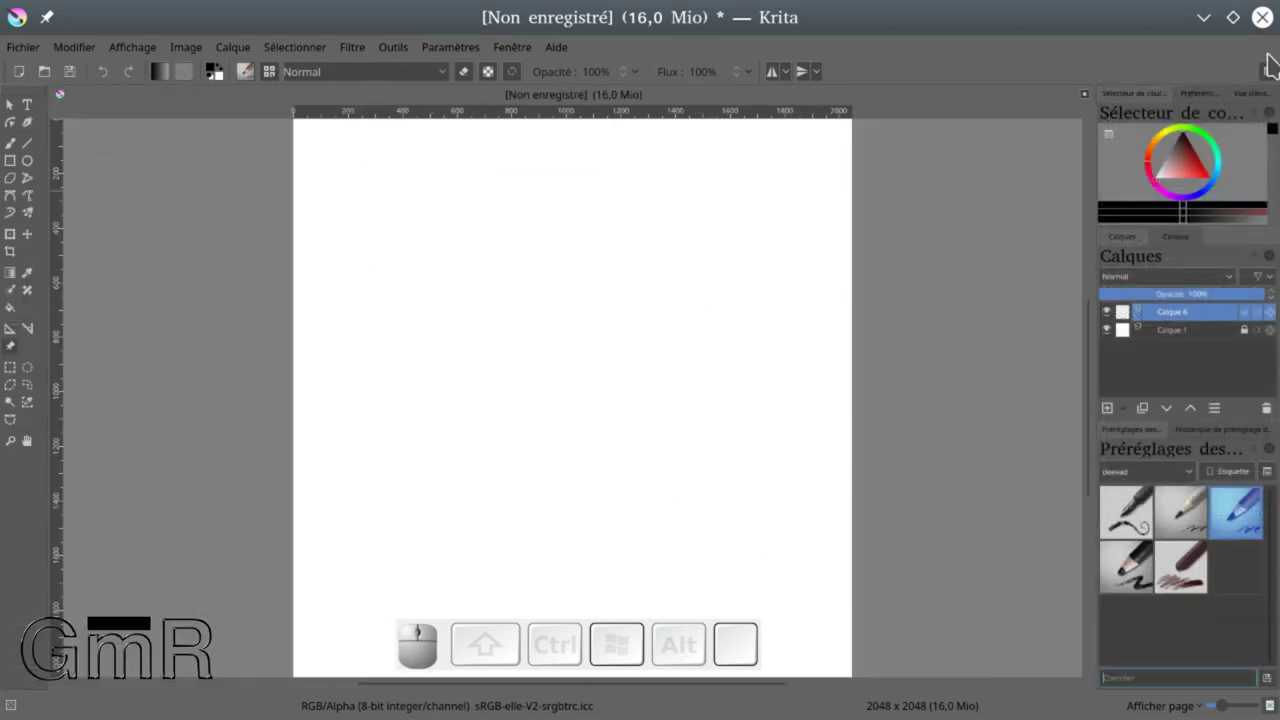
# Show the tool options panel for the Reference Images tool and float it over the canvas
pyautogui.click(462, 55)
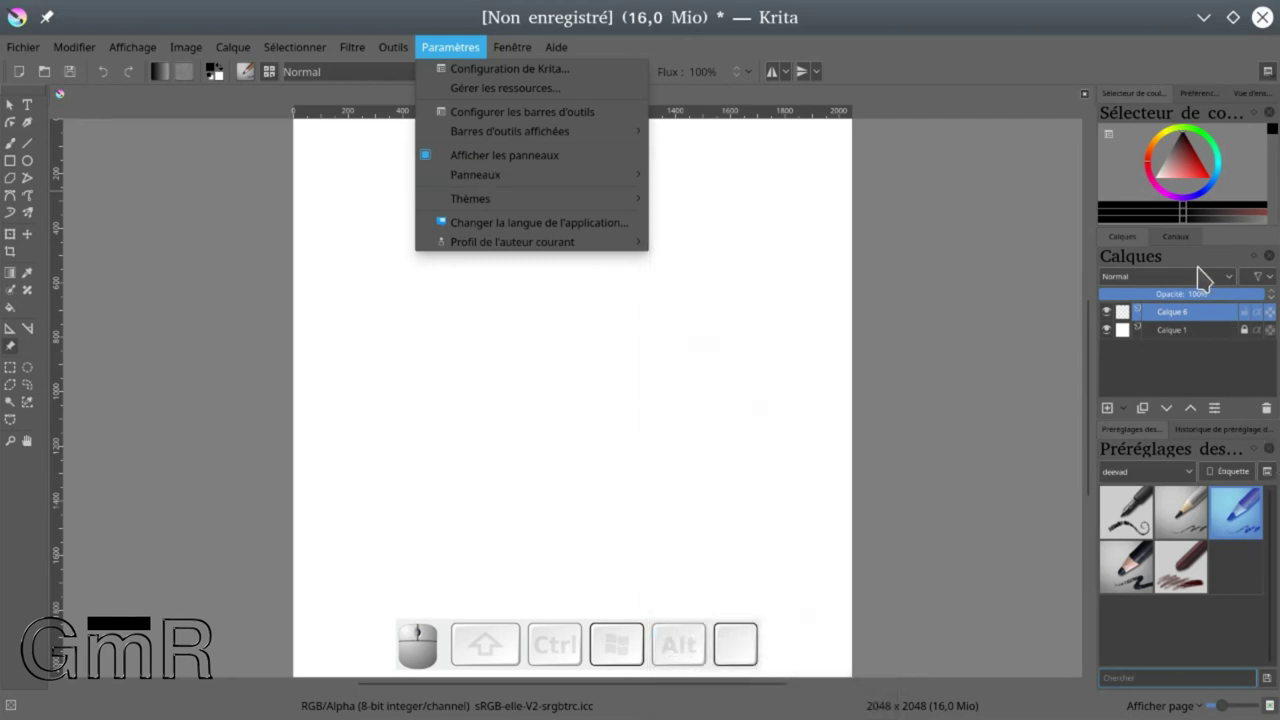
pyautogui.click(1199, 99)
pyautogui.scroll(3)
pyautogui.click(1202, 99)
pyautogui.moveTo(1105, 140); pyautogui.dragTo(1105, 150)
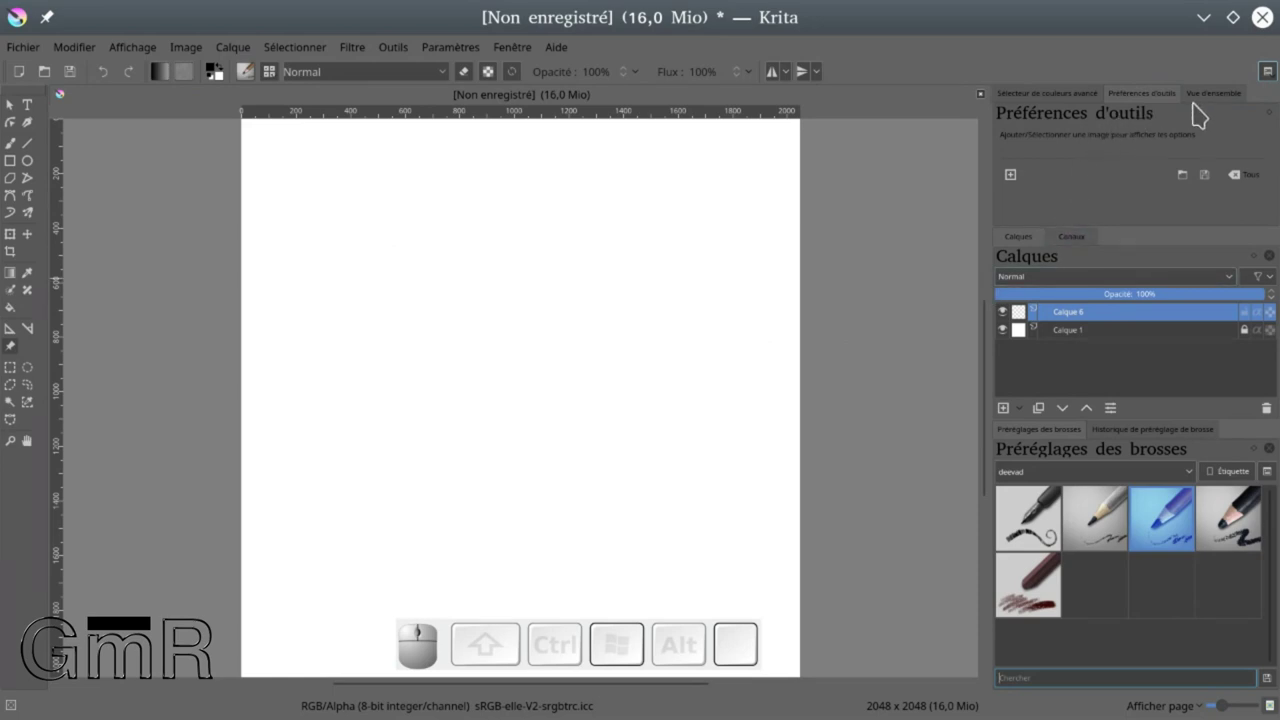
pyautogui.moveTo(1055, 119); pyautogui.dragTo(495, 300)
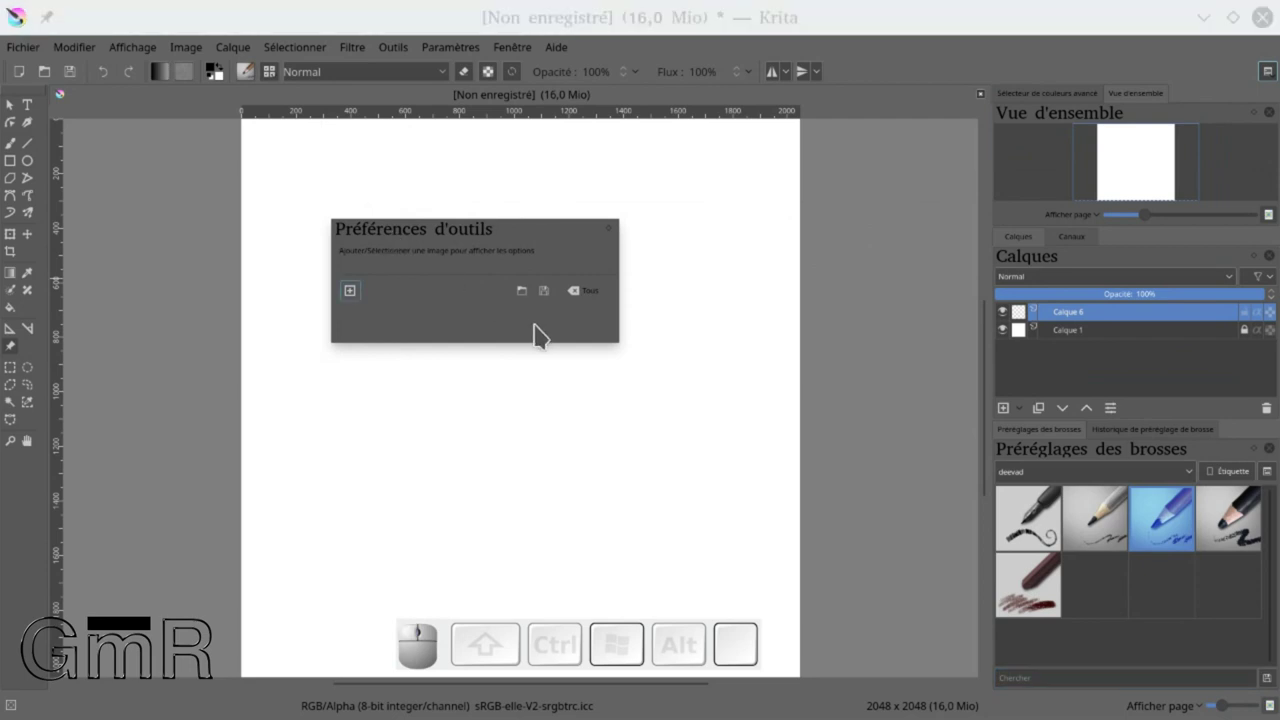
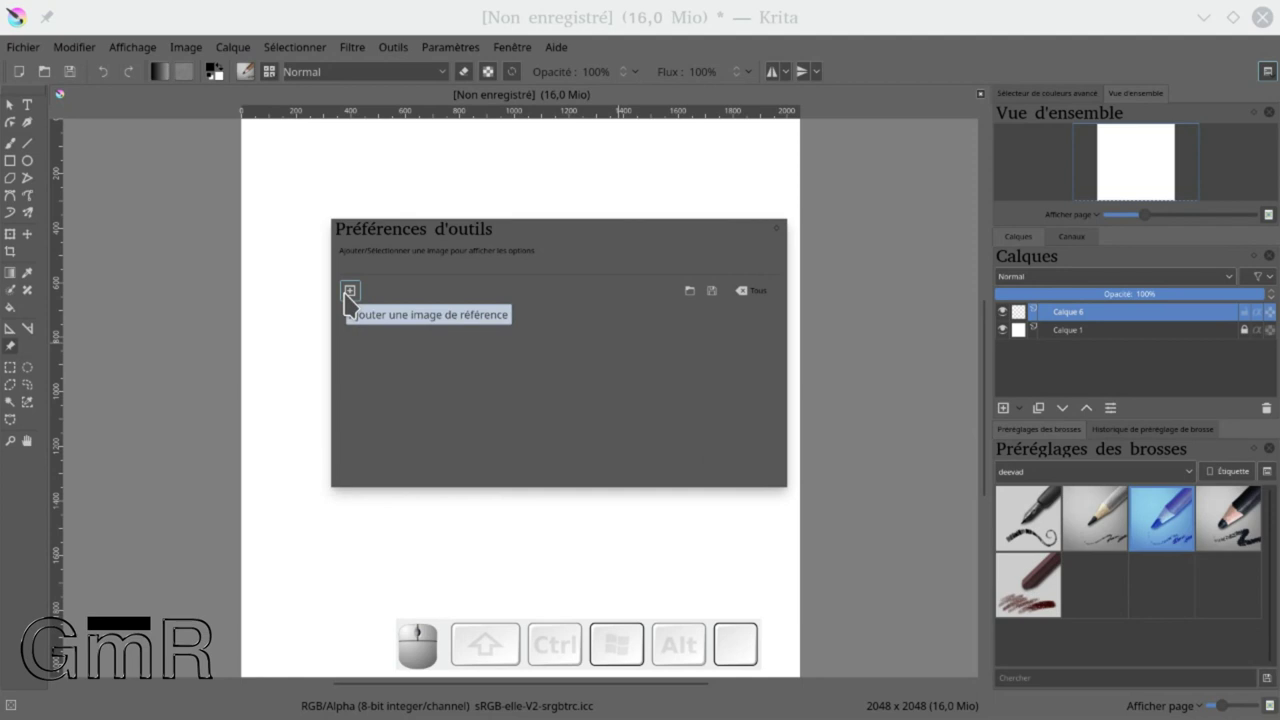
# Load the portrait and the desert road photos as reference images
pyautogui.click(355, 299)
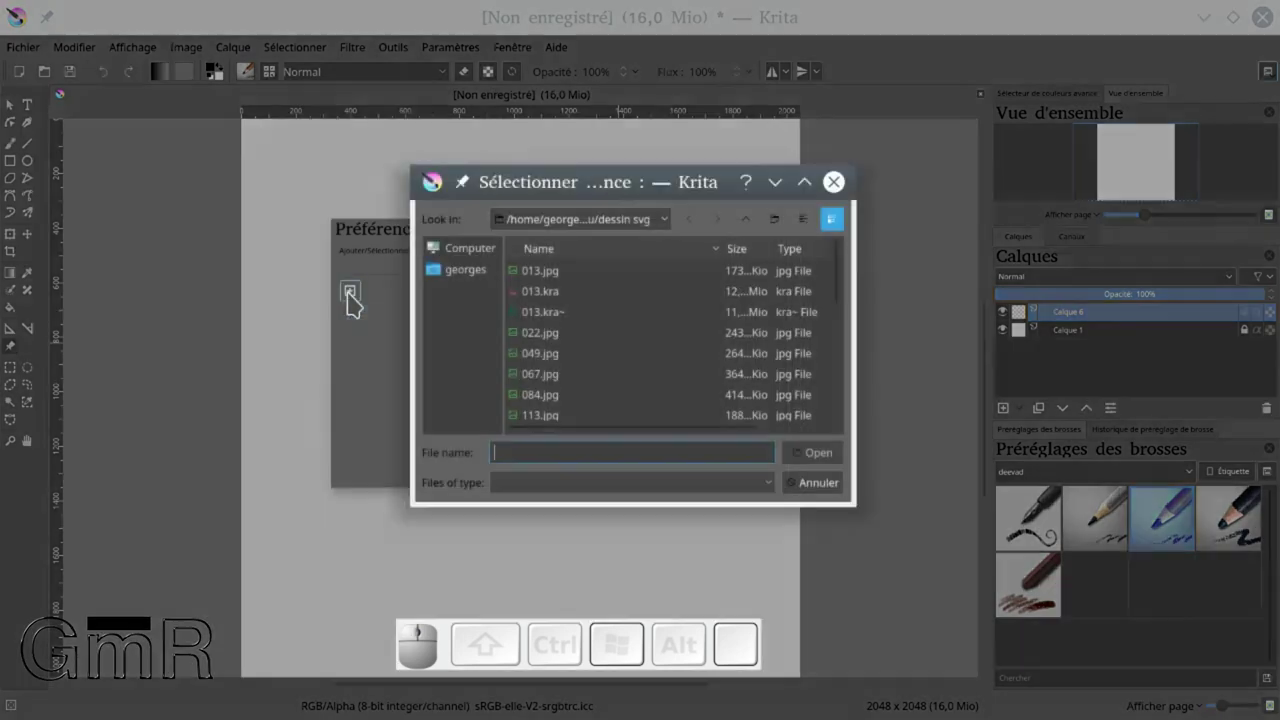
pyautogui.click(565, 276)
pyautogui.click(565, 276)
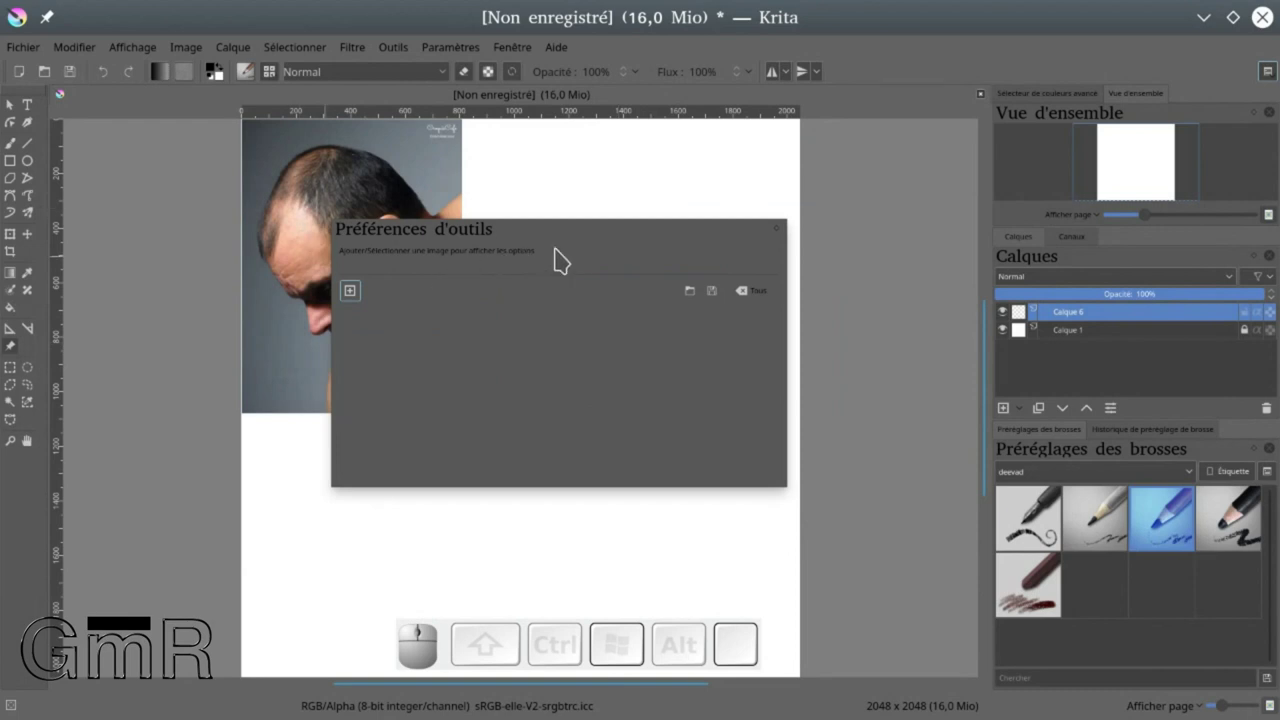
pyautogui.moveTo(563, 237); pyautogui.dragTo(425, 269)
pyautogui.click(419, 276)
pyautogui.click(559, 300)
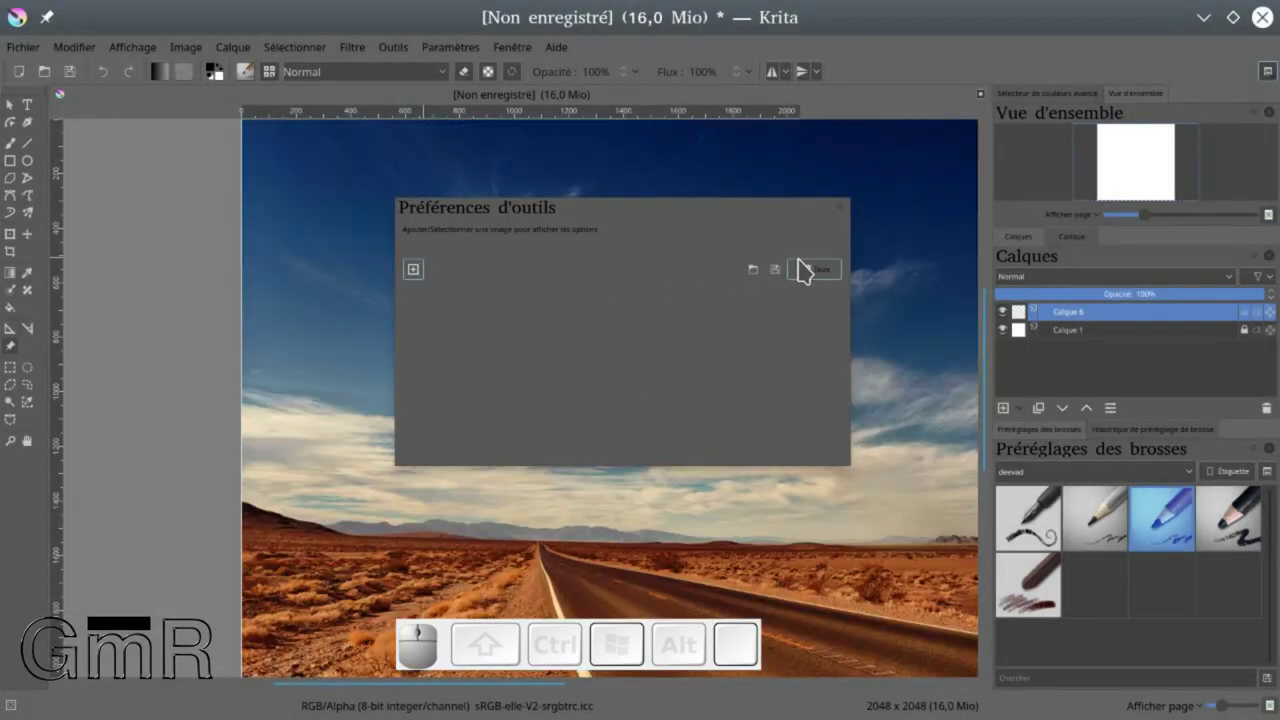
# Dock the options panel, move and scale the desert road reference beside the canvas, then pick the thin charcoal pencil
pyautogui.moveTo(511, 217); pyautogui.dragTo(1133, 130)
pyautogui.click(1041, 96)
pyautogui.moveTo(697, 325); pyautogui.dragTo(720, 413)
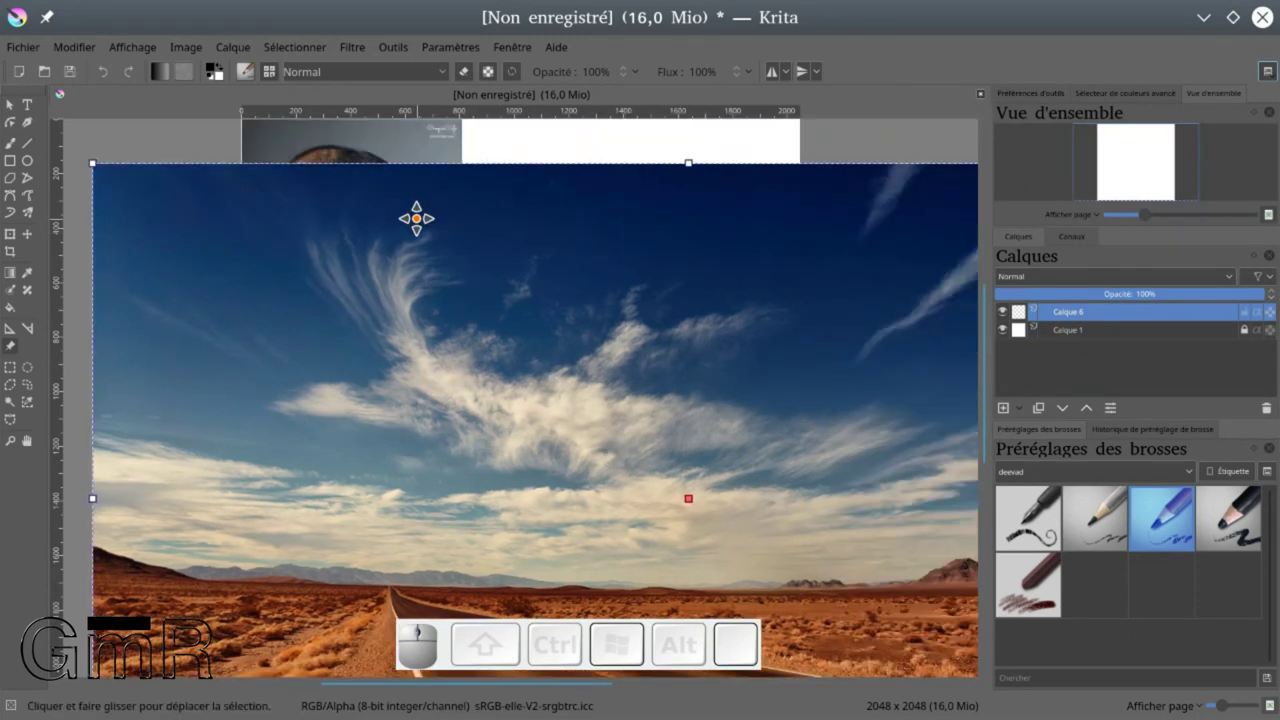
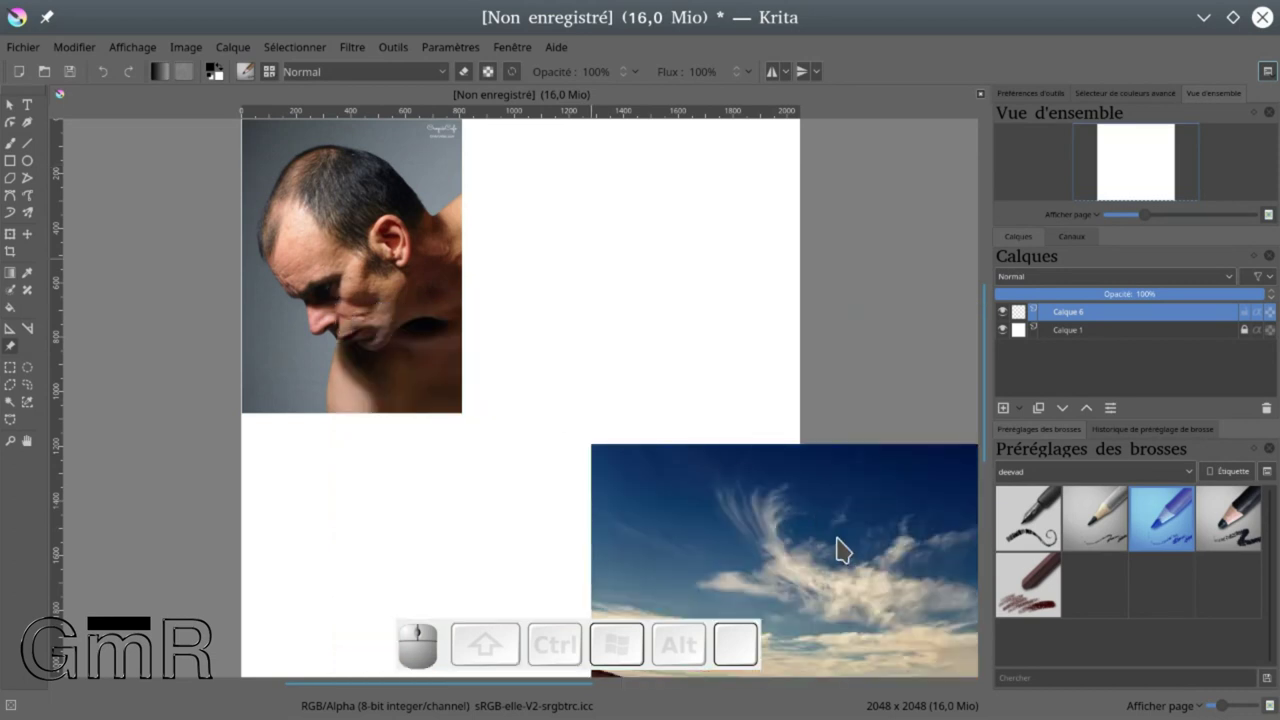
pyautogui.scroll(-3)
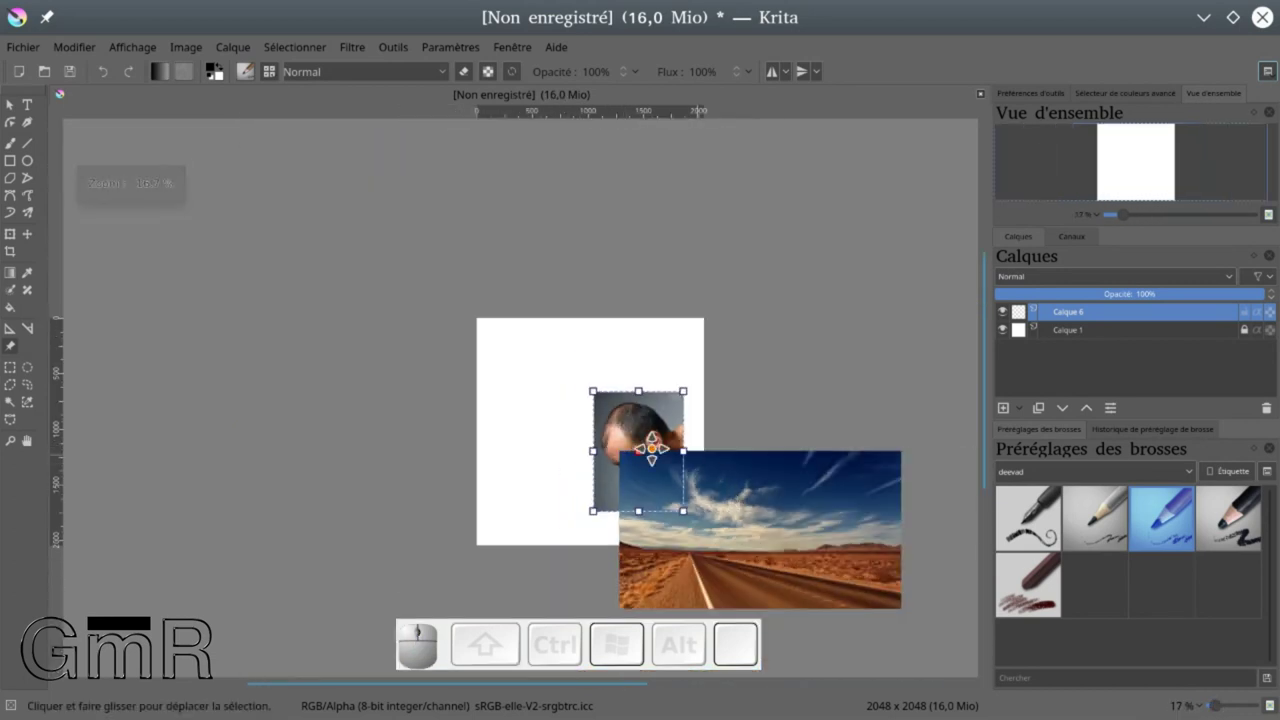
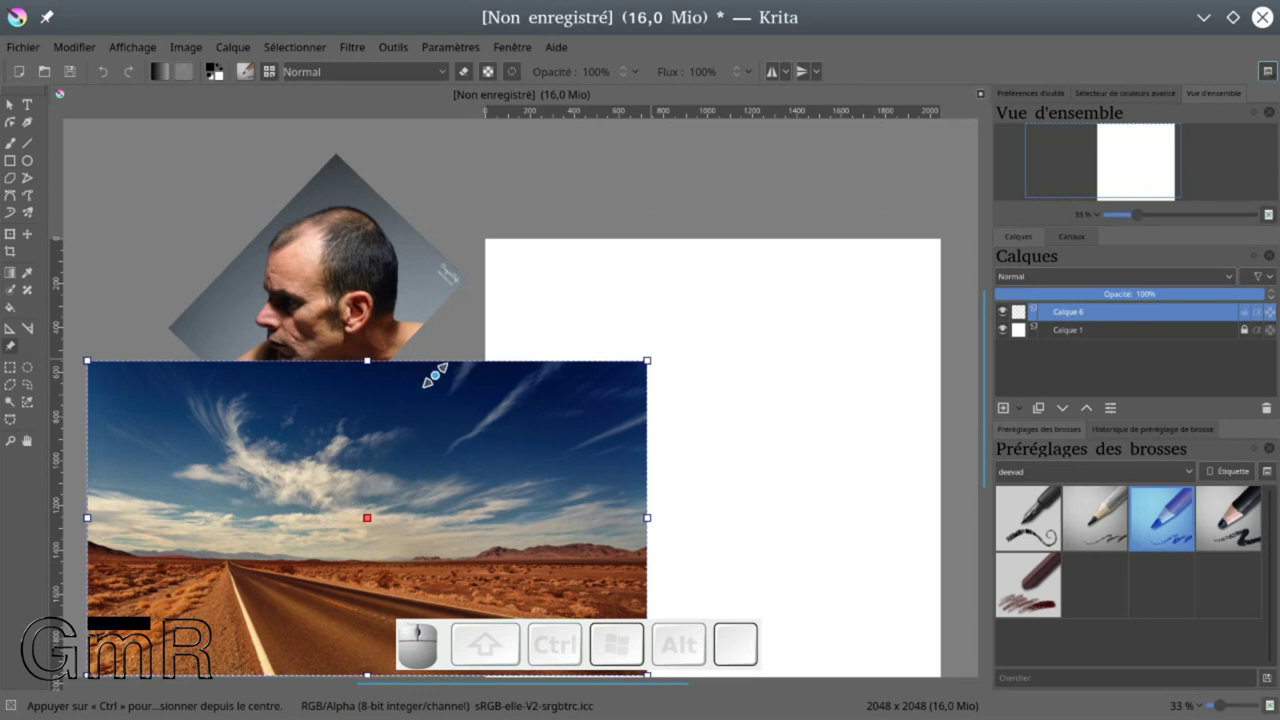
pyautogui.scroll(-3)
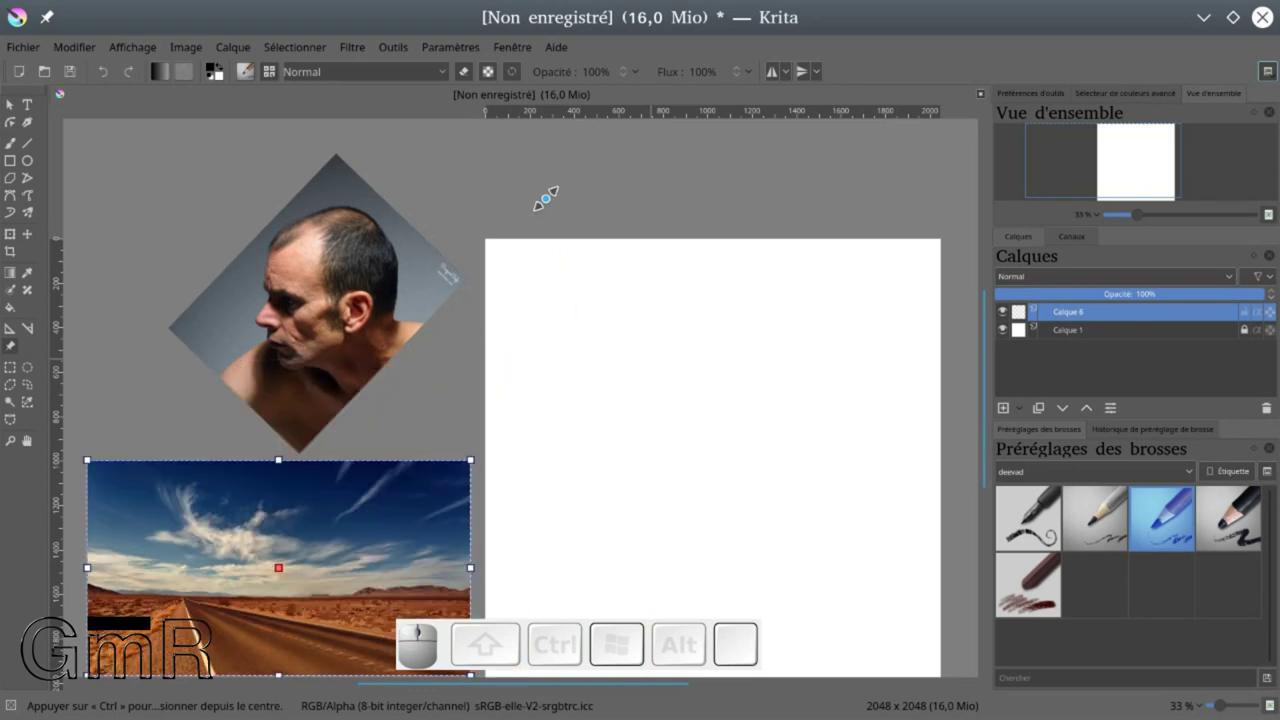
pyautogui.scroll(-3)
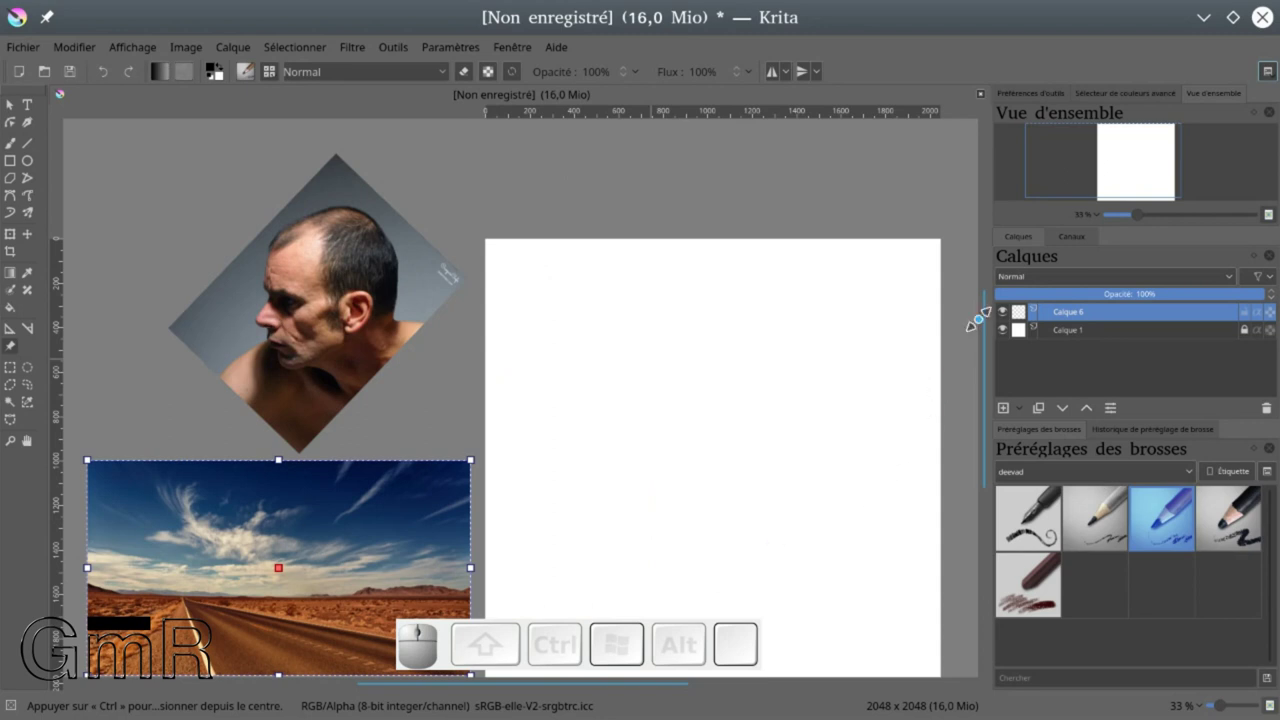
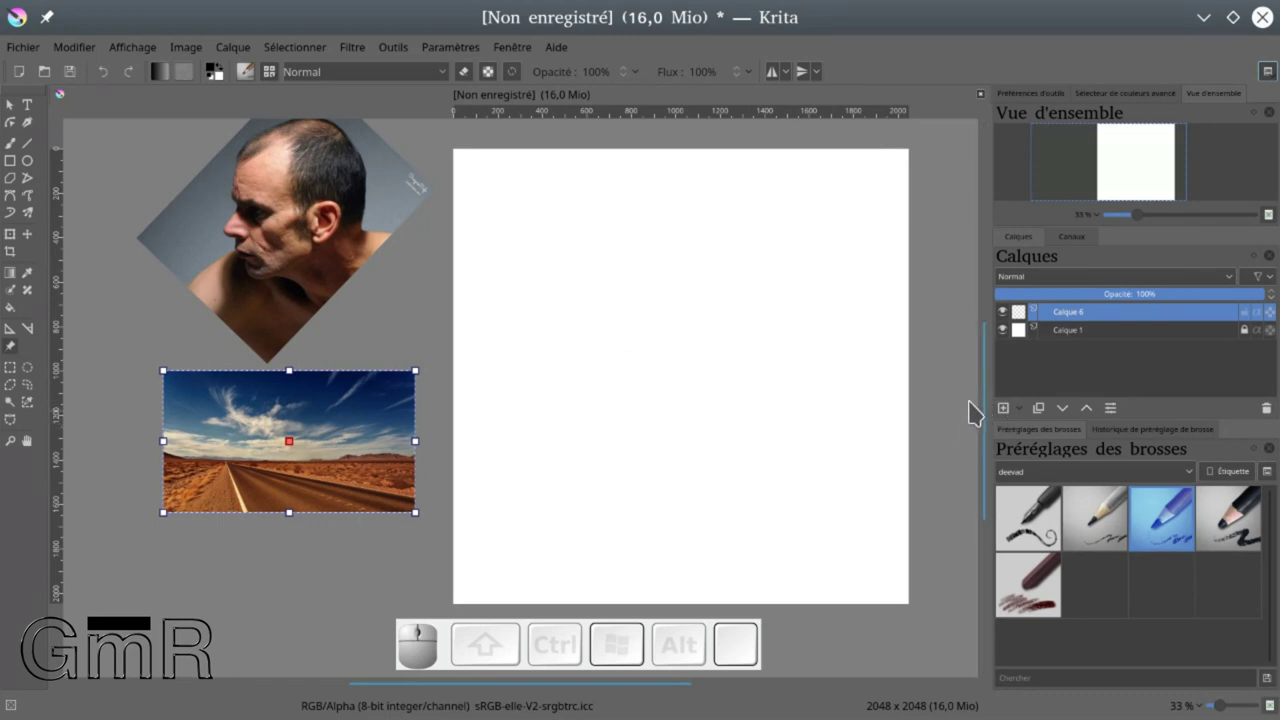
pyautogui.click(1094, 521)
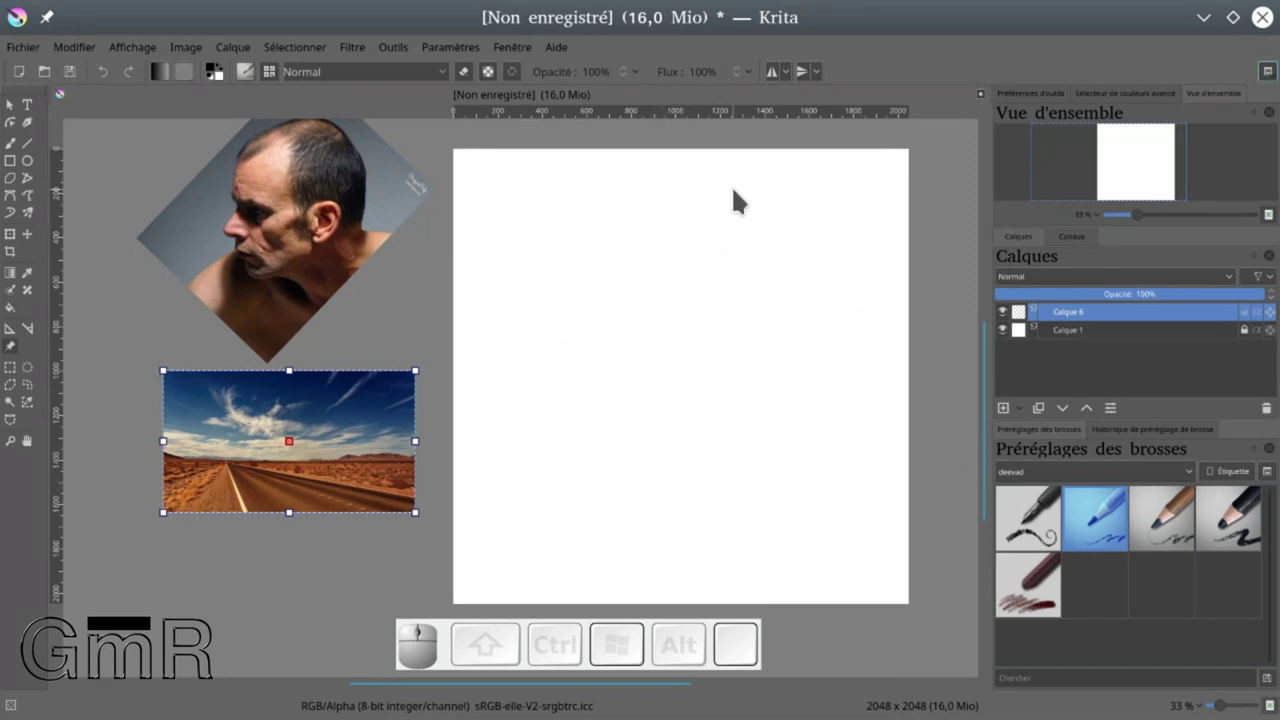
# Return to freehand painting with the thin charcoal pencil beside the rotated portrait reference
pyautogui.click(739, 195)
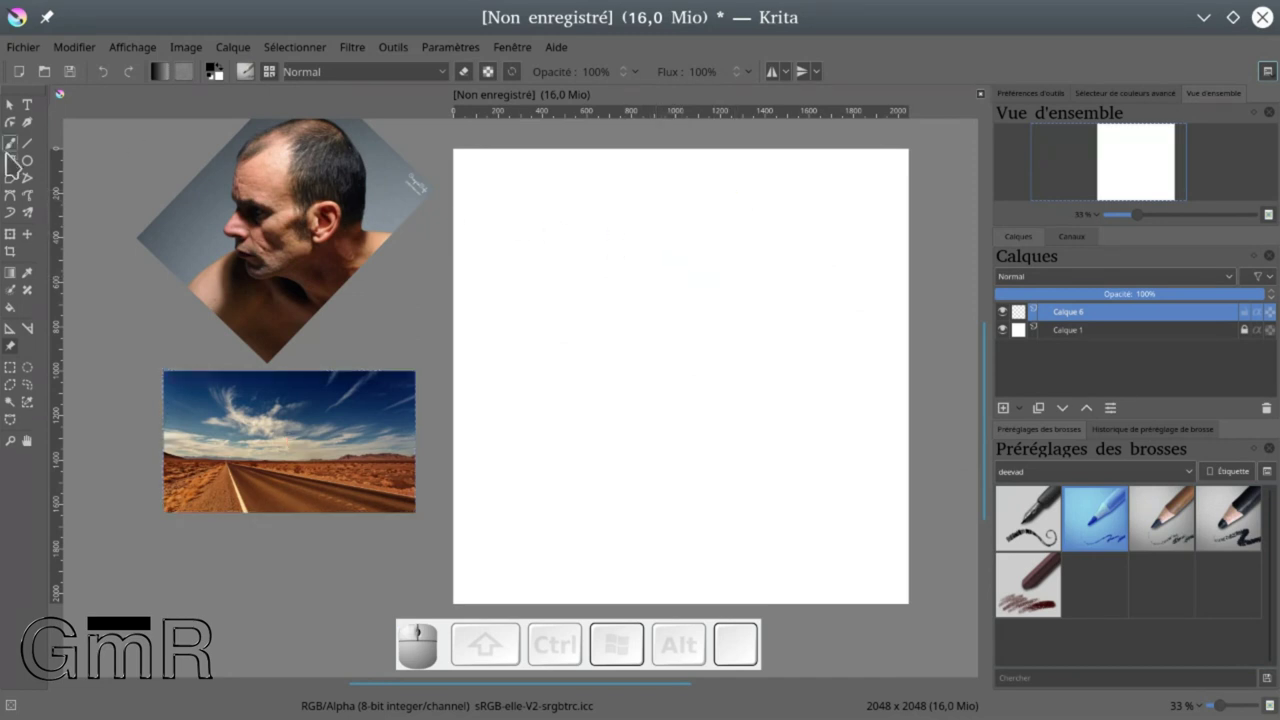
pyautogui.click(17, 153)
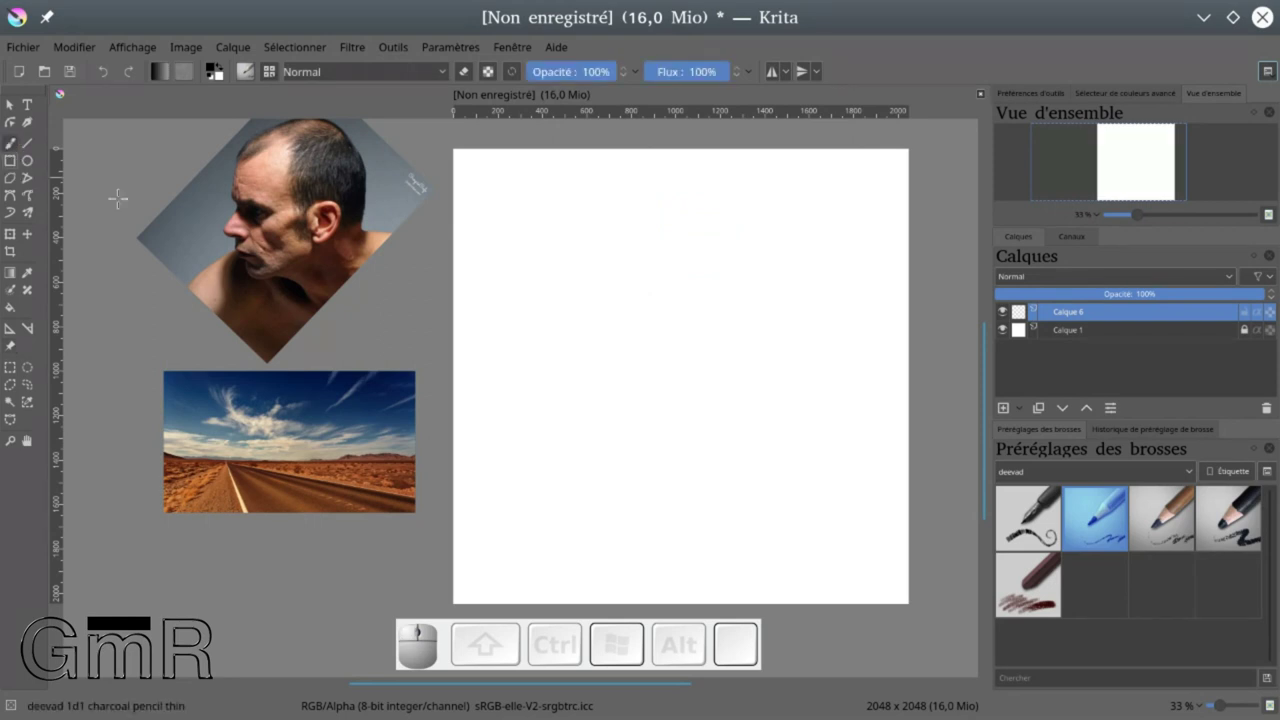
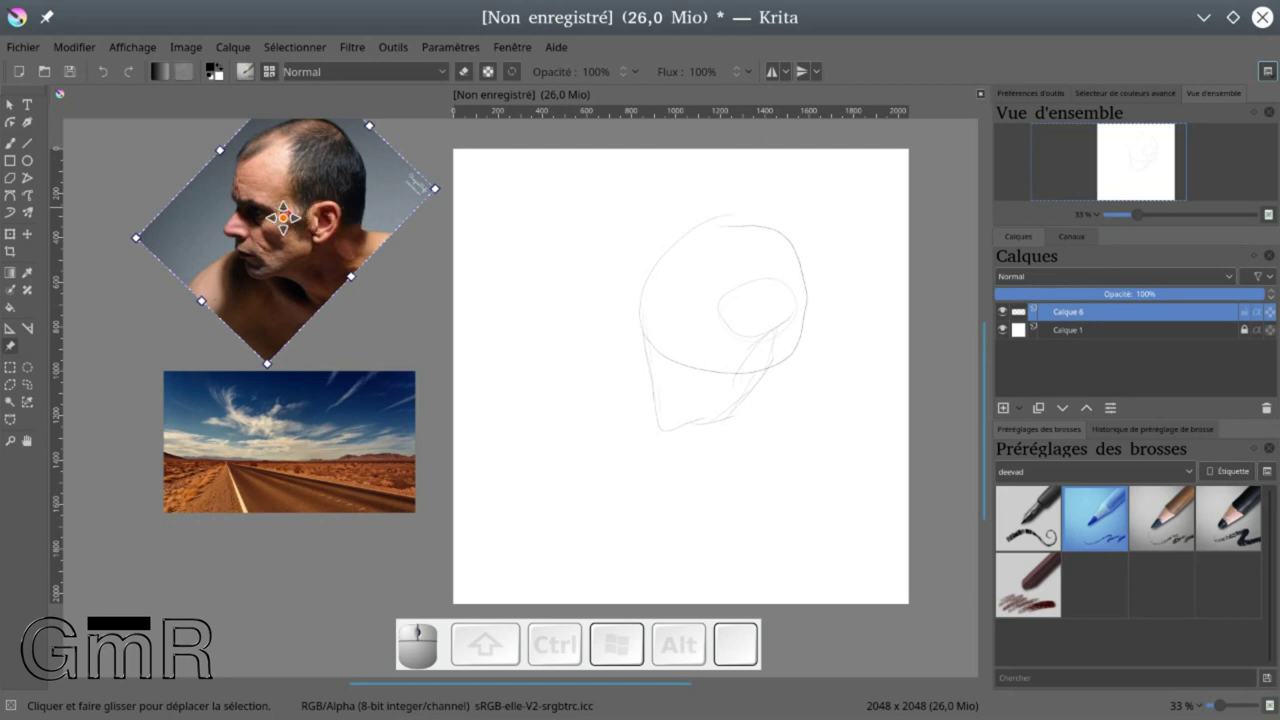
# Place the rotated portrait reference onto the canvas over the rough head sketch
pyautogui.click(286, 219)
pyautogui.click(405, 253)
pyautogui.middleClick(407, 256)
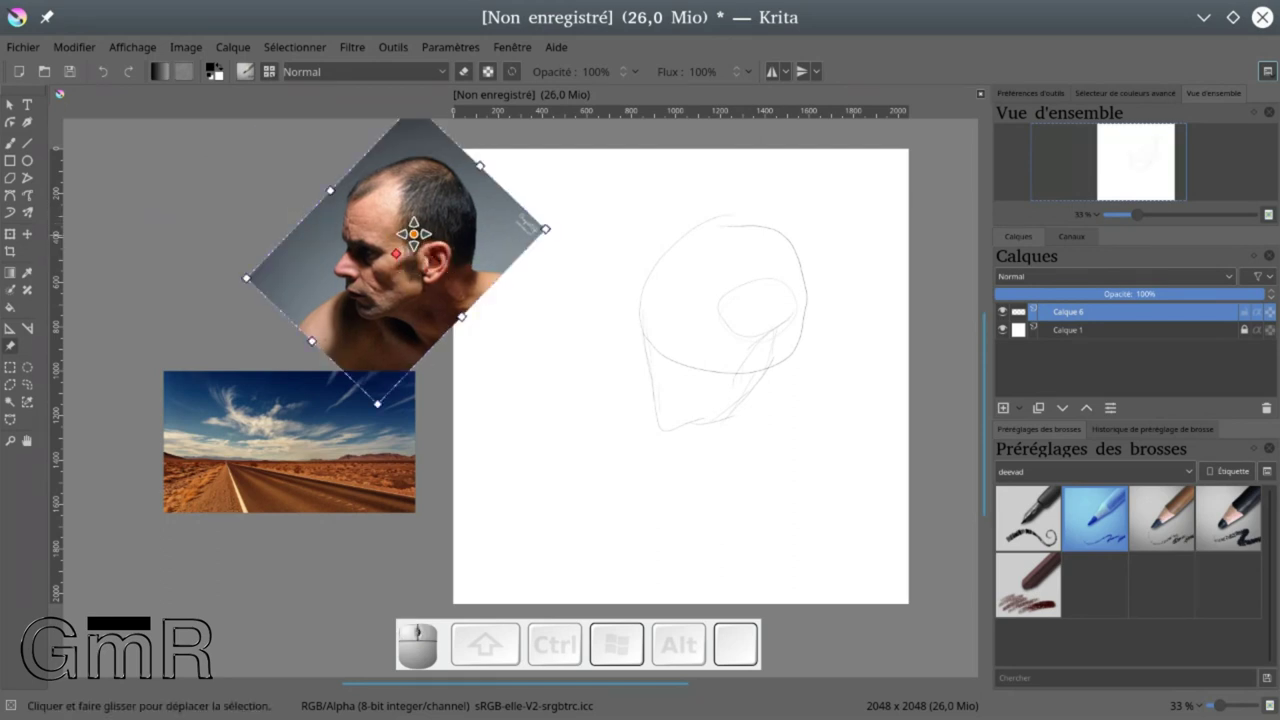
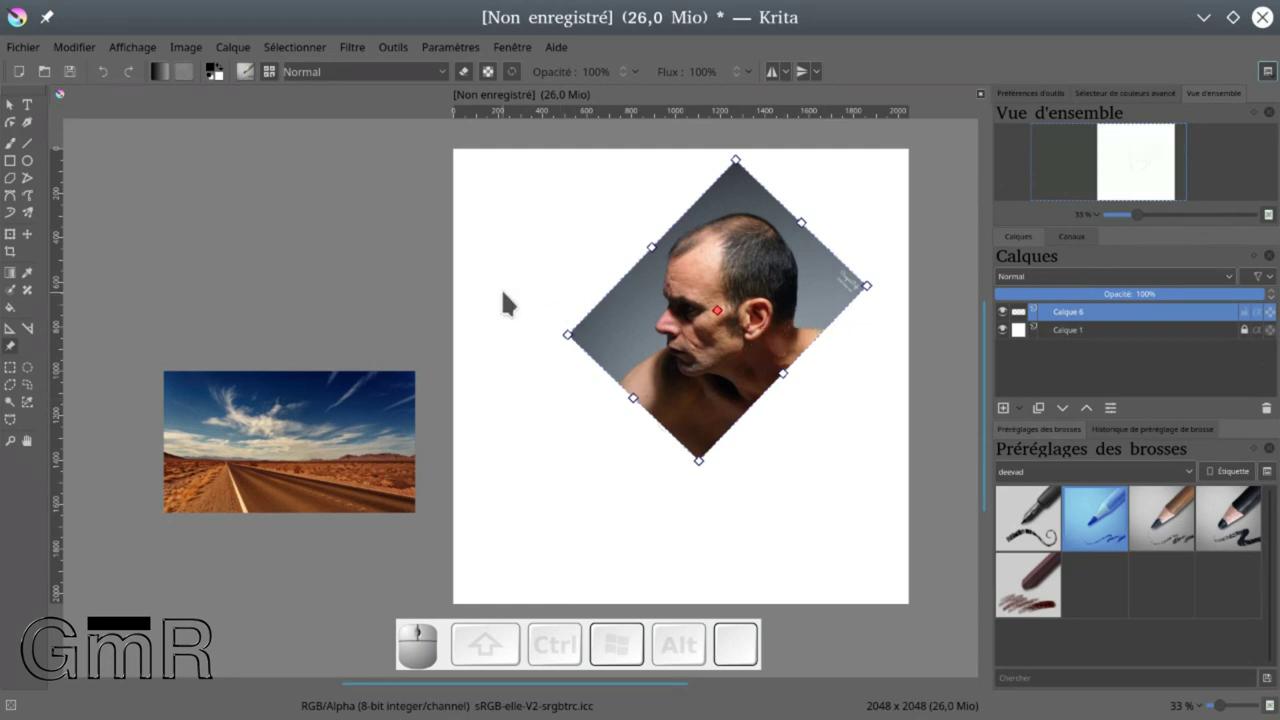
pyautogui.click(14, 152)
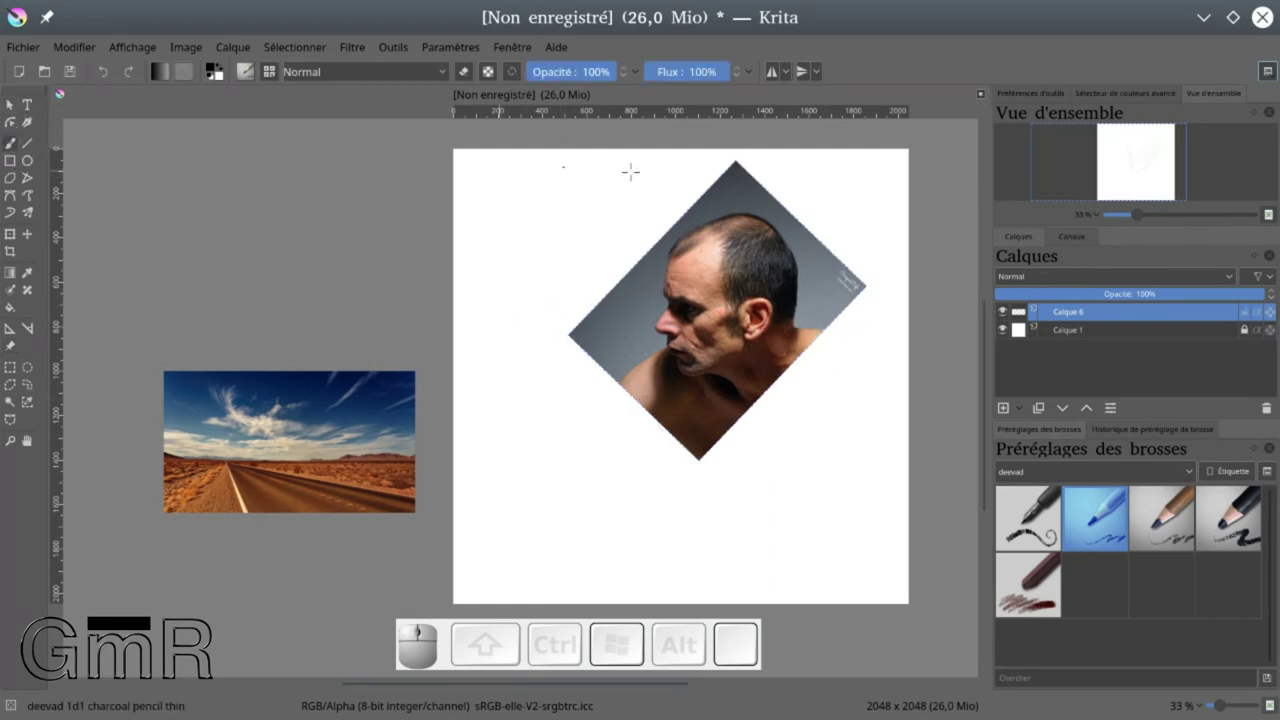
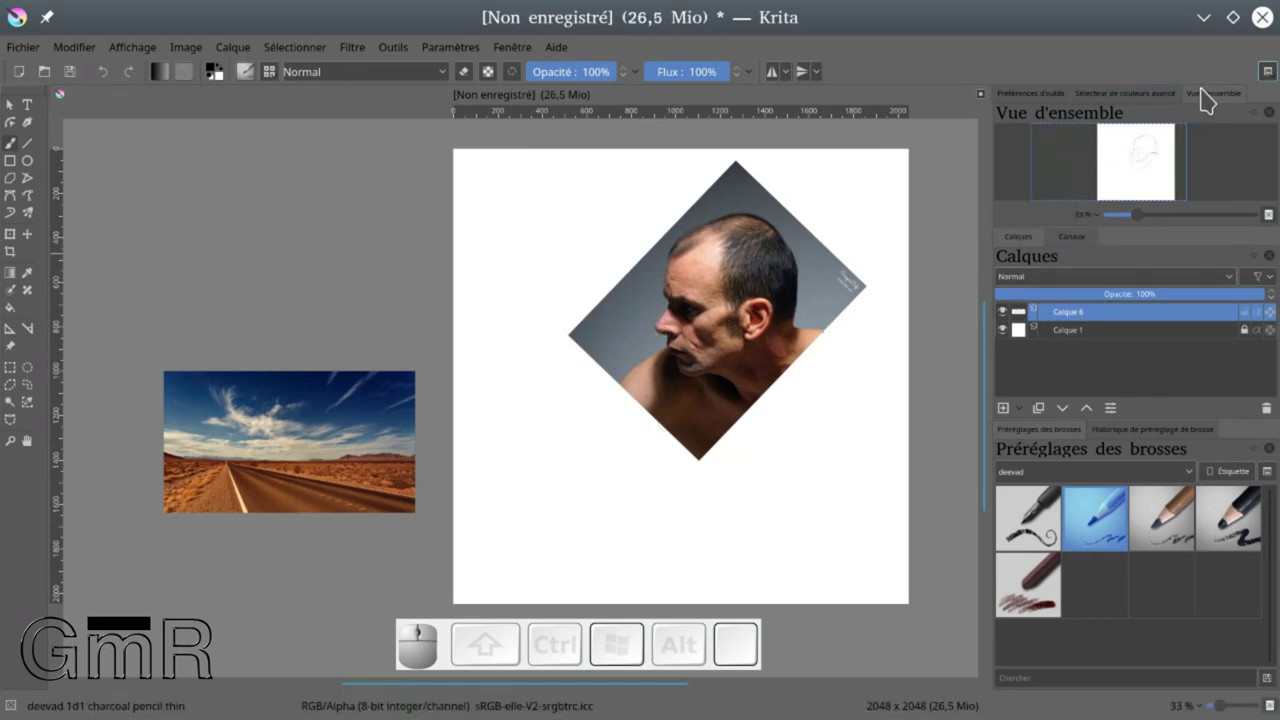
# Bring the portrait reference's saturation down to 0% so it shows in black and white
pyautogui.click(20, 360)
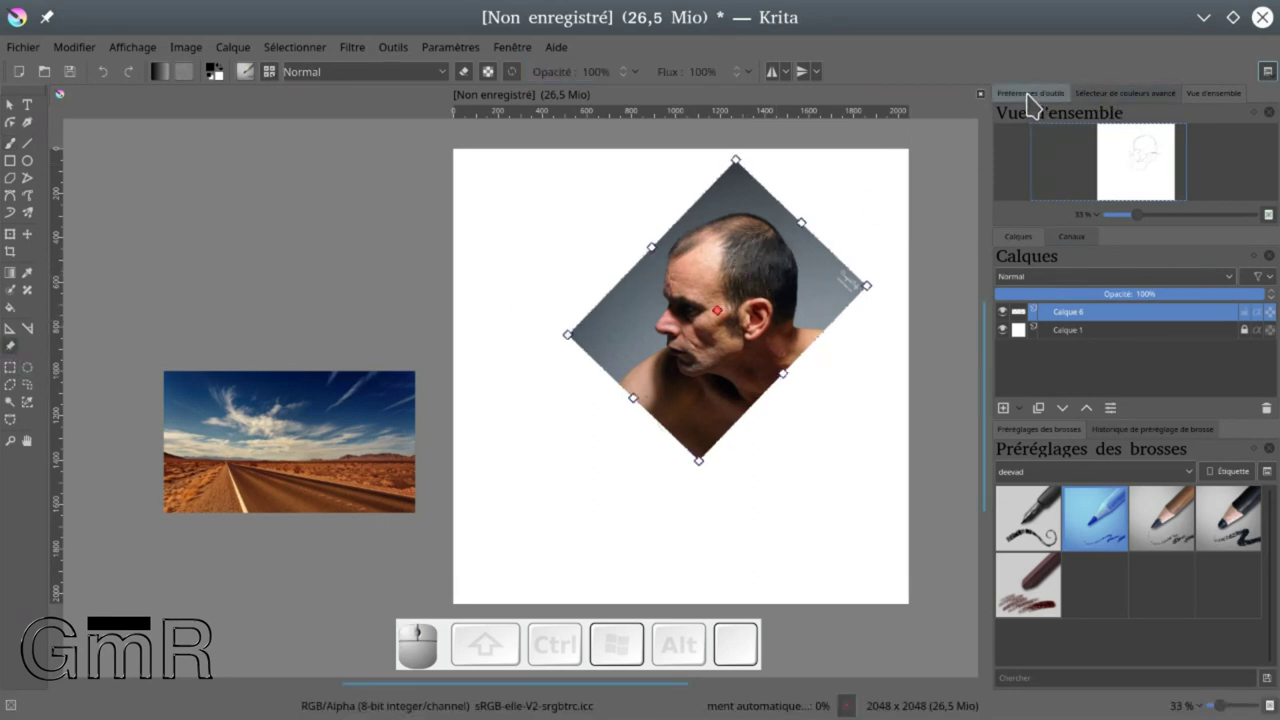
pyautogui.click(1044, 99)
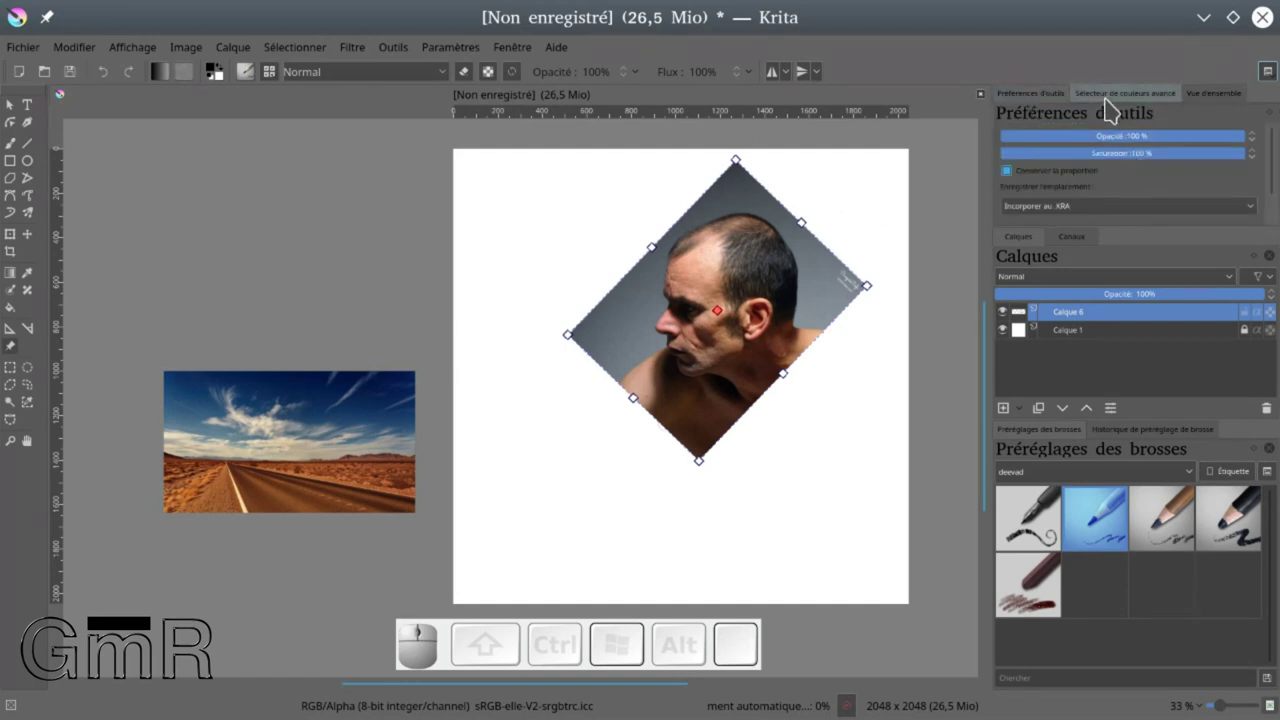
pyautogui.moveTo(1123, 134); pyautogui.dragTo(1239, 156)
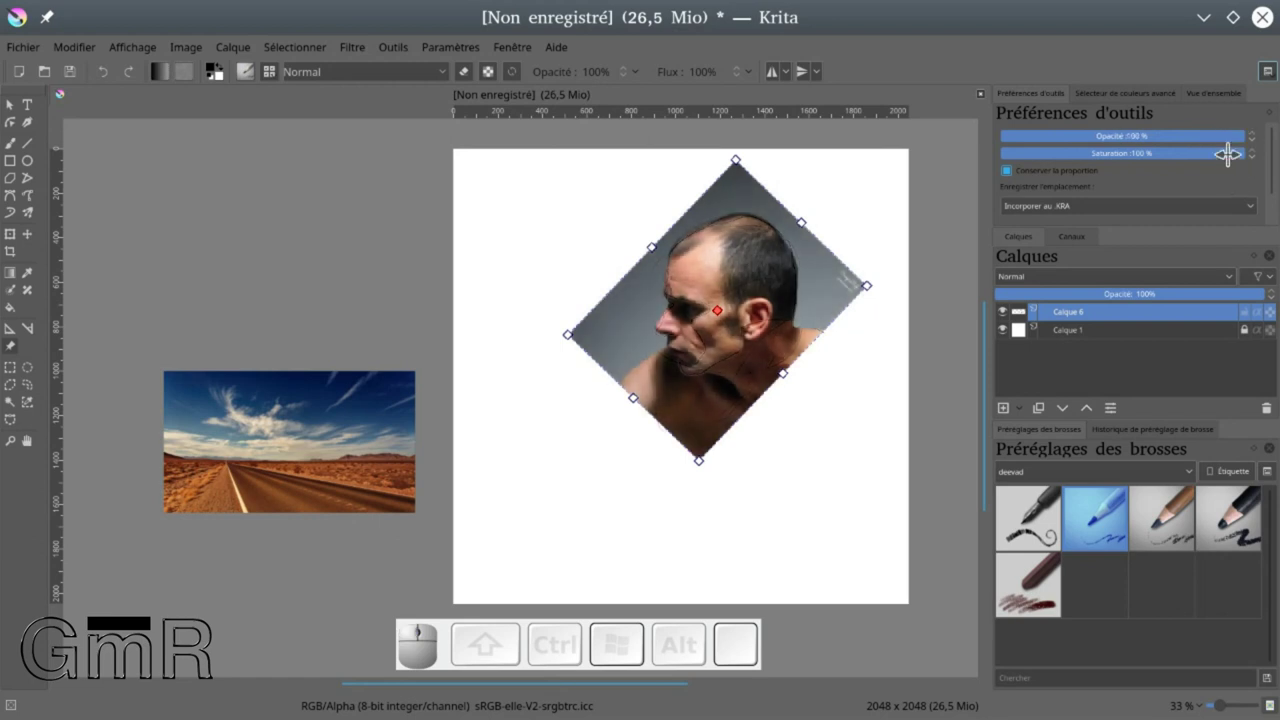
pyautogui.moveTo(1218, 150); pyautogui.dragTo(1021, 146)
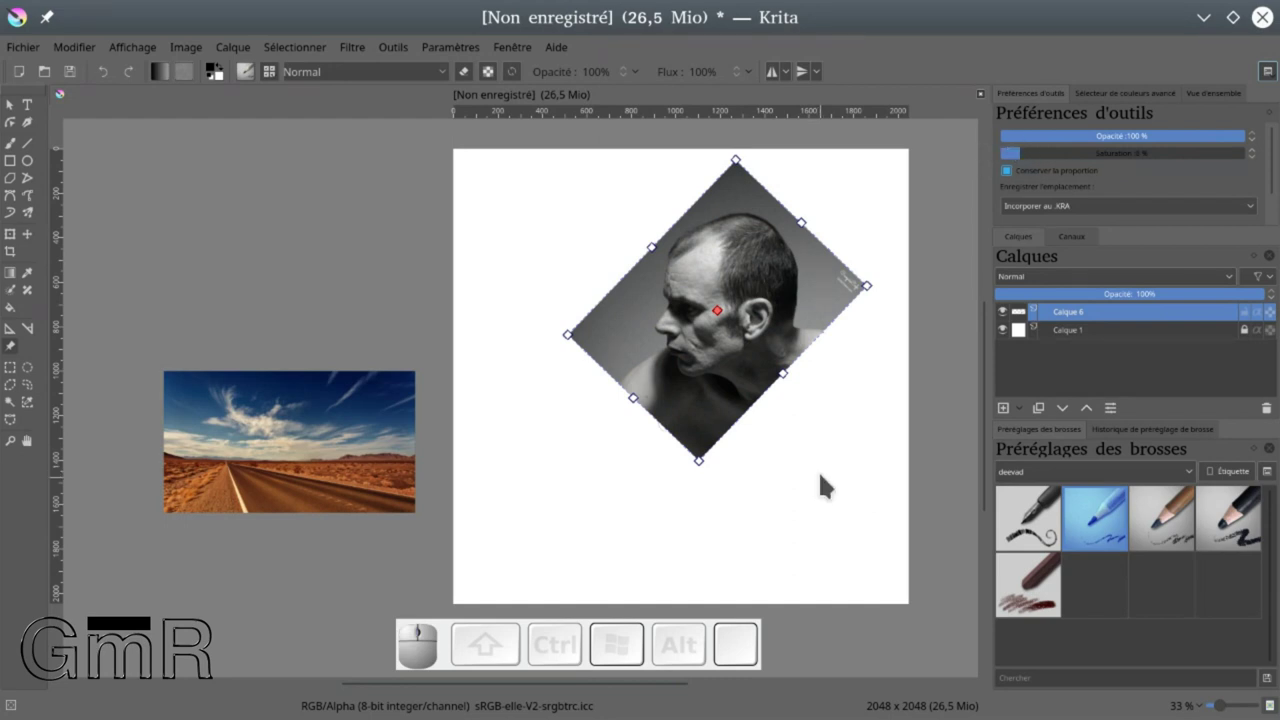
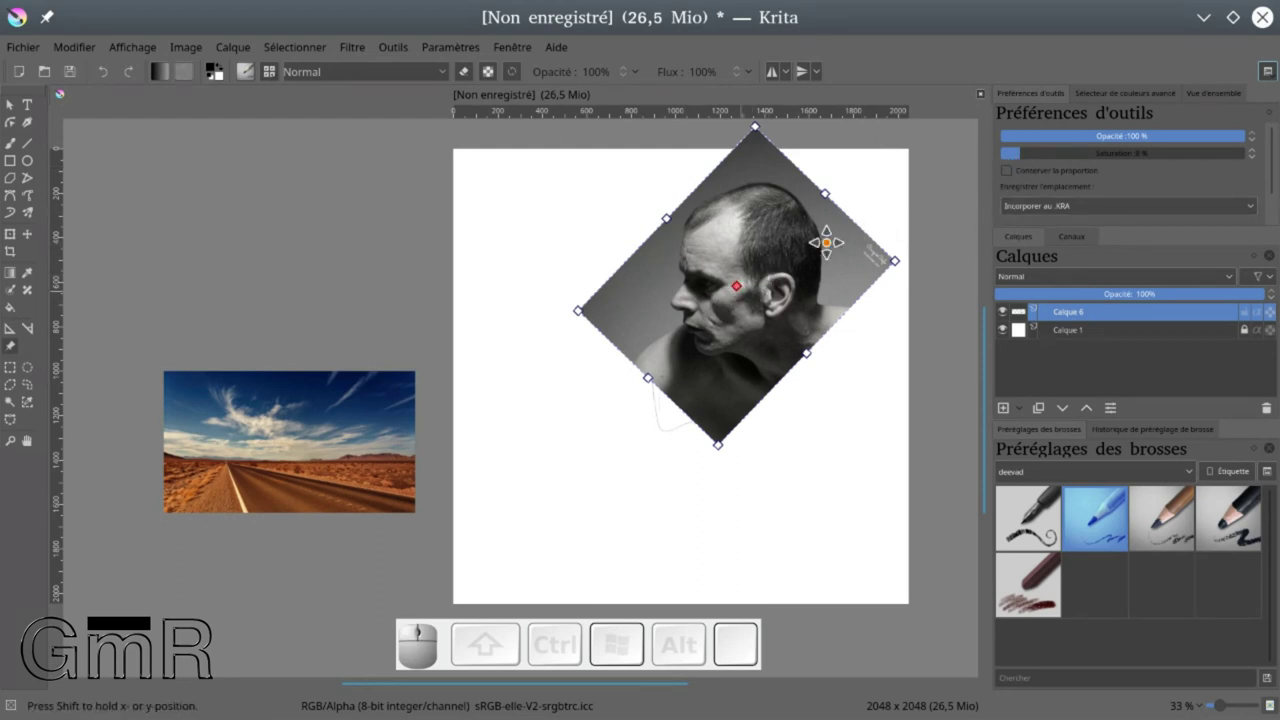
# Switch the reference storage to Link, then back to Embed in the .kra file
pyautogui.click(1015, 180)
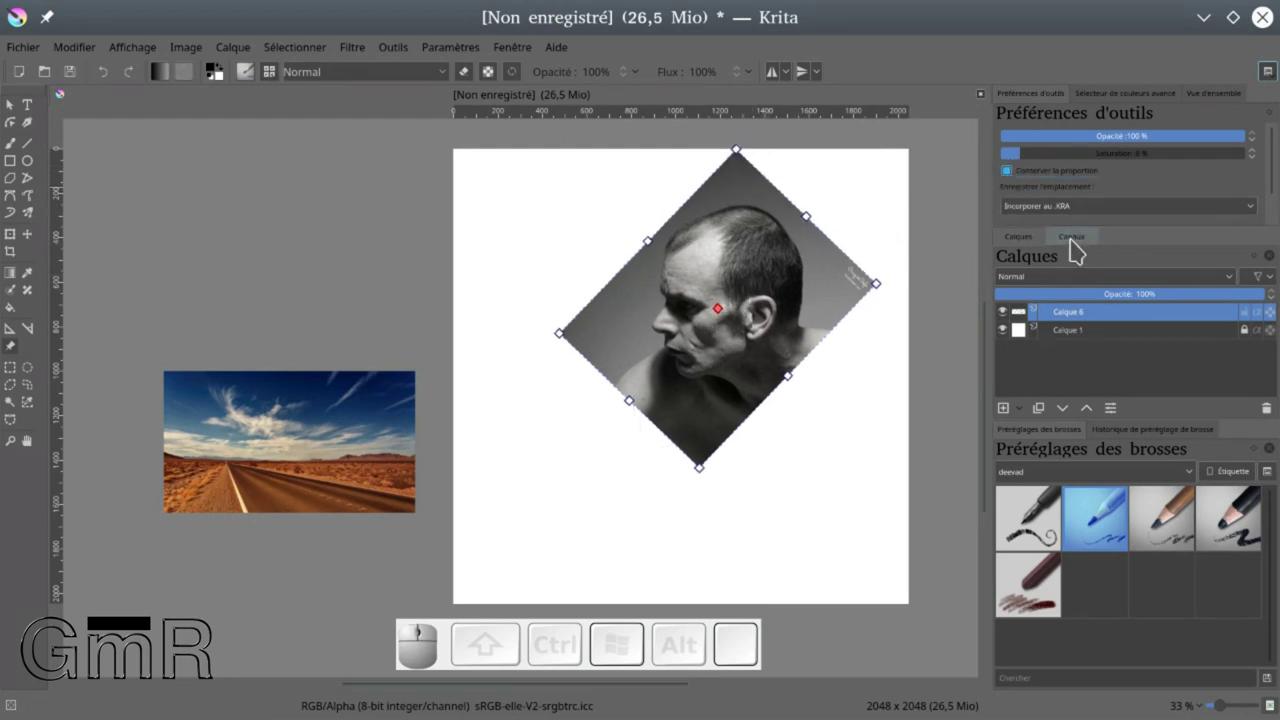
pyautogui.click(1085, 217)
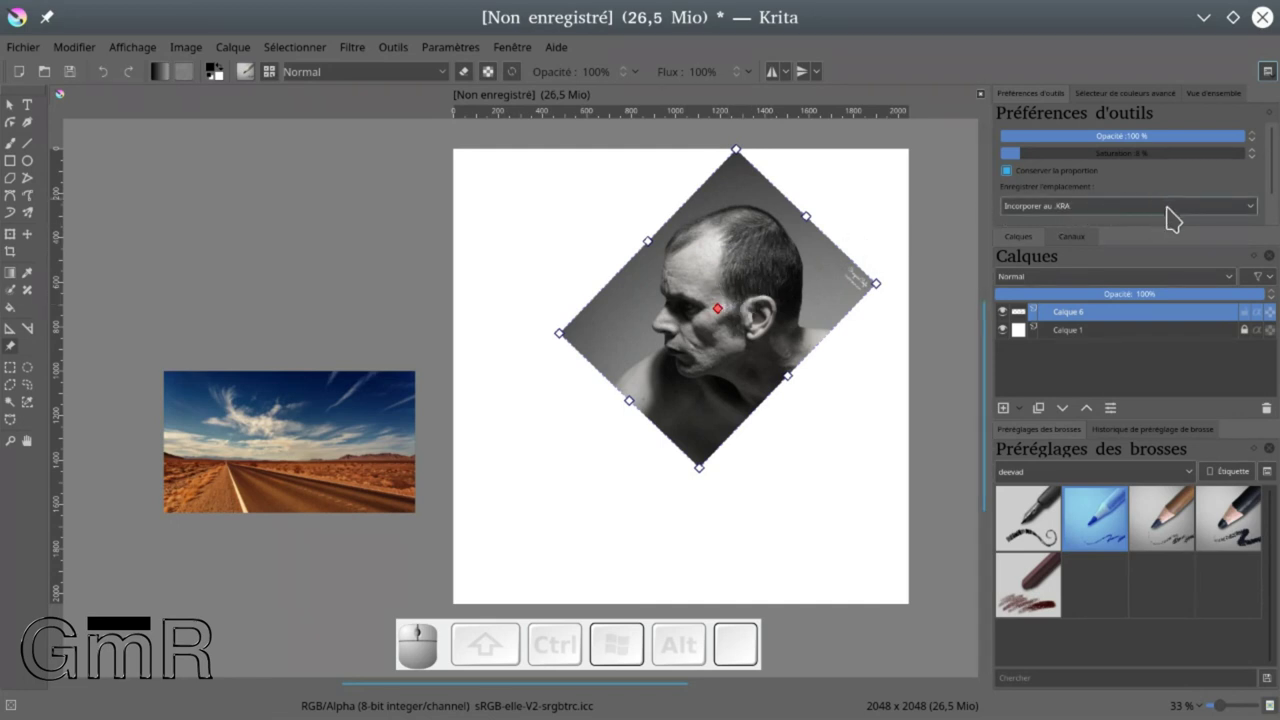
pyautogui.click(1254, 214)
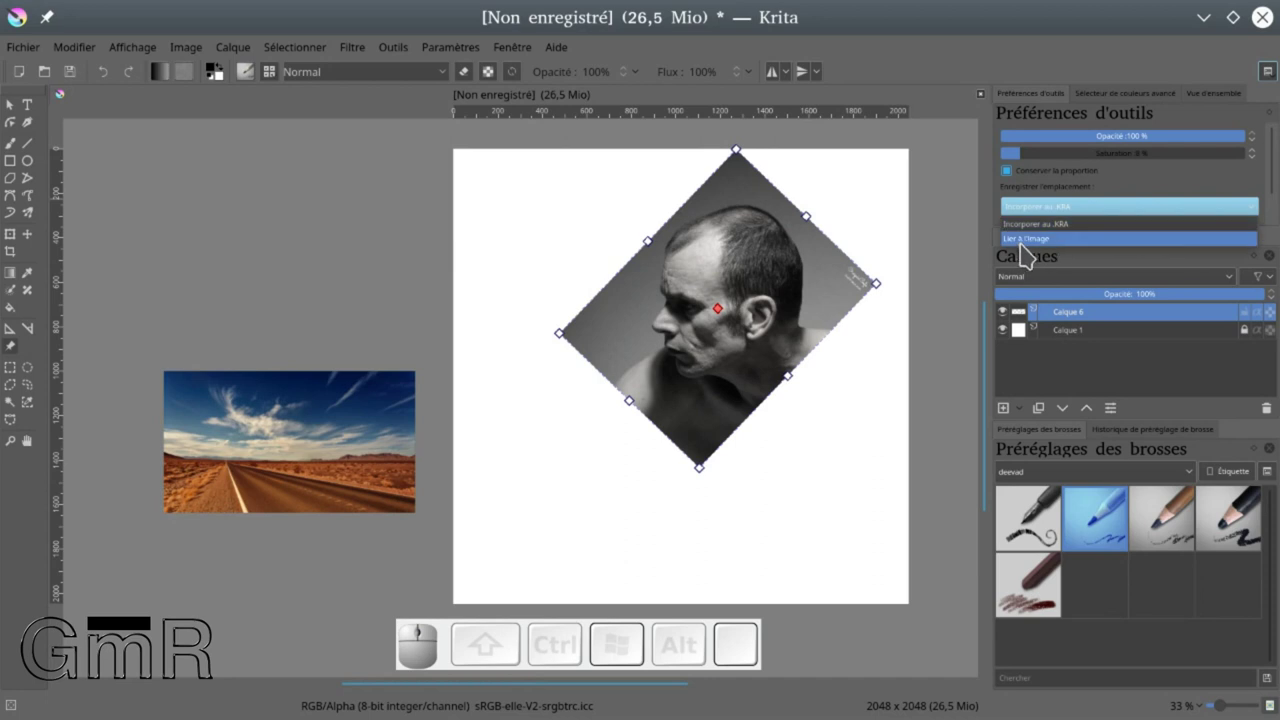
pyautogui.click(1027, 247)
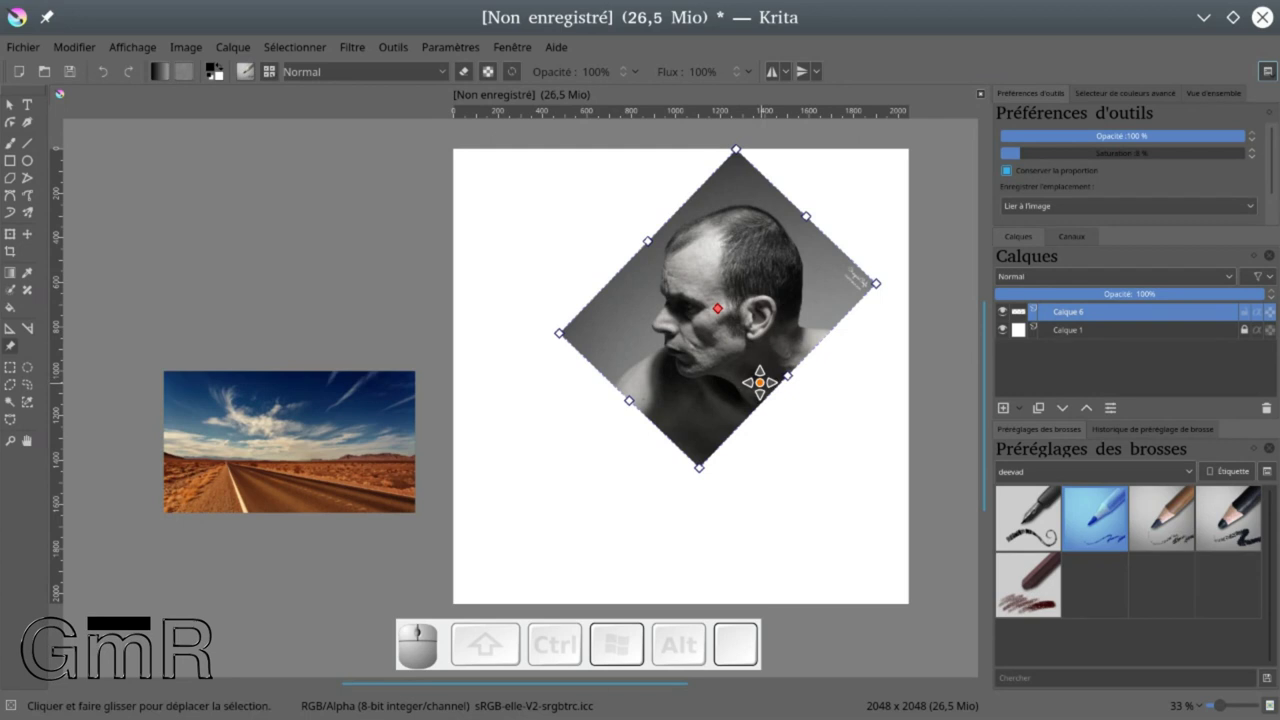
pyautogui.click(1037, 214)
pyautogui.click(1043, 227)
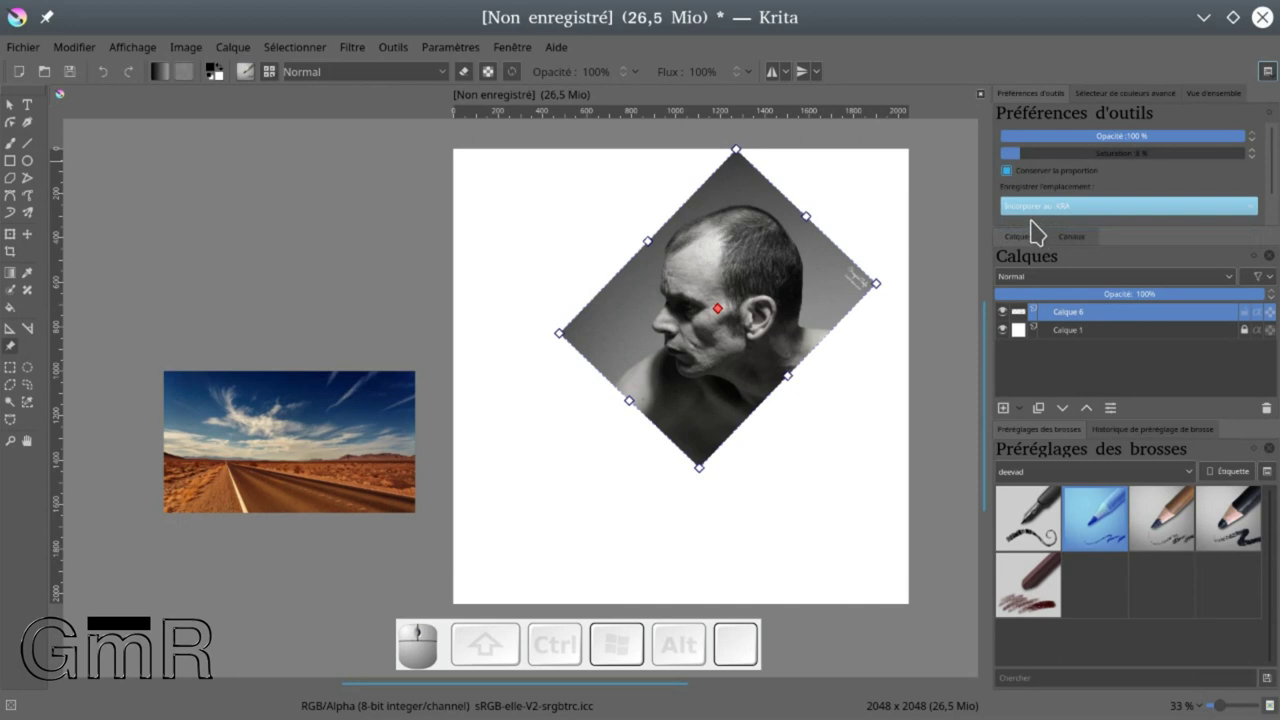
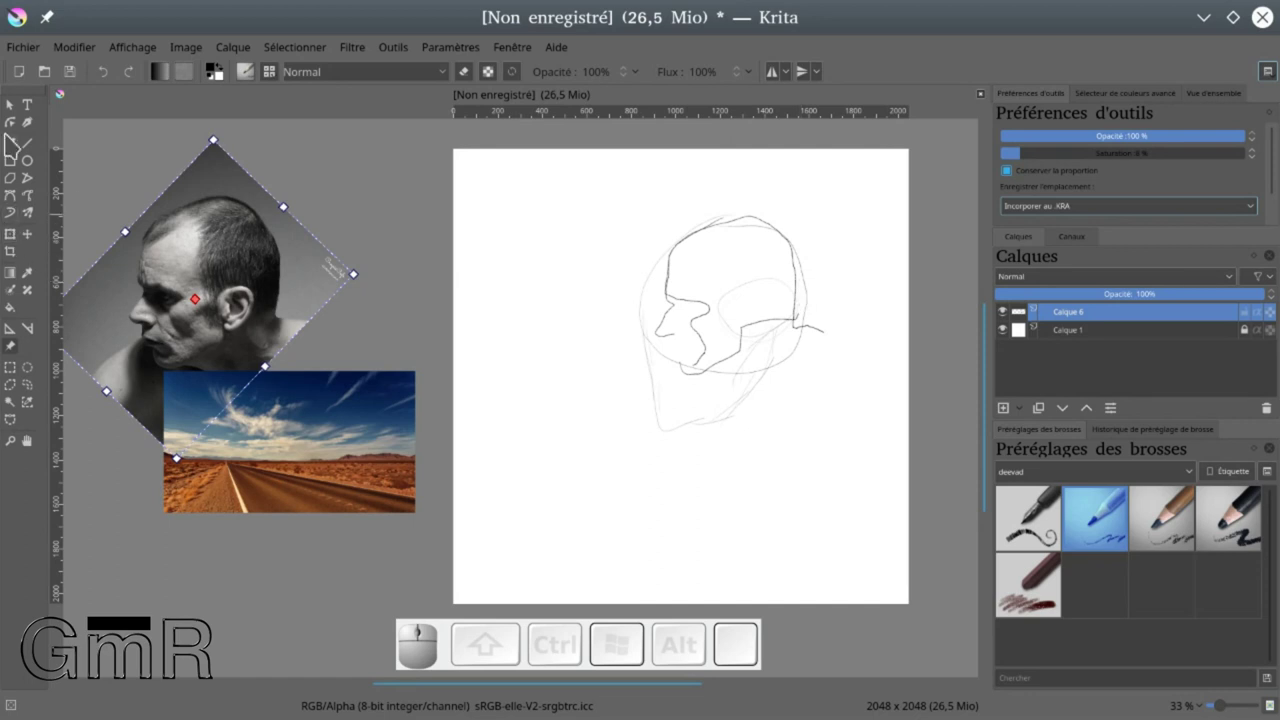
# Switch back to the Freehand Brush to erase the head sketch
pyautogui.click(17, 147)
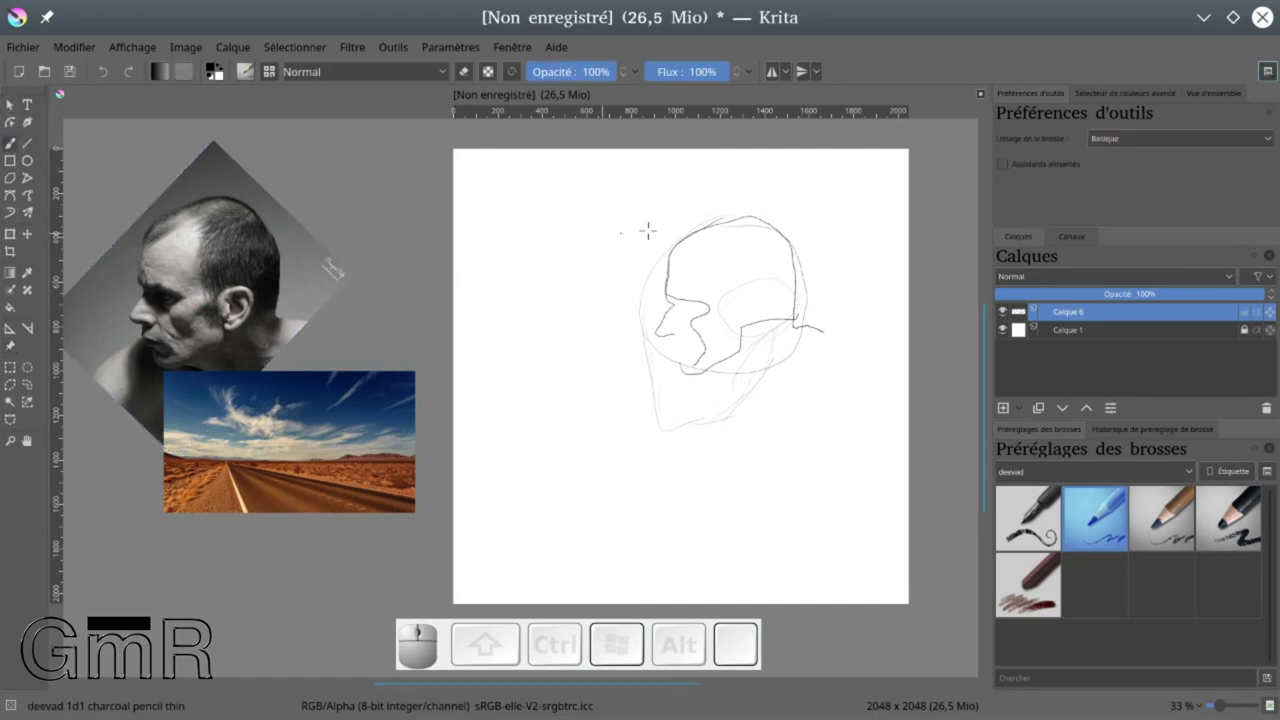
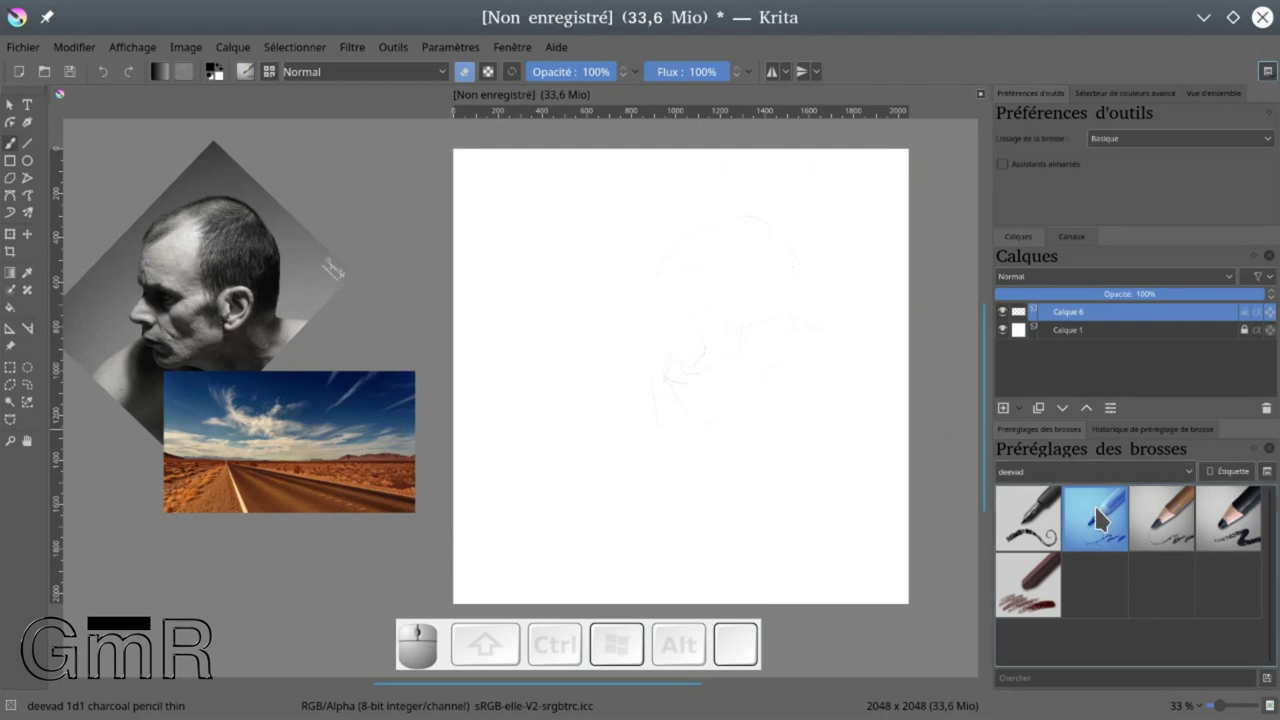
# Pick the thin charcoal pencil and leave eraser mode (E) to sketch the desert road
pyautogui.click(1099, 528)
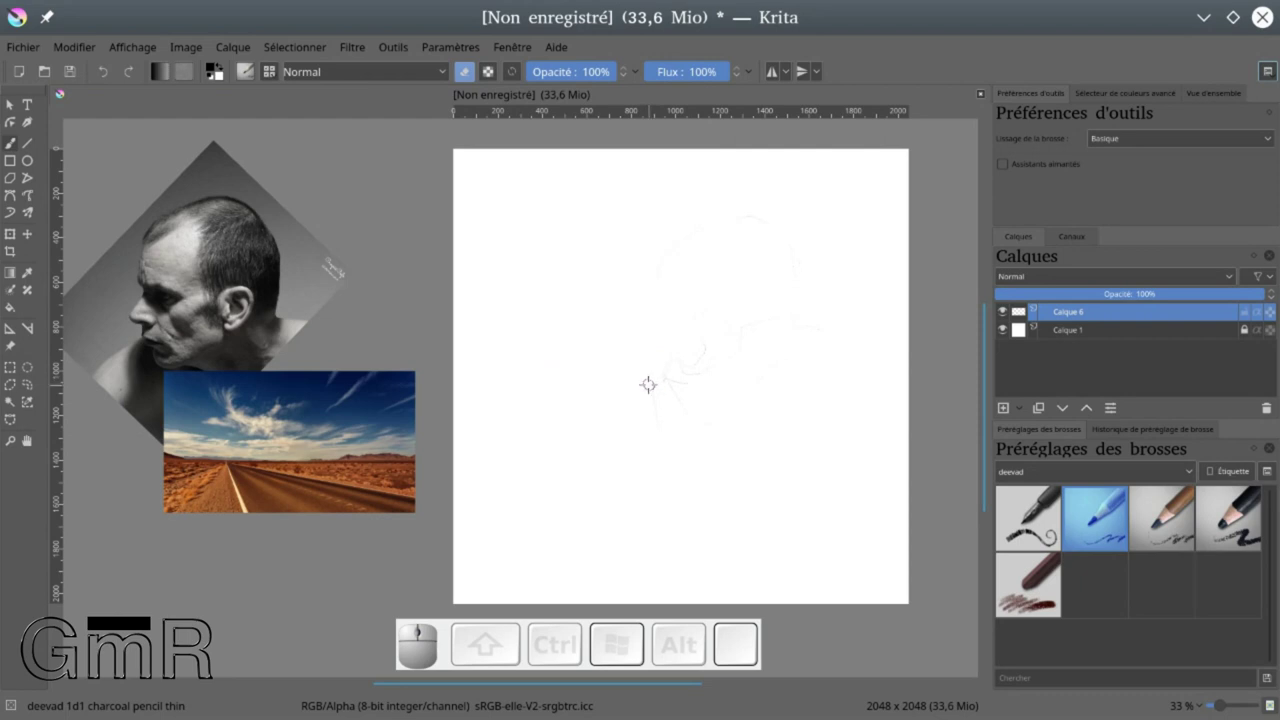
pyautogui.press('e')
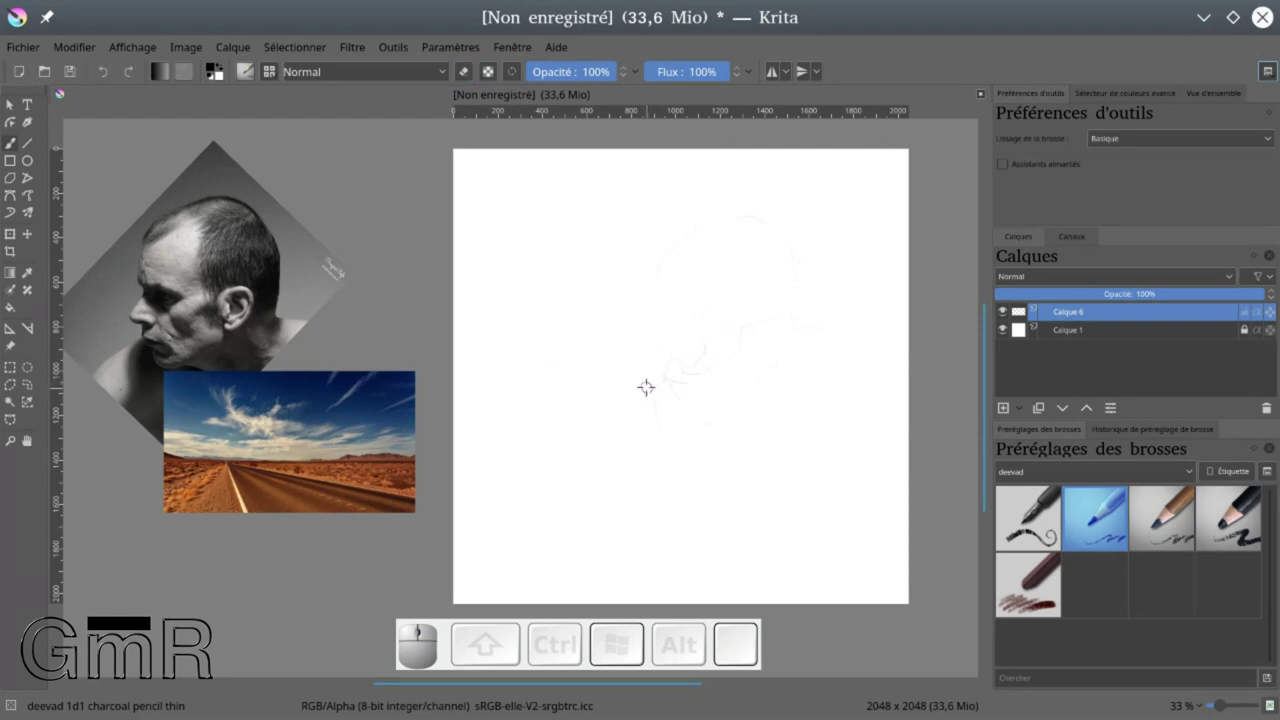
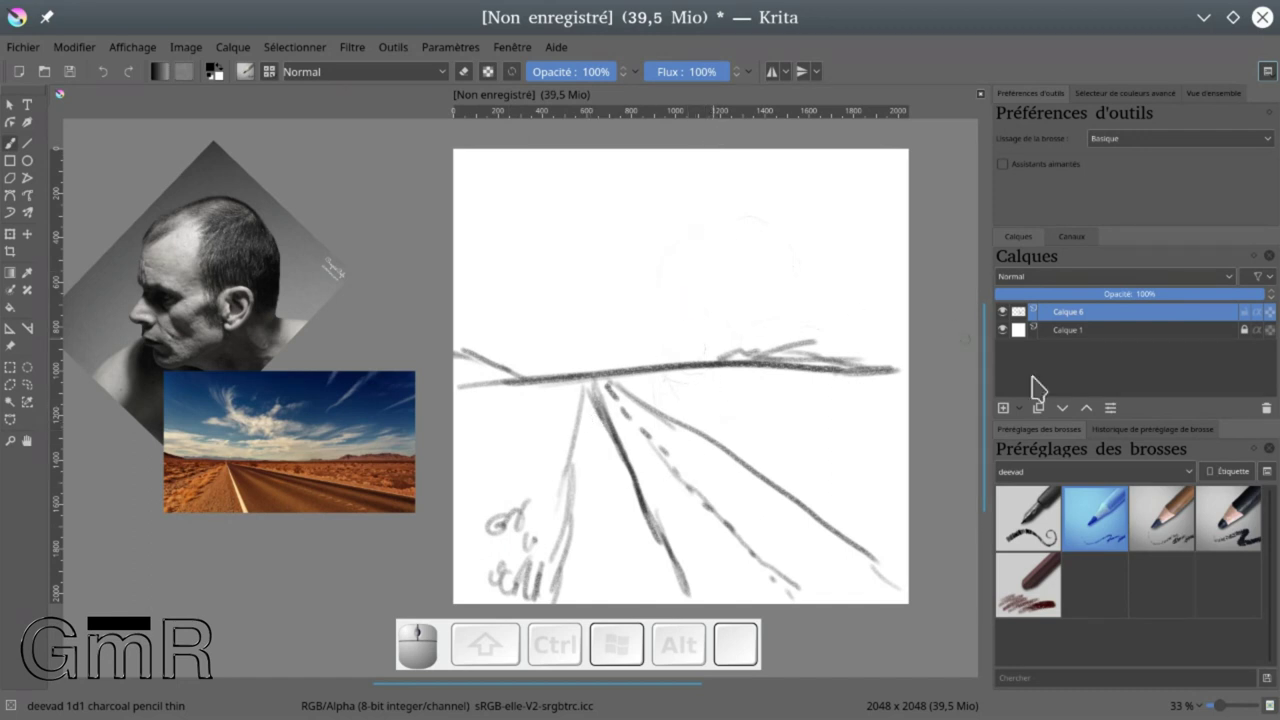
# Choose the large charcoal pencil preset for shading the road
pyautogui.click(1239, 532)
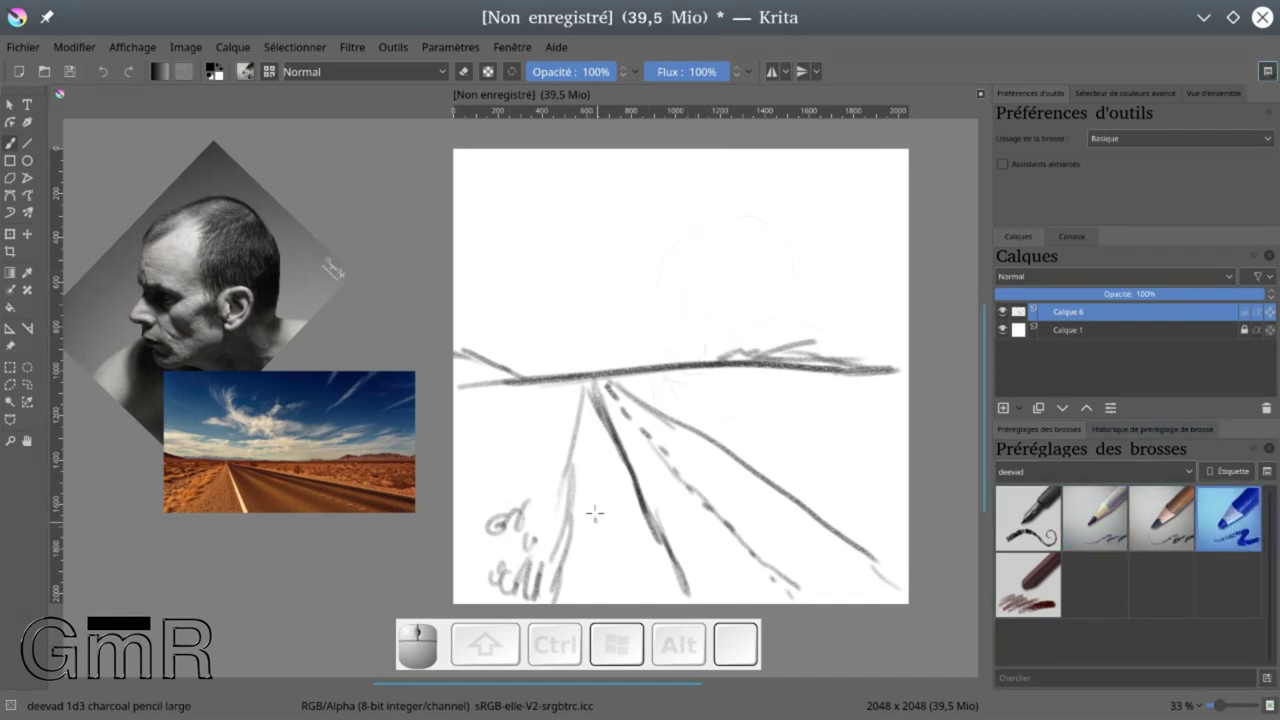
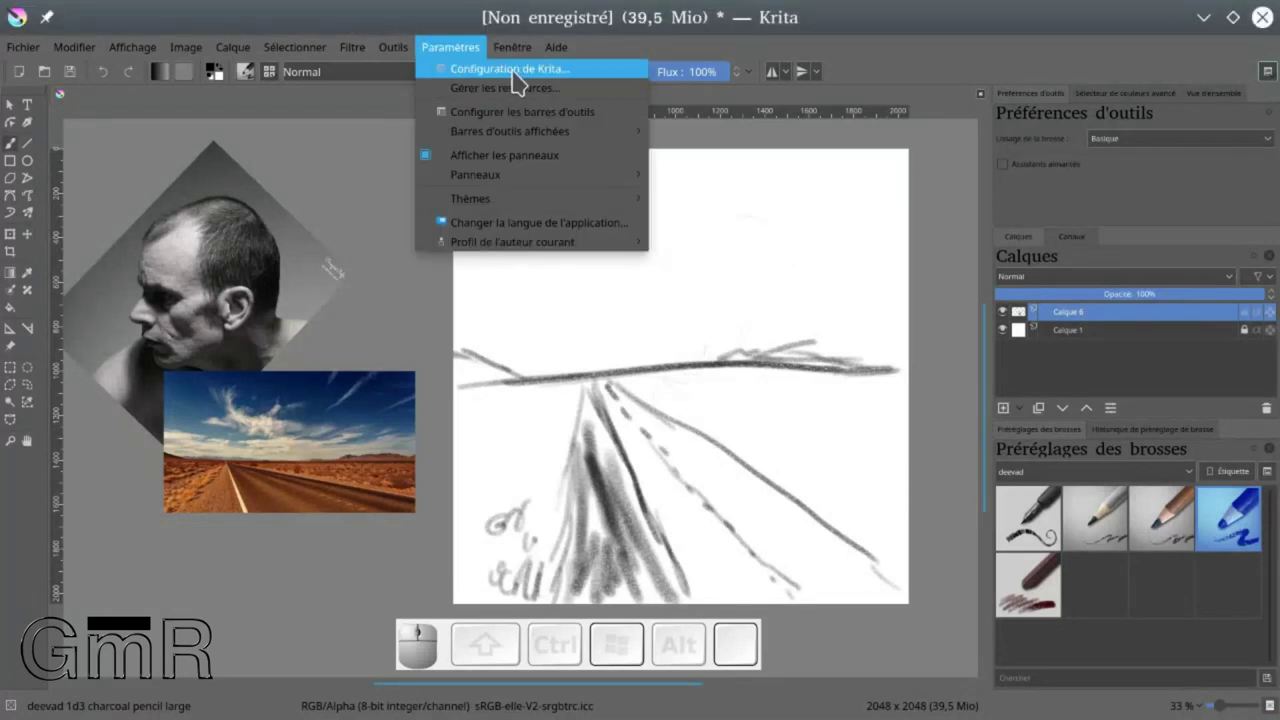
# In Krita's configuration, go to tablet settings and bend the global pressure curve downward
pyautogui.click(521, 78)
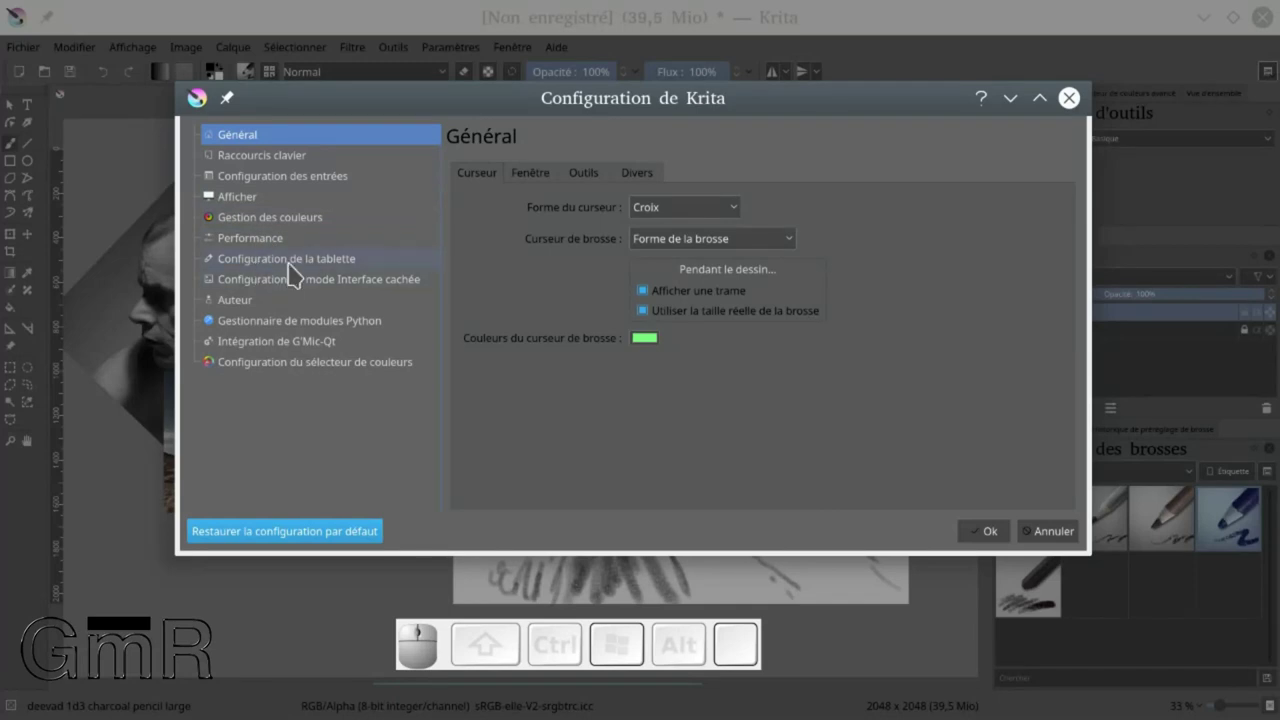
pyautogui.click(297, 271)
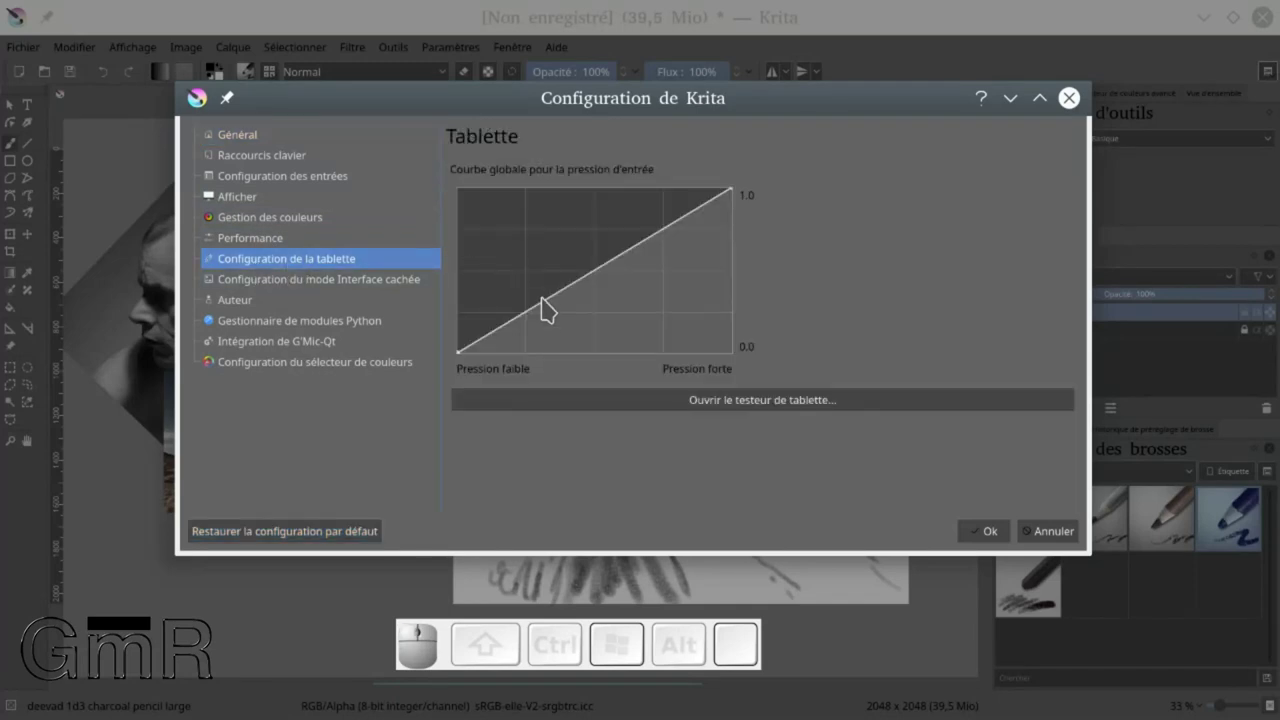
pyautogui.moveTo(550, 305); pyautogui.dragTo(717, 373)
# Draw test strokes in the tablet tester, clear its log and close it
pyautogui.click(753, 409)
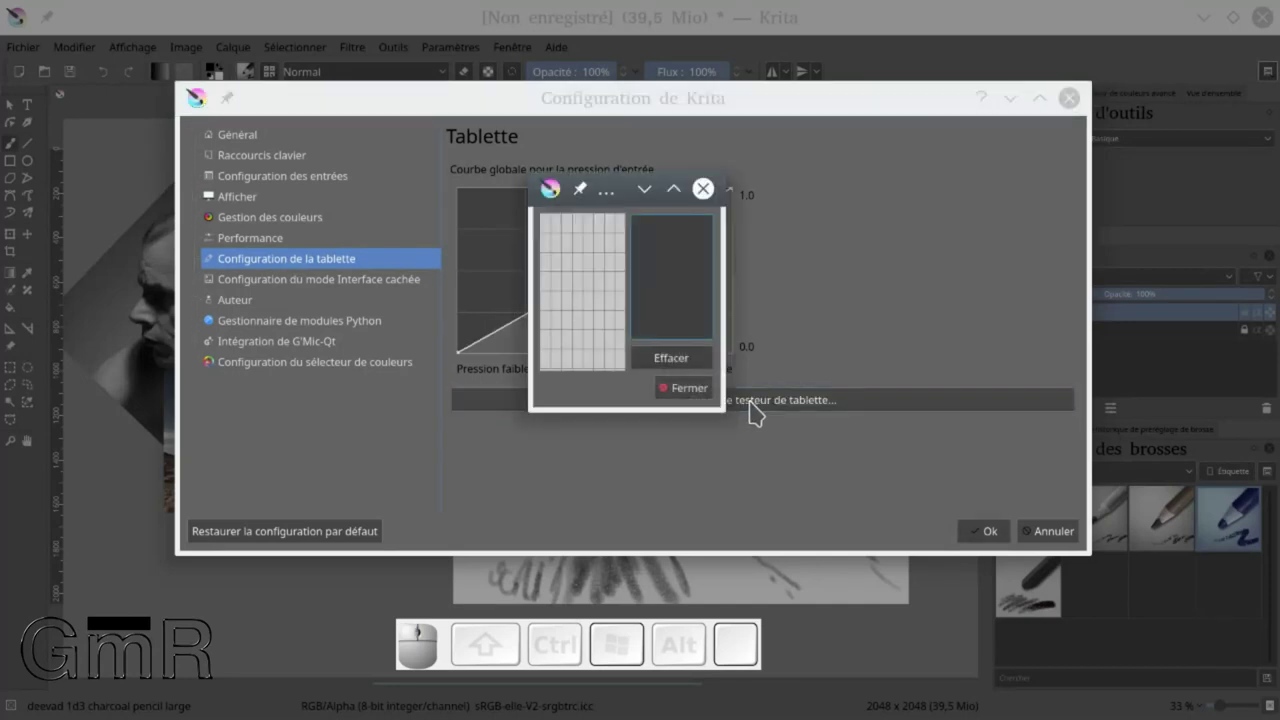
pyautogui.click(615, 191)
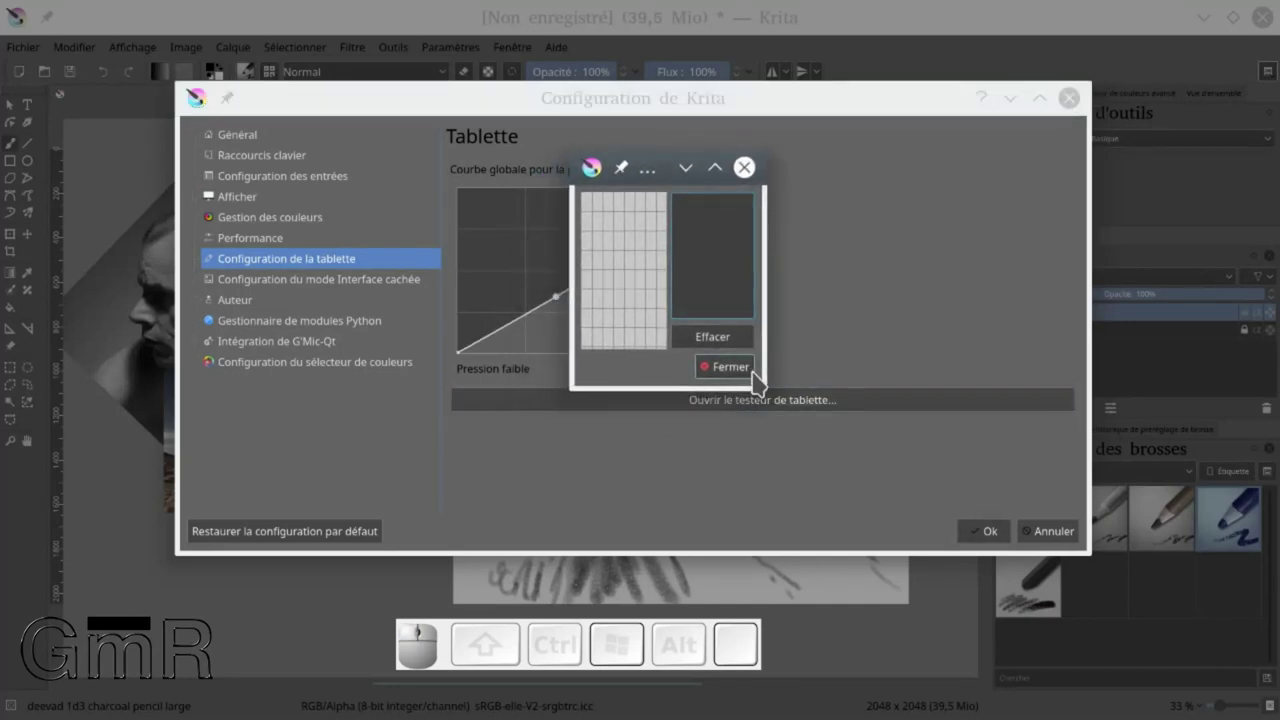
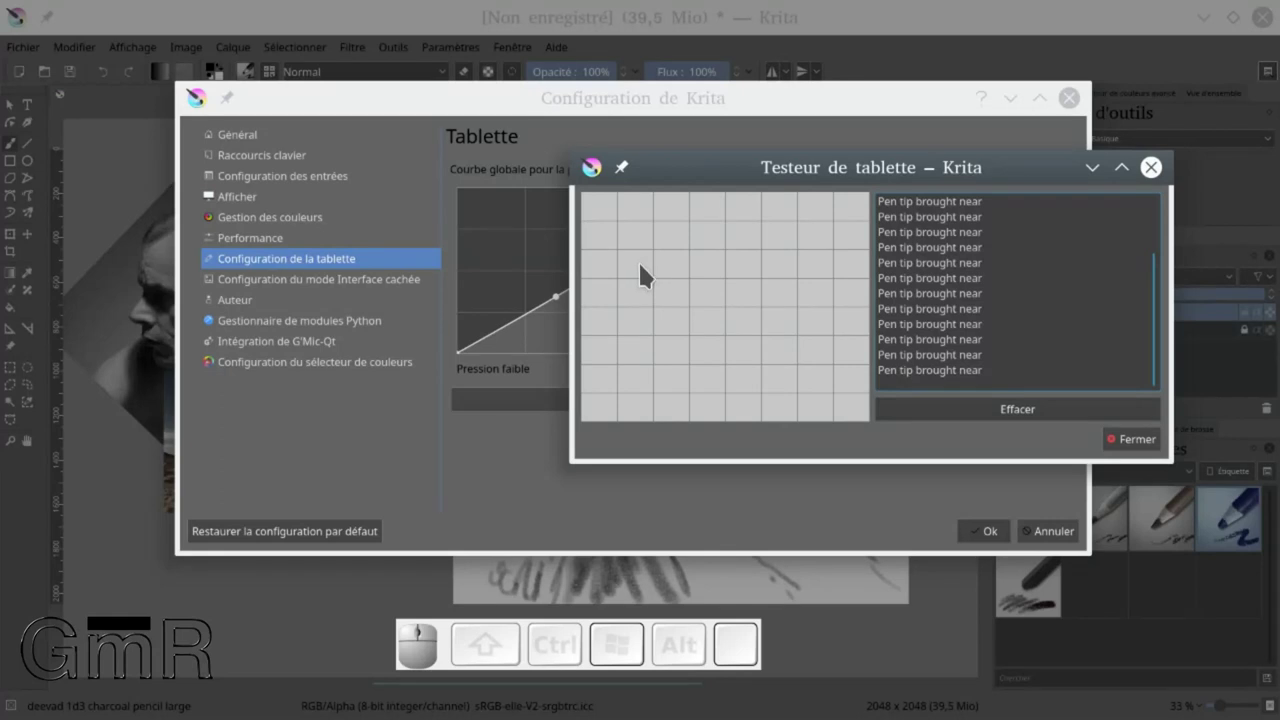
pyautogui.middleClick(646, 254)
pyautogui.middleClick(660, 257)
pyautogui.middleClick(661, 247)
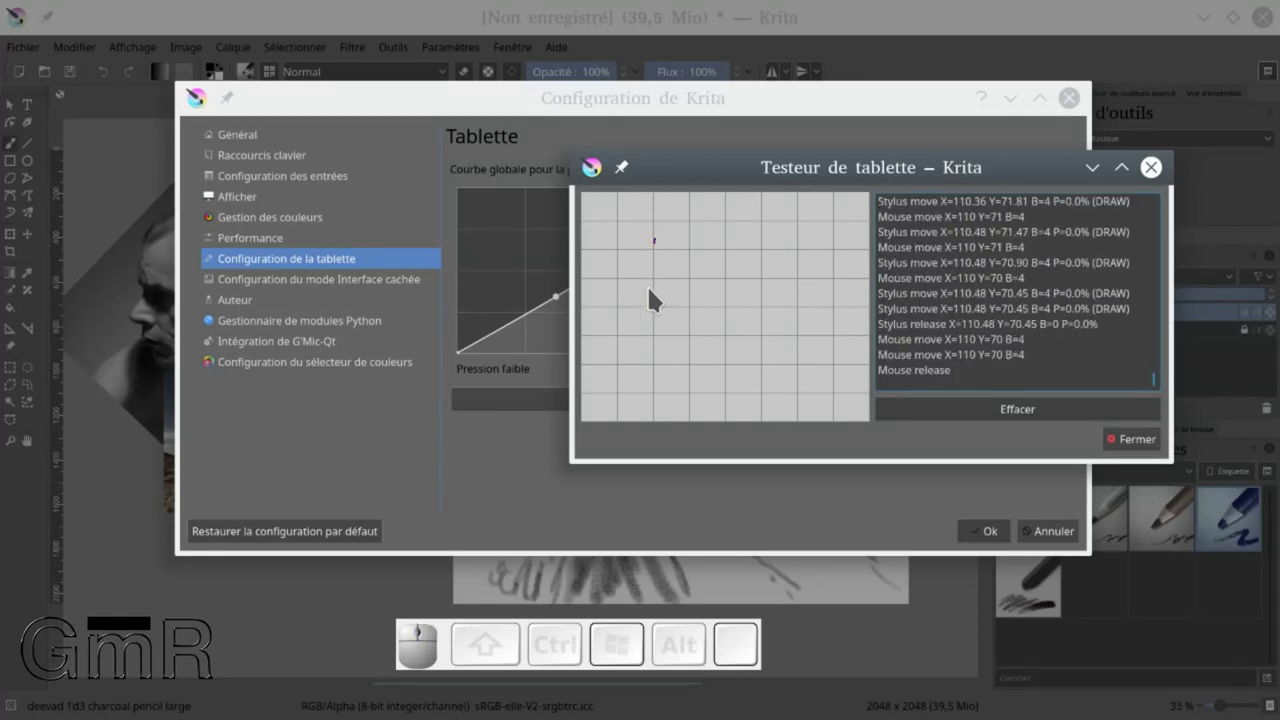
pyautogui.moveTo(665, 272); pyautogui.dragTo(731, 274)
pyautogui.moveTo(642, 247); pyautogui.dragTo(691, 306)
pyautogui.moveTo(684, 322); pyautogui.dragTo(790, 318)
pyautogui.click(1001, 414)
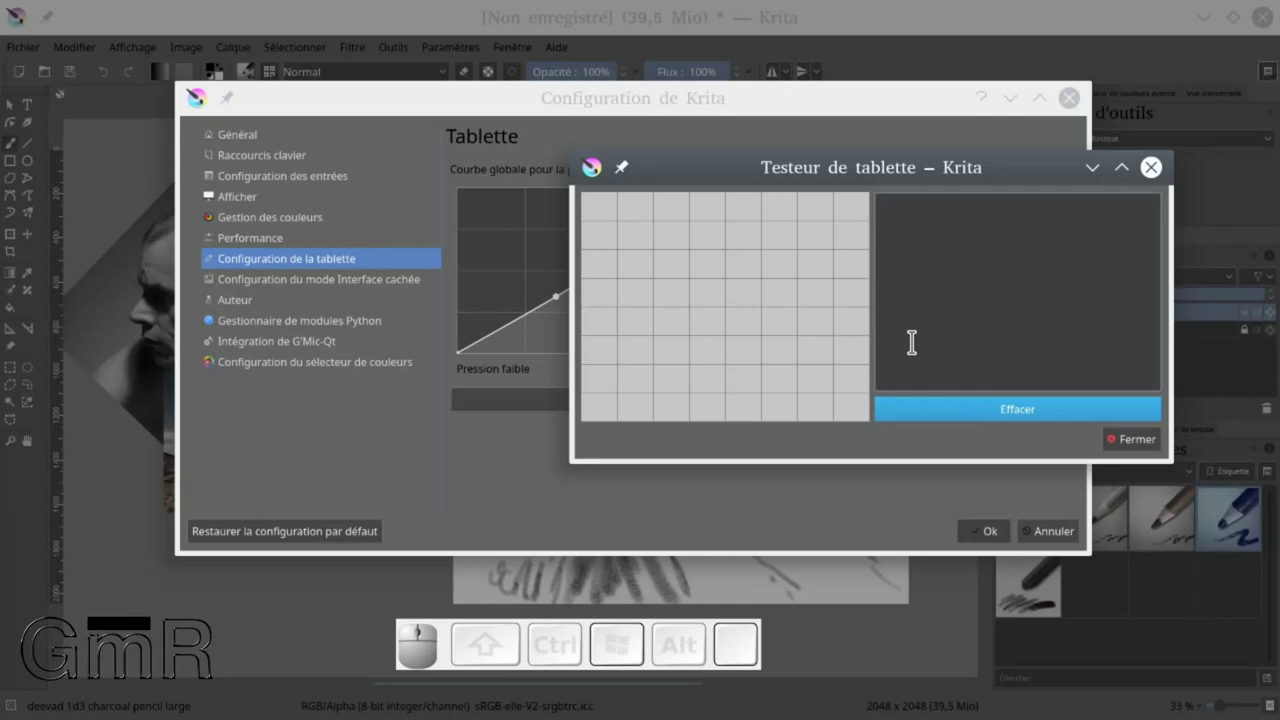
pyautogui.click(1141, 444)
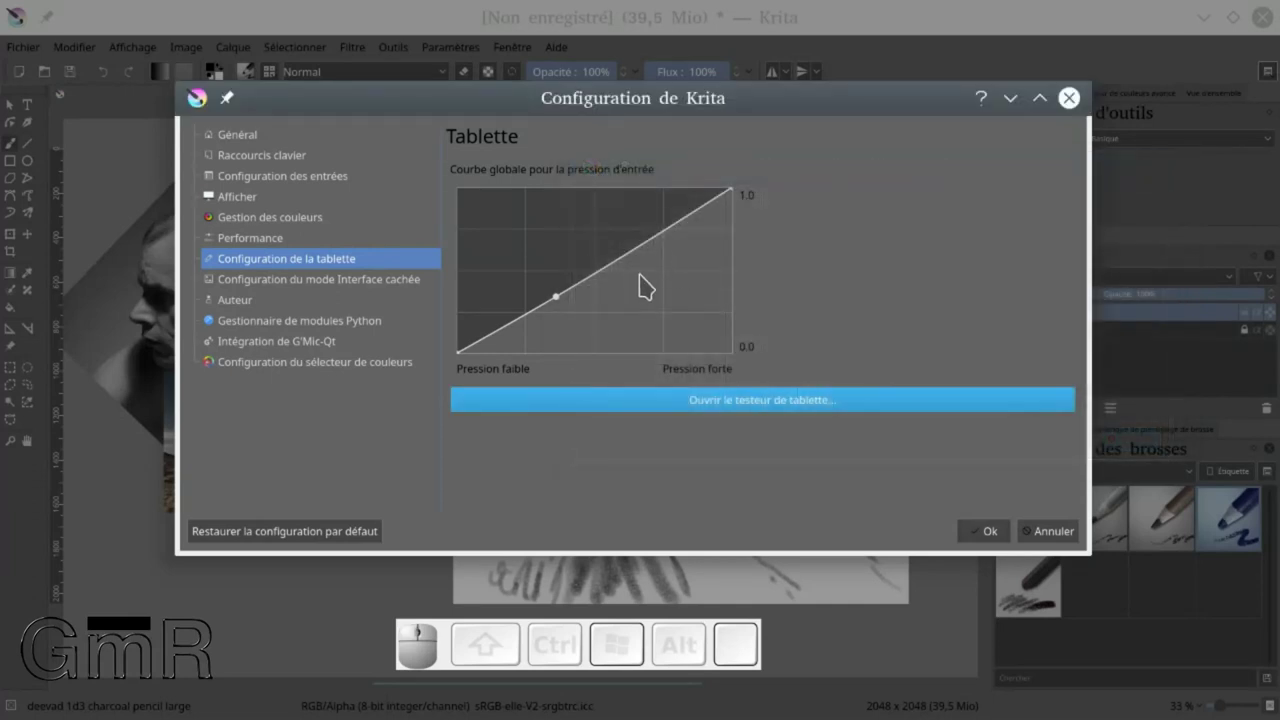